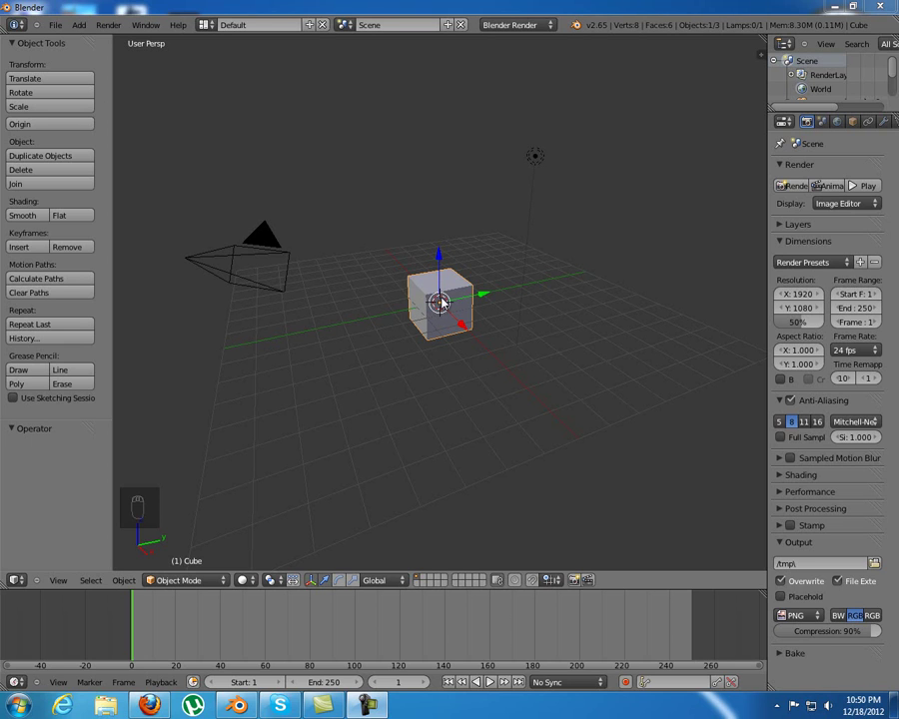
# - Select the cube and enter mesh editing in front orthographic view with the selection cleared
pyautogui.rightClick(444, 302)
pyautogui.press('Tab')
pyautogui.press('KP_1')
pyautogui.press('KP_5')
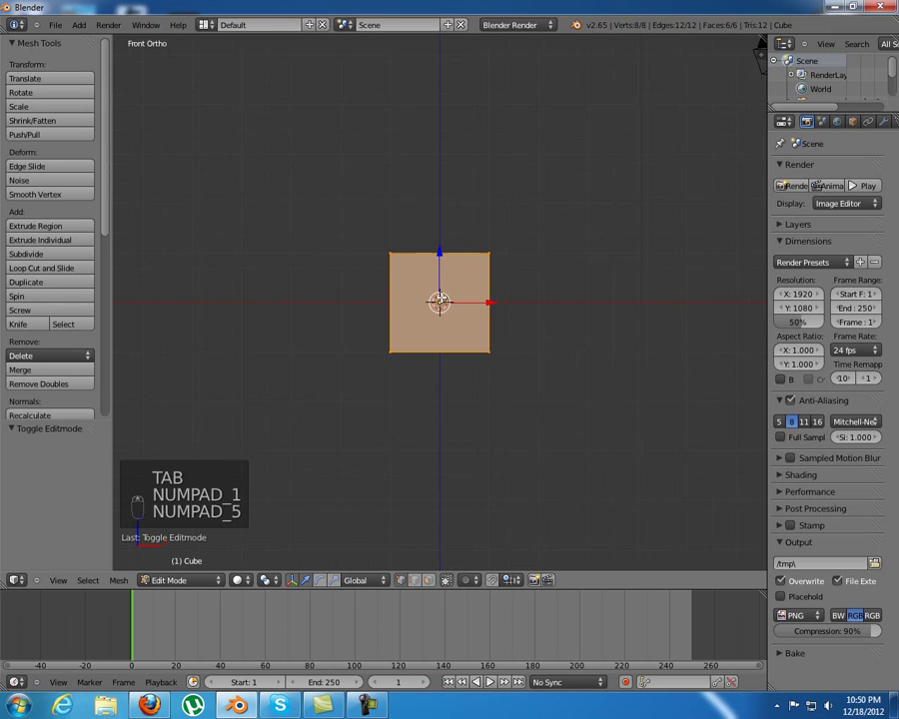
pyautogui.press('z')
pyautogui.press('a')
pyautogui.press('b')
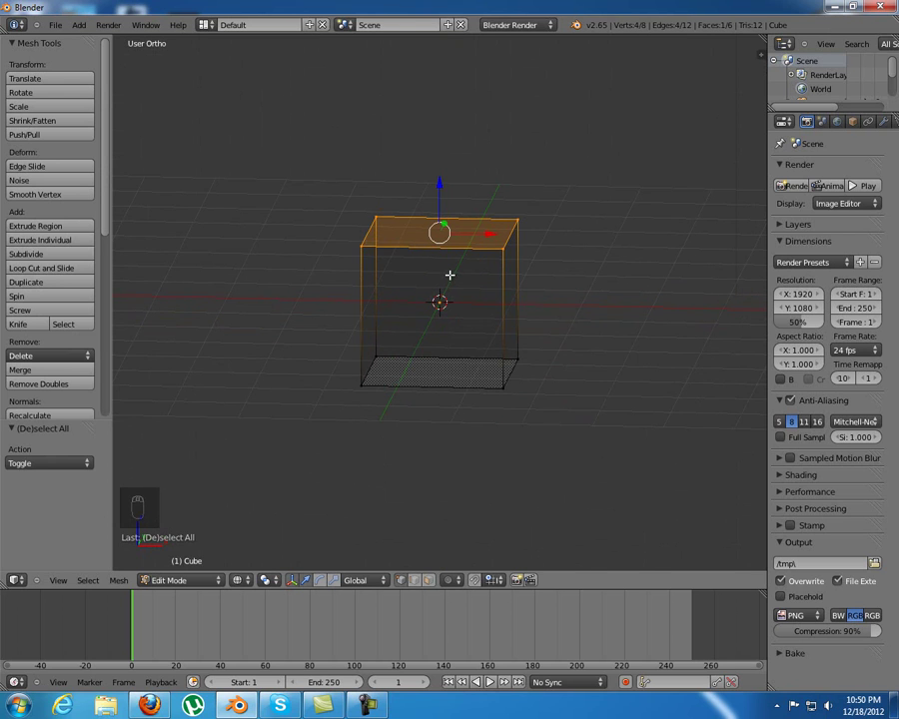
# - Duplicate the top face, scale it slightly wider than the box and extrude it down into a lid rim
pyautogui.press('KP_1')
pyautogui.press('shift+d')
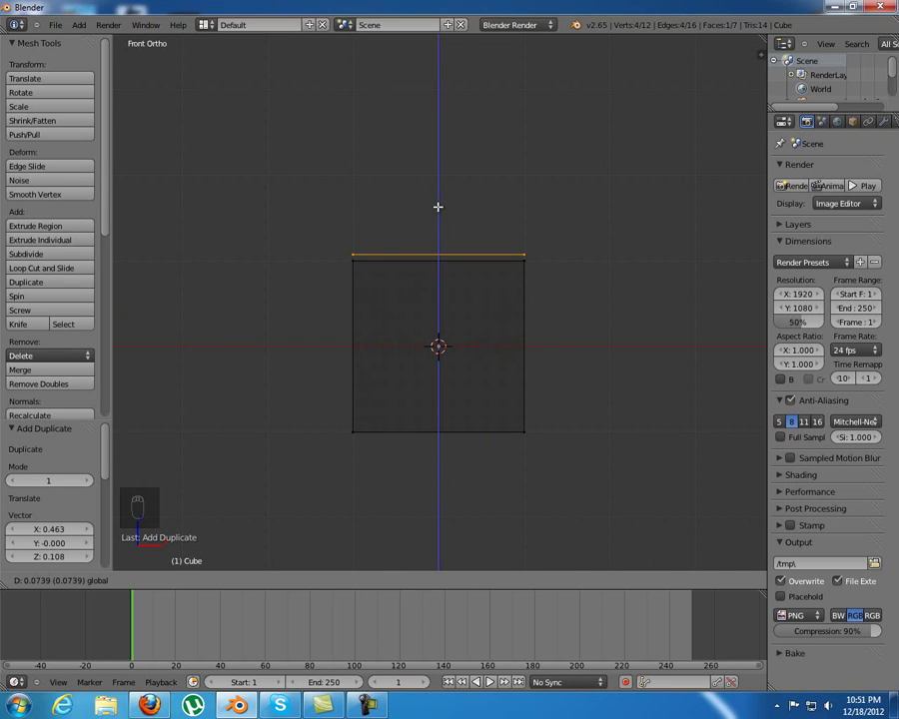
pyautogui.press('s')
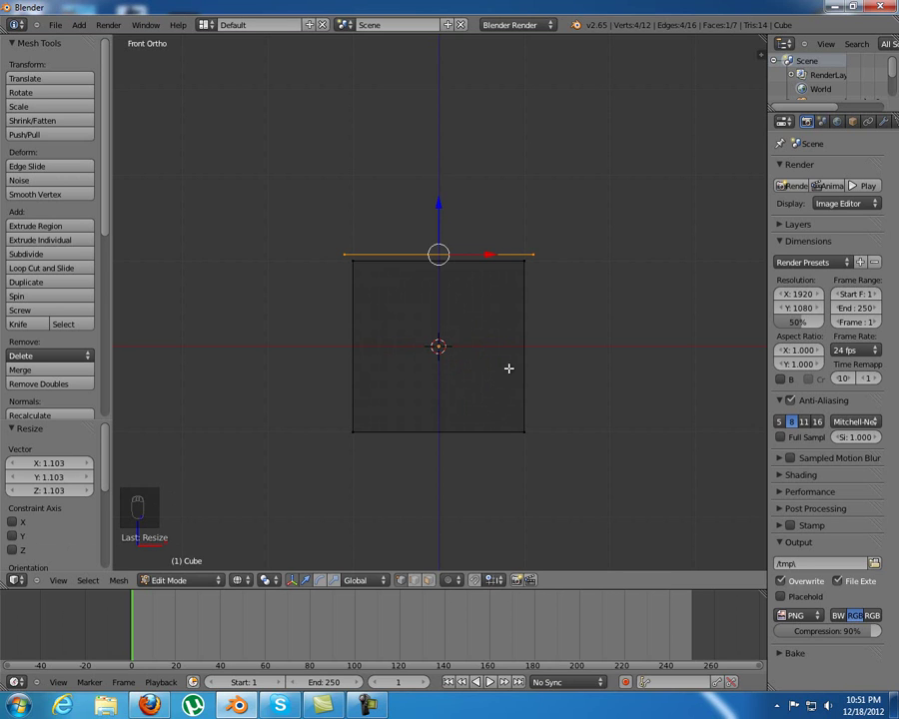
pyautogui.press('e')
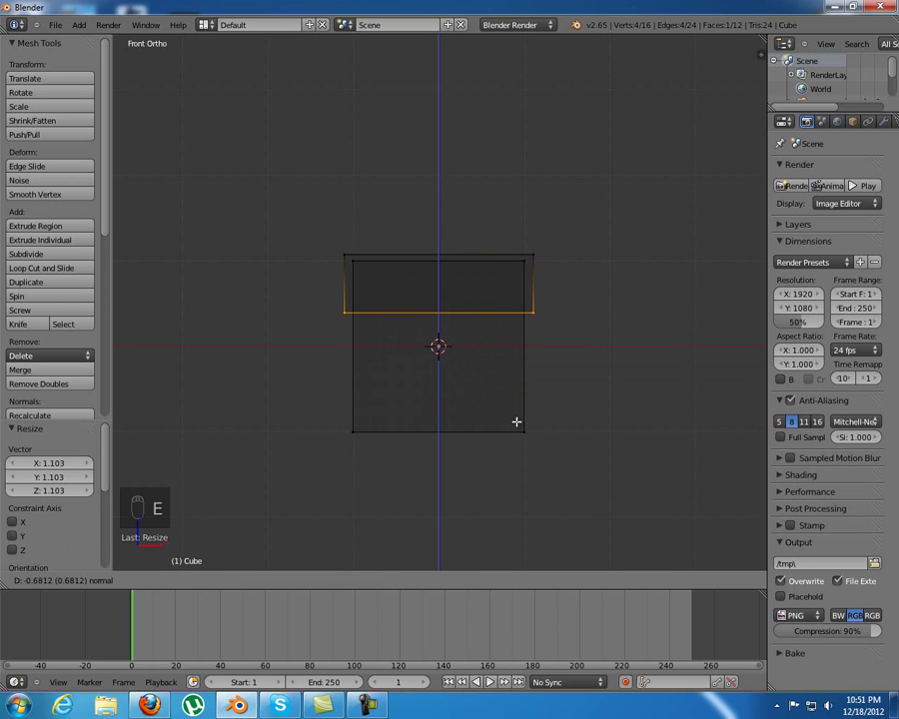
# - Duplicate the lid's top face and scale it along Y into a thin ribbon strip
pyautogui.press('z')
pyautogui.press('Tab')
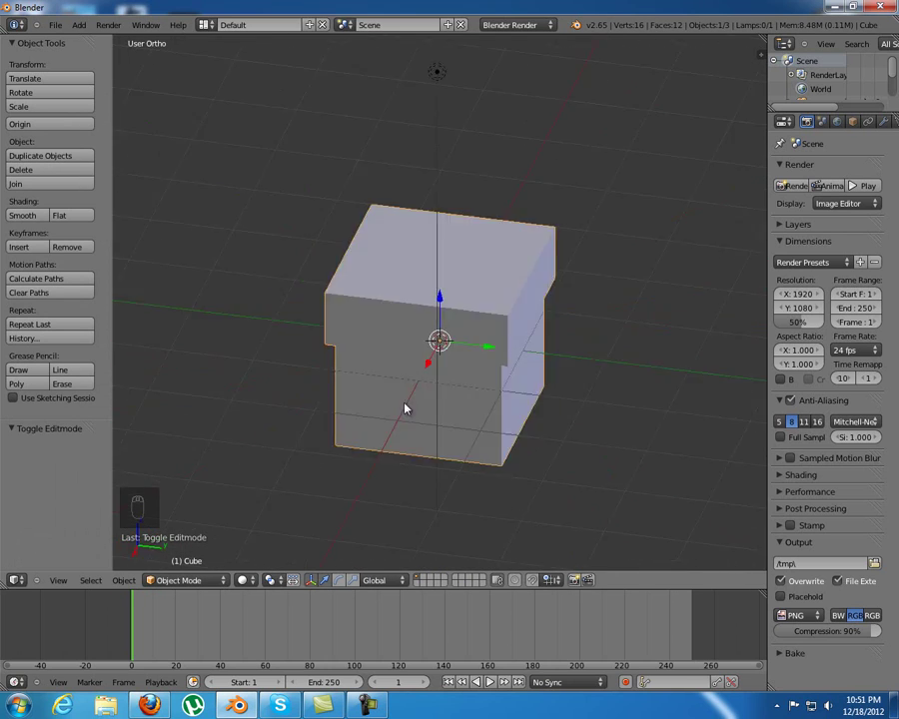
pyautogui.press('Tab')
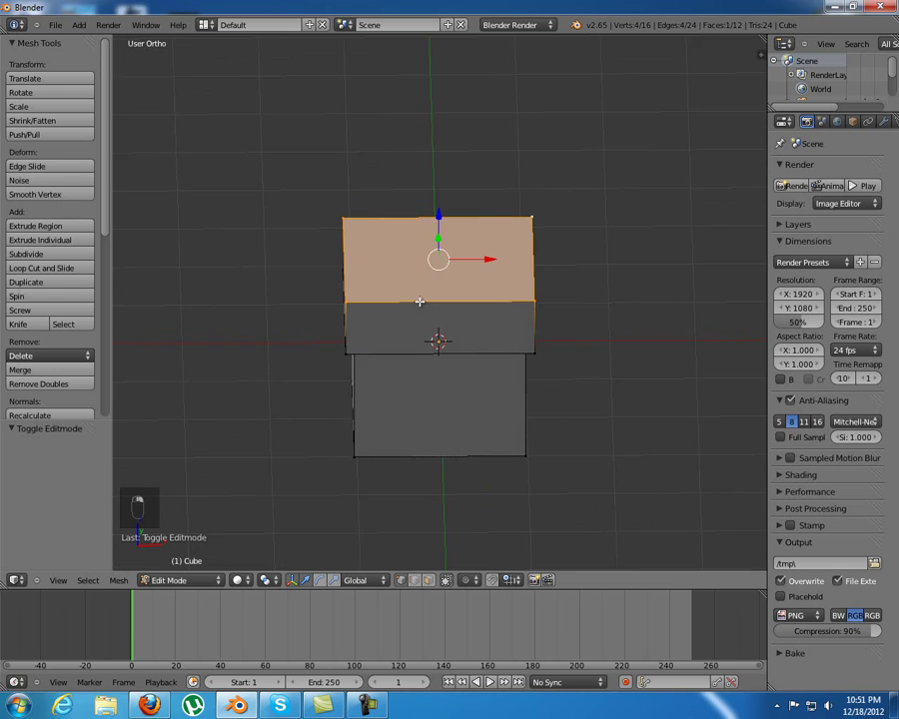
pyautogui.press('shift+d')
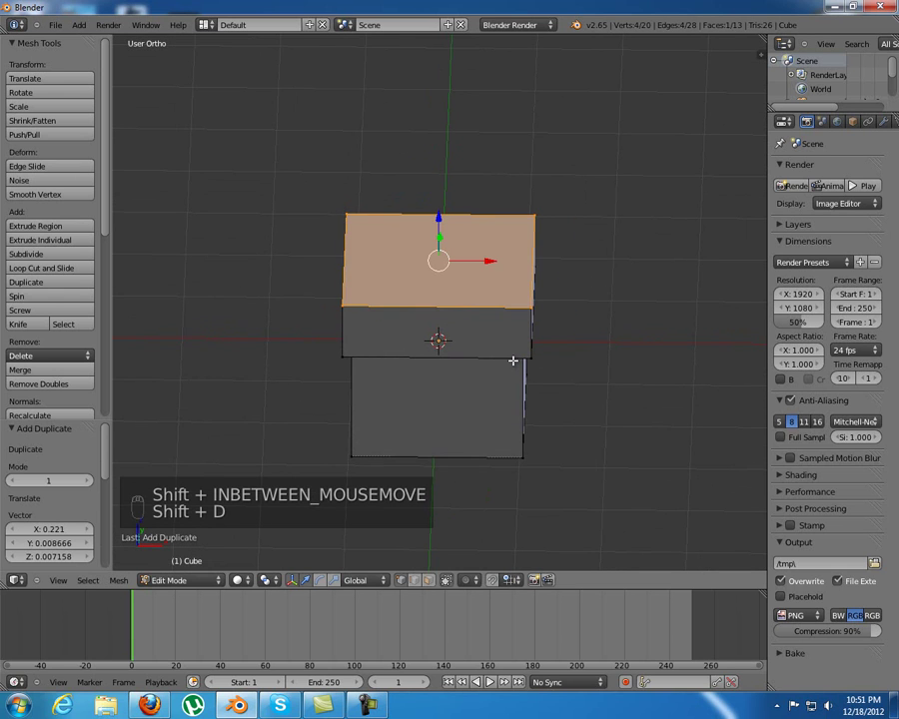
pyautogui.press('KP_7')
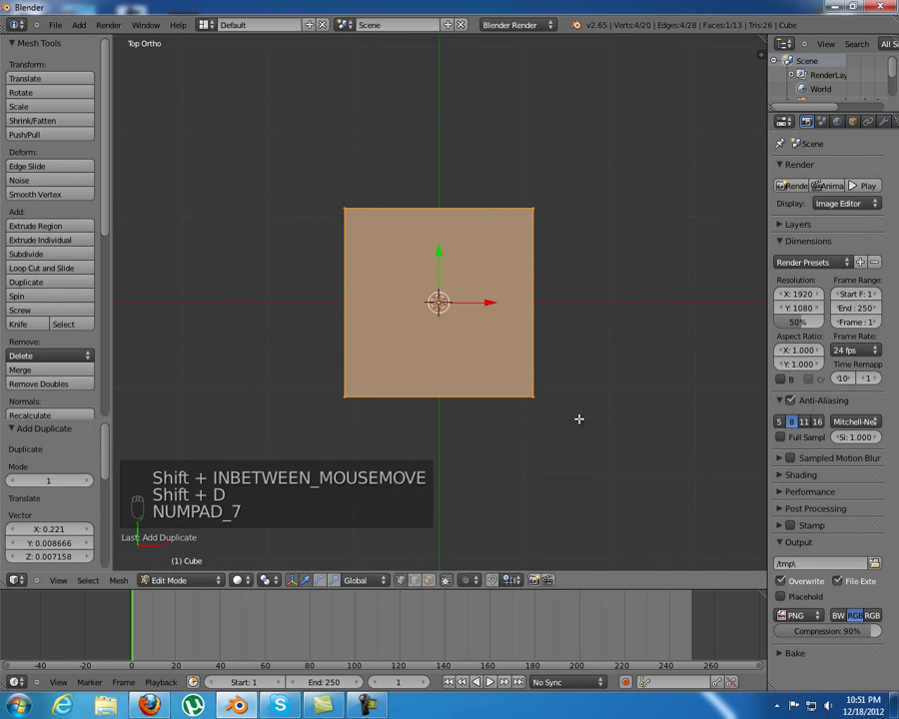
pyautogui.press('s')
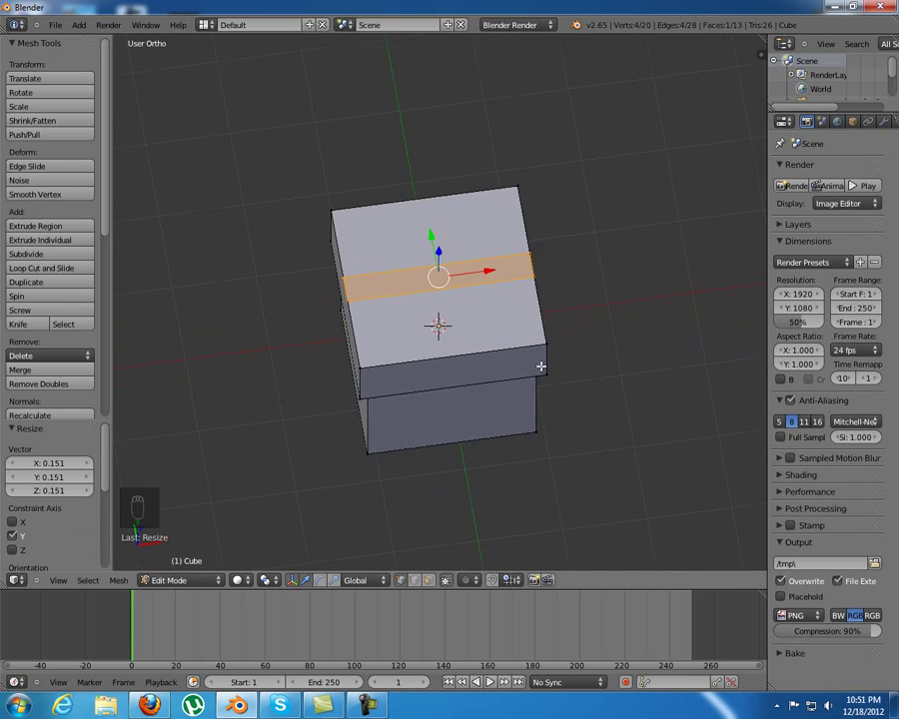
# - Loop-cut the strip in half and separate one half into its own object
pyautogui.press('ctrl+r')
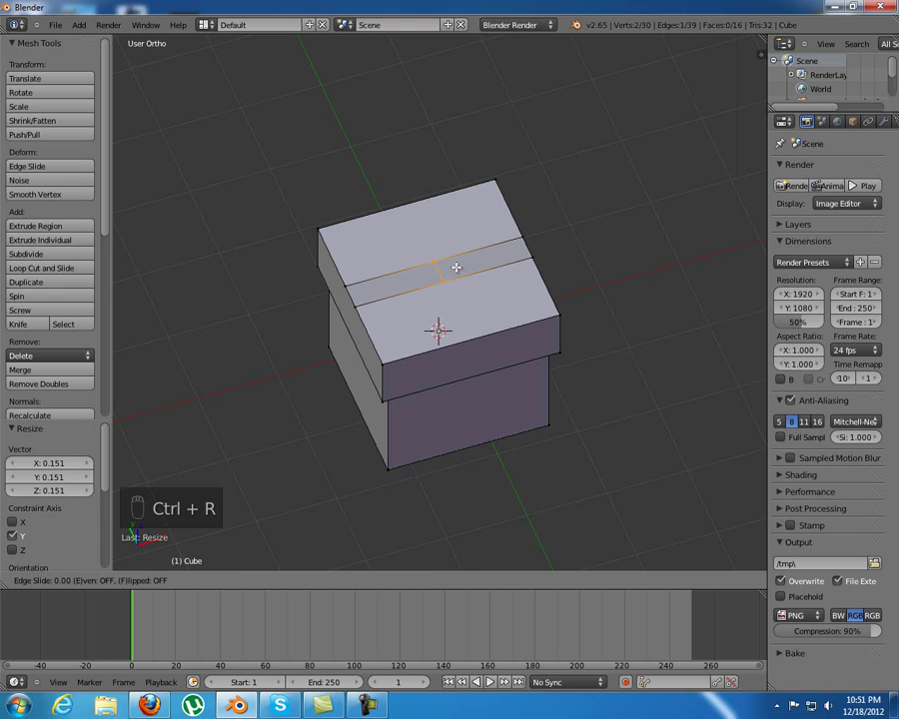
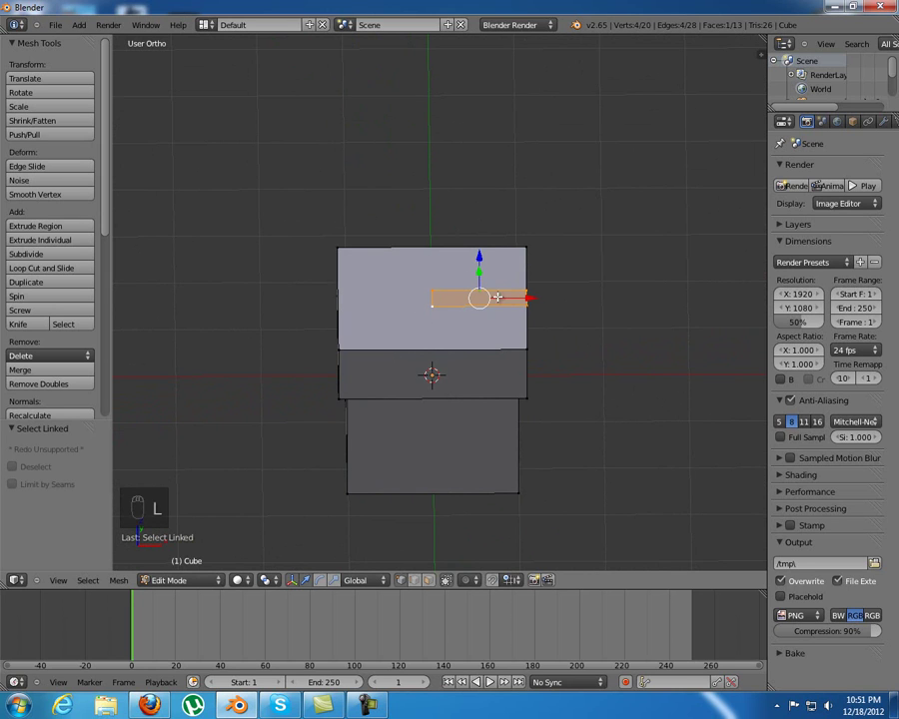
pyautogui.press('p')
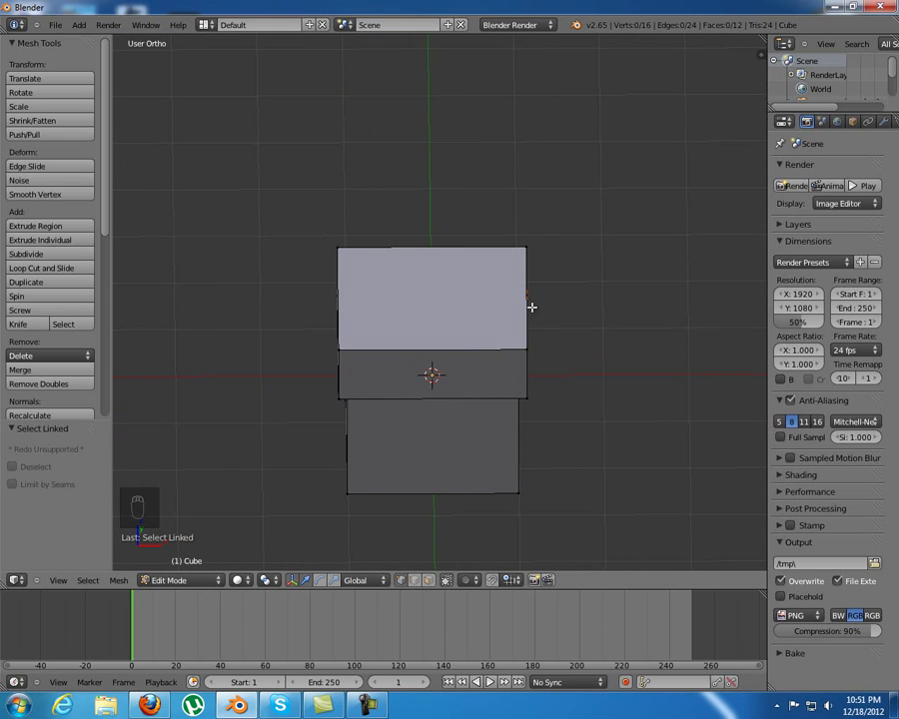
pyautogui.press('Tab')
pyautogui.moveTo(503, 302); pyautogui.dragTo(482, 312)
# - Give the ribbon piece a Mirror modifier with Clipping and view it in front wireframe
pyautogui.press('Tab')
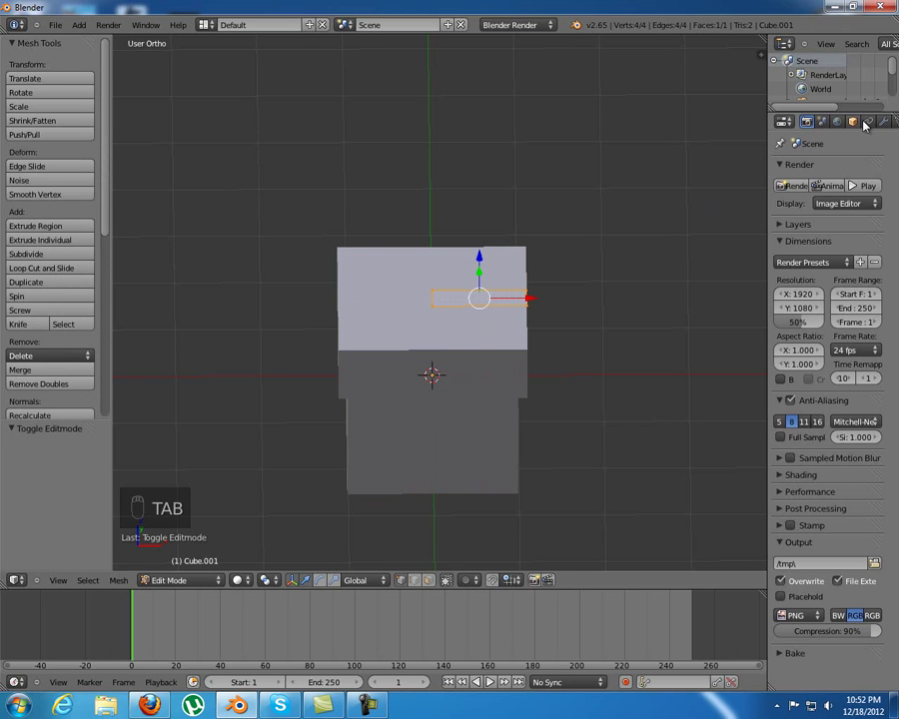
pyautogui.moveTo(888, 125); pyautogui.dragTo(616, 346)
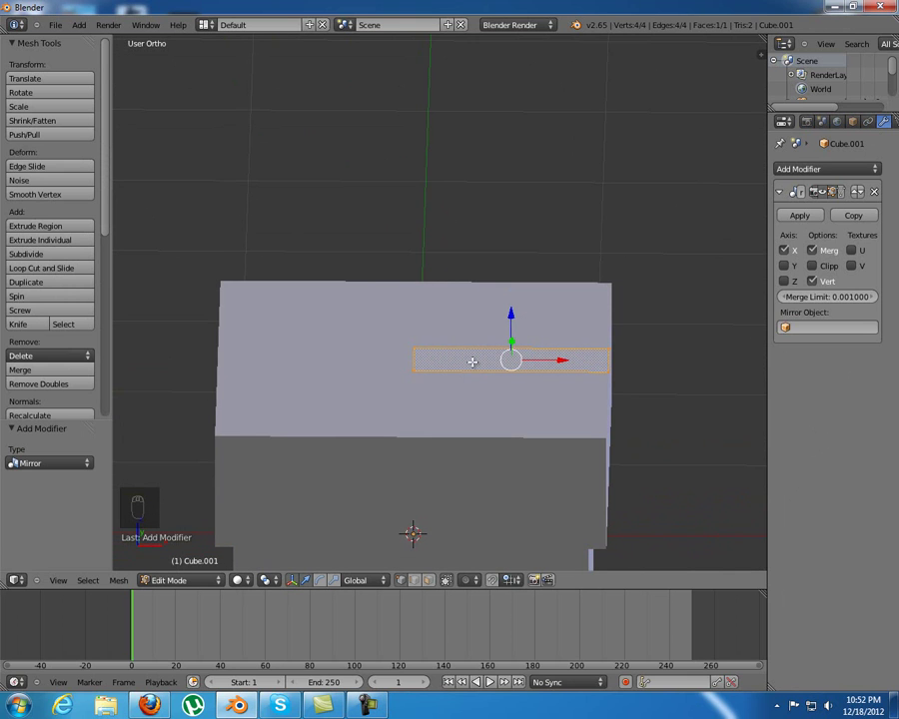
pyautogui.press('g')
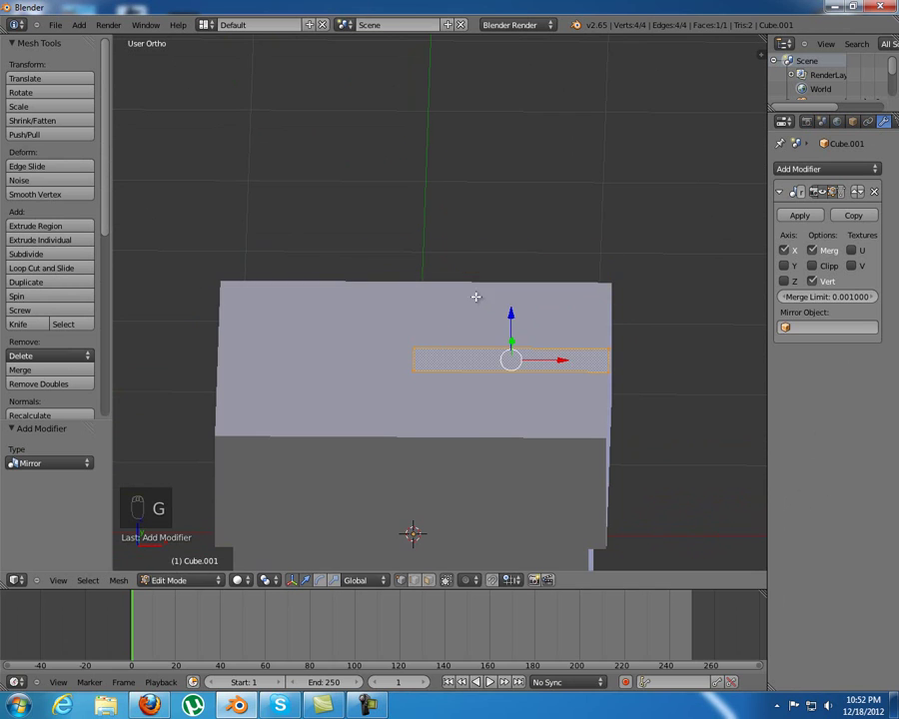
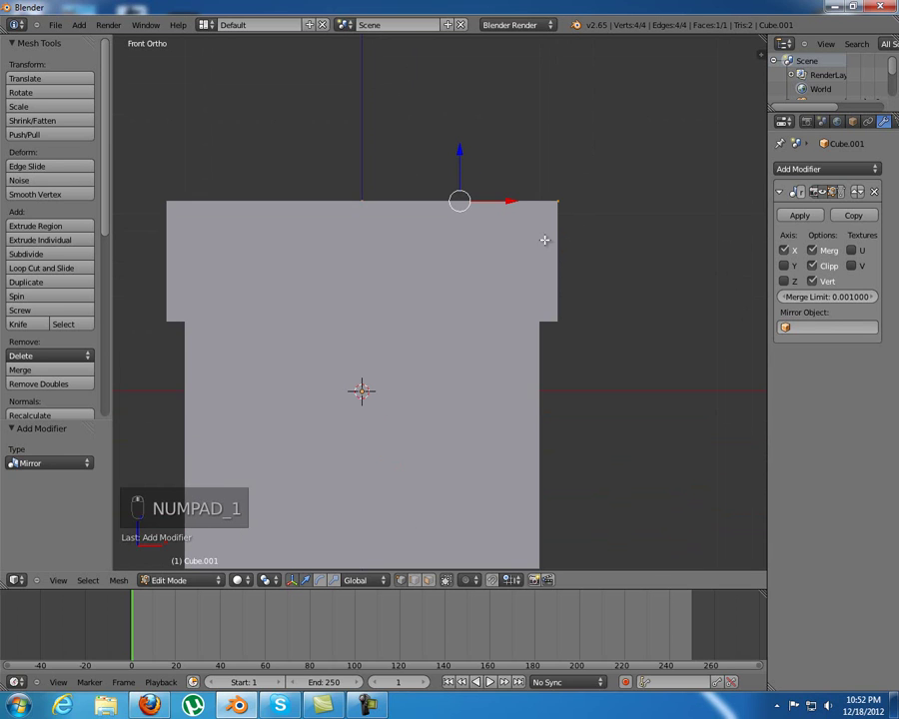
pyautogui.press('z')
pyautogui.press('a')
pyautogui.press('b')
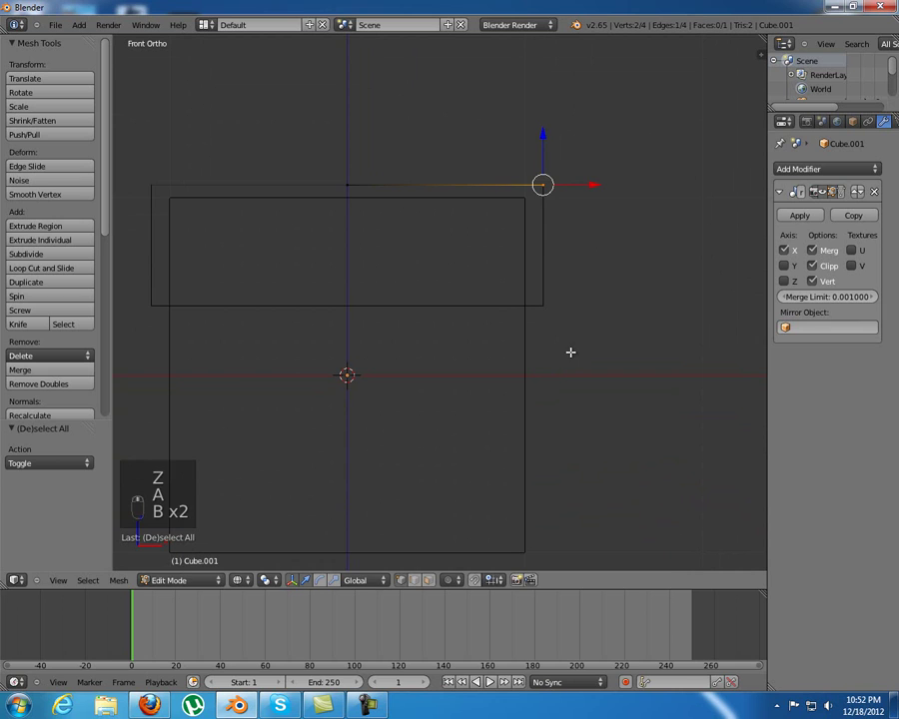
# - Extrude the ribbon's outer edge down along Z and then along X over the box's side
pyautogui.press('e')
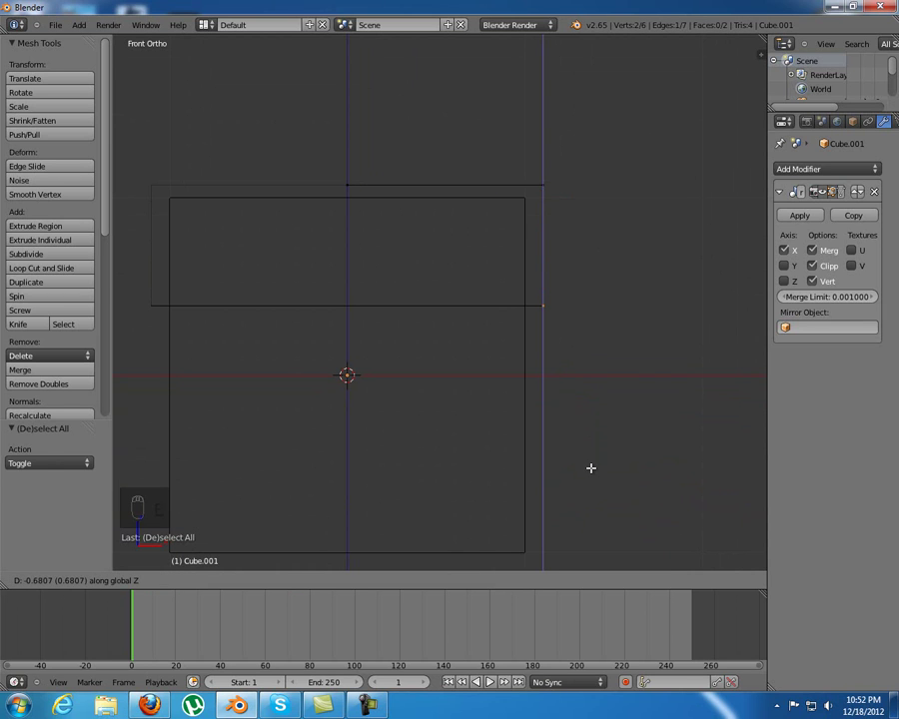
pyautogui.press('e')
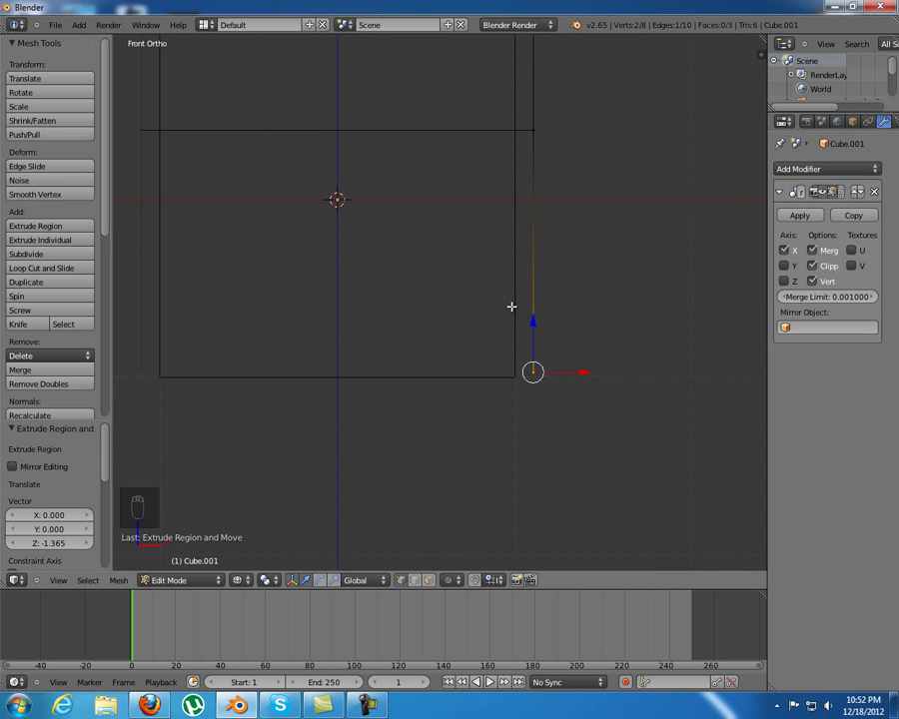
pyautogui.press('ctrl+shift+Tab')
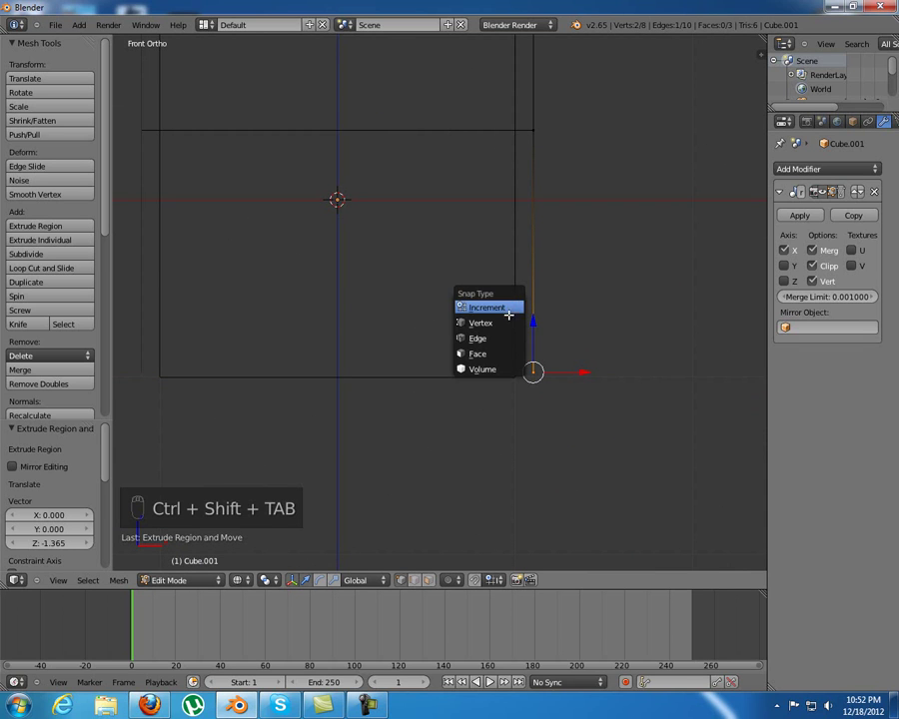
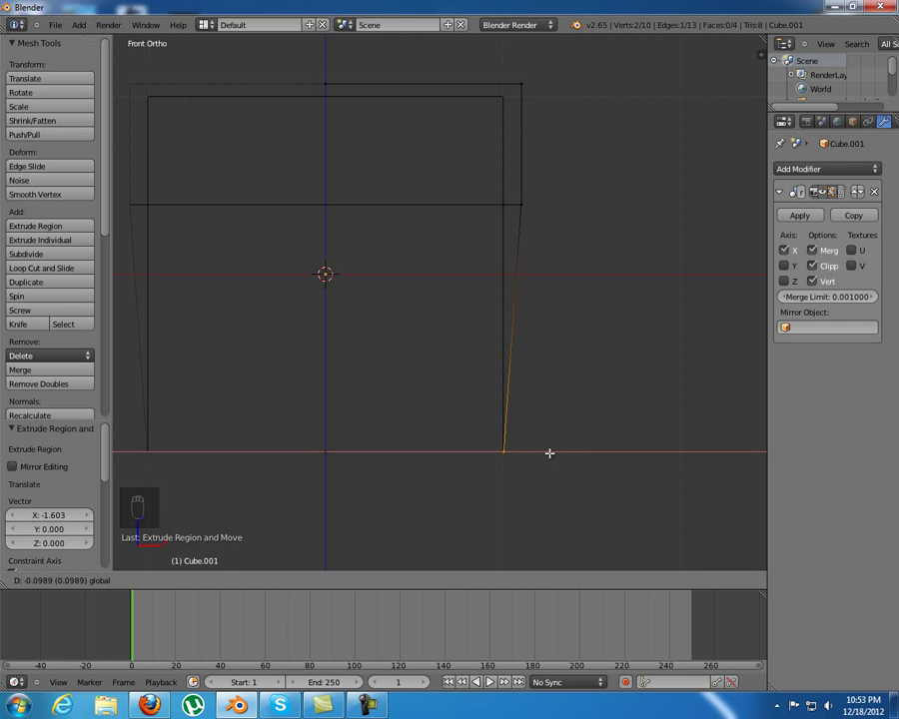
# - From the ribbon edge, extrude vertices point by point up the outer side of a bow loop
pyautogui.press('a')
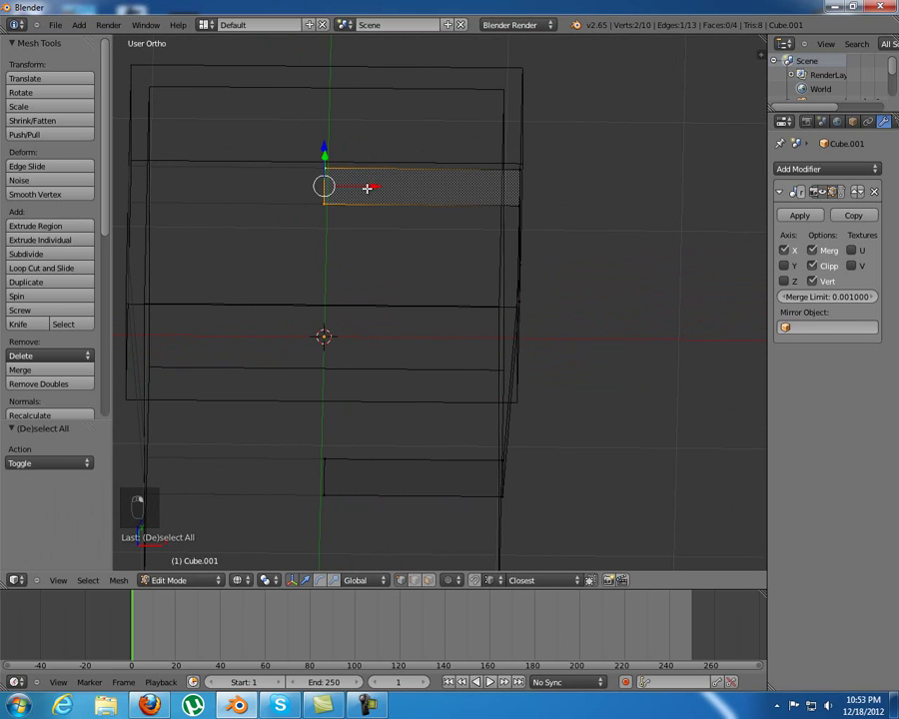
pyautogui.press('g')
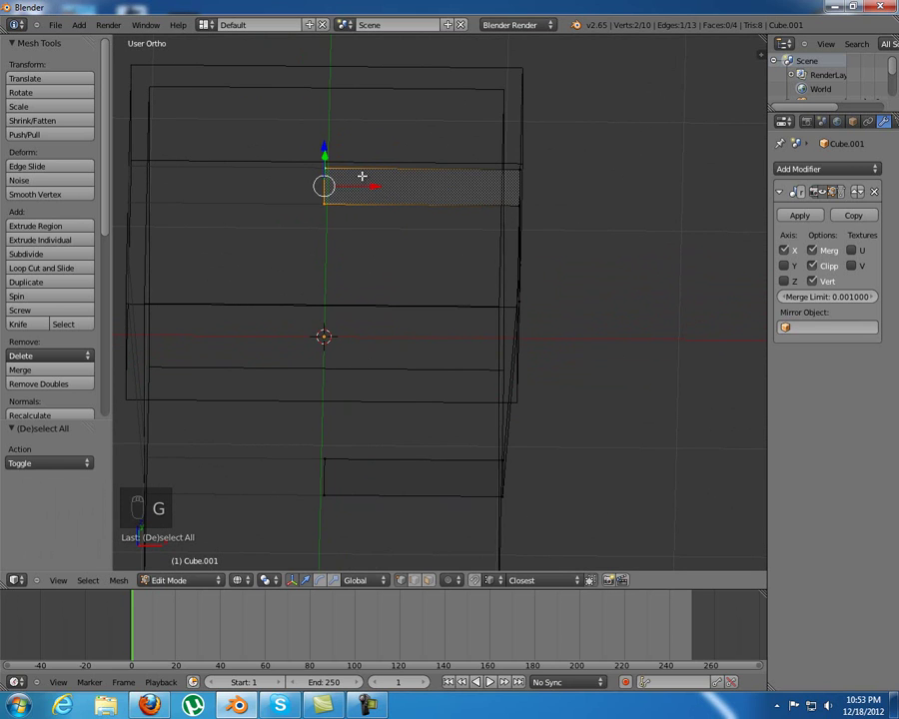
pyautogui.press('KP_1')
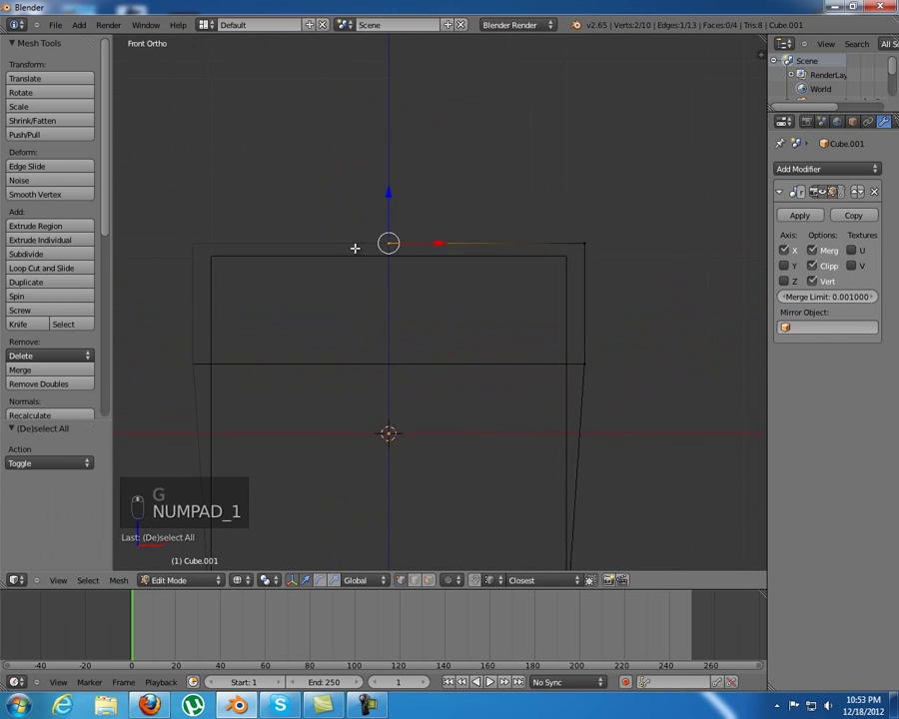
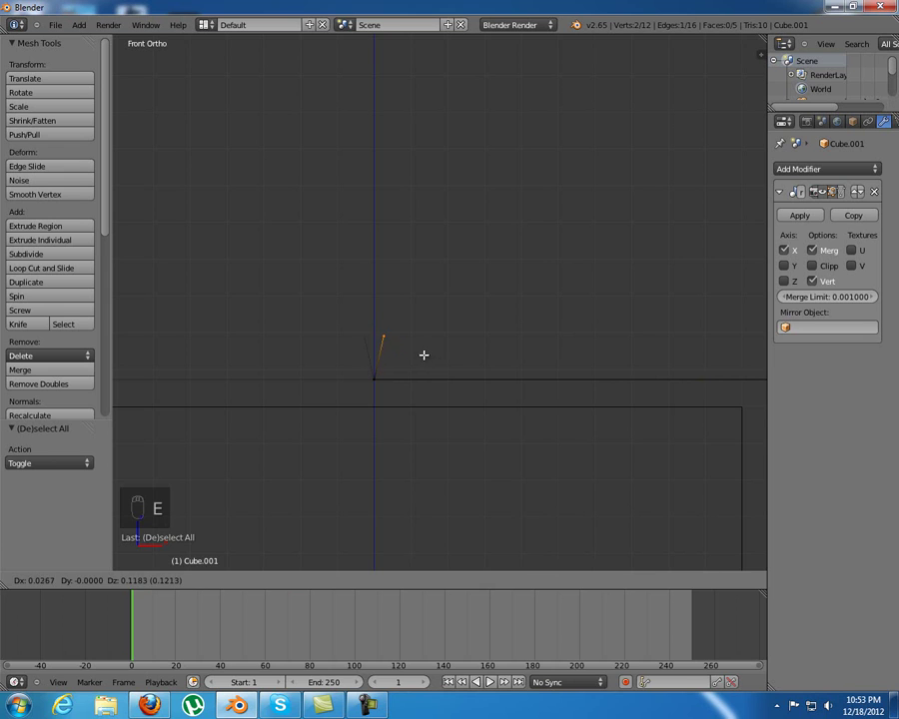
pyautogui.press('e')
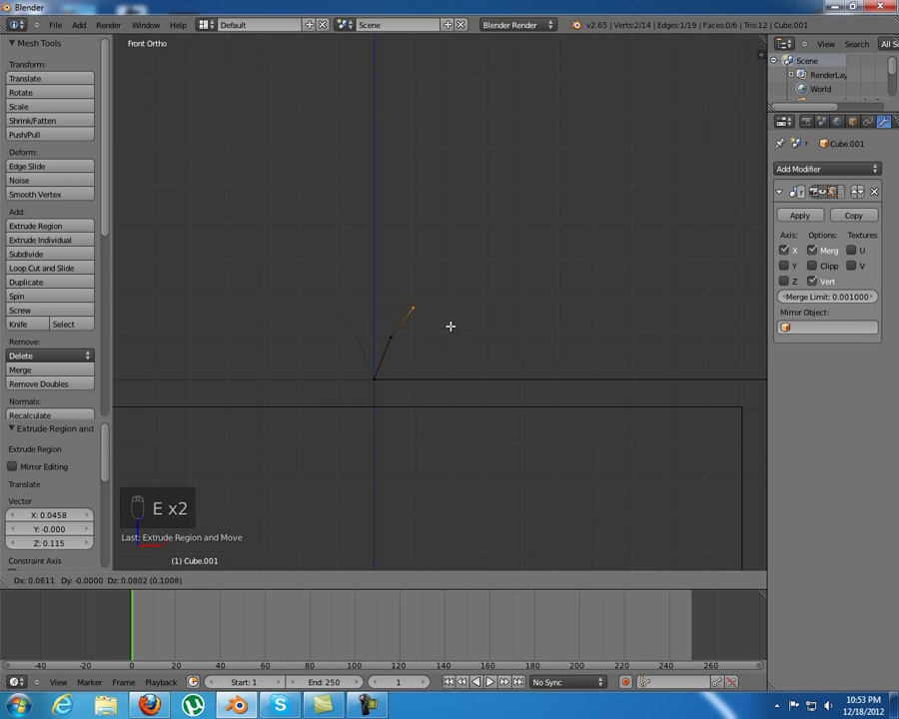
pyautogui.press('e')
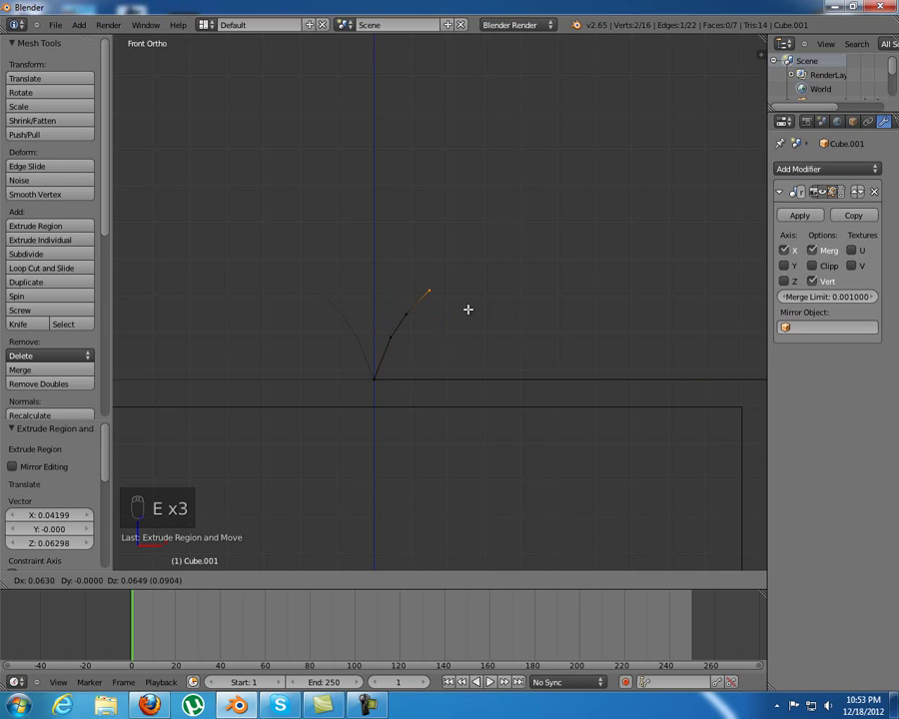
pyautogui.press('e')
pyautogui.press('e')
pyautogui.press('e')
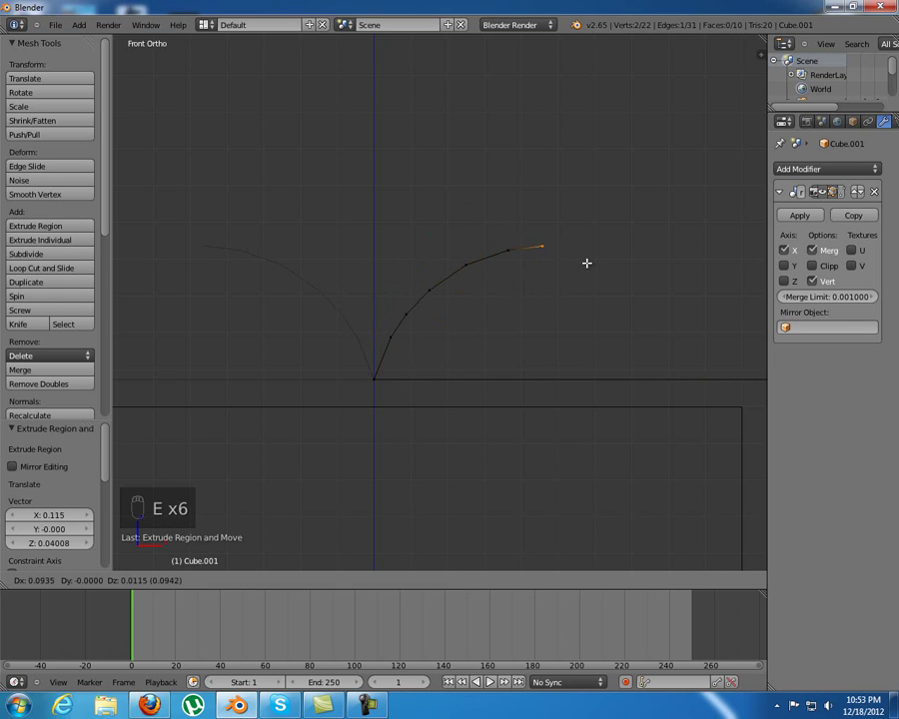
# - Continue extruding around the loop's tip and back down toward its base to finish the outline
pyautogui.press('e')
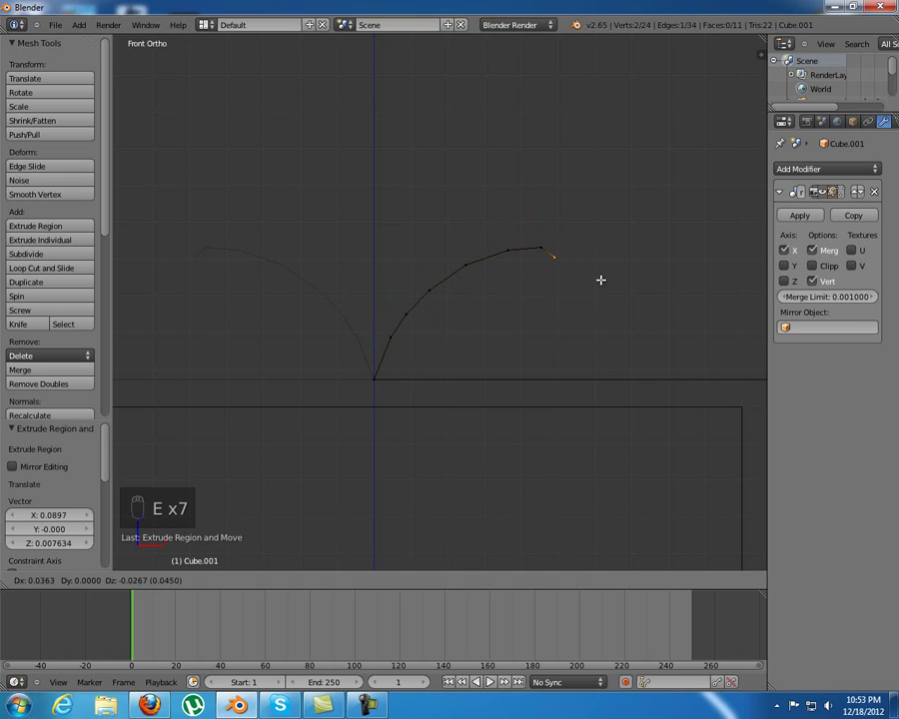
pyautogui.press('e')
pyautogui.press('e')
pyautogui.press('e')
pyautogui.press('e')
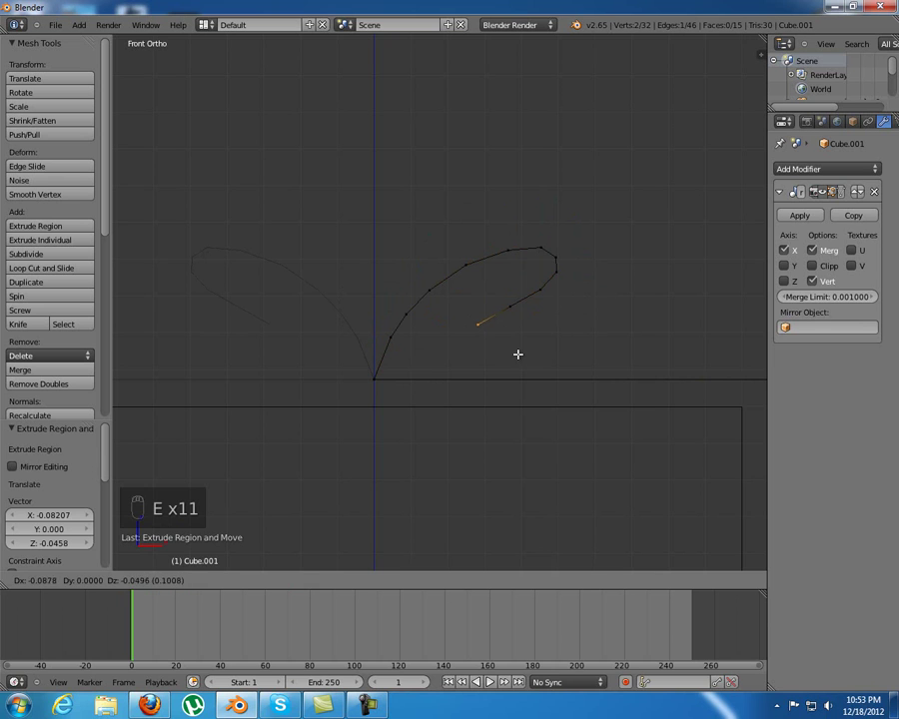
pyautogui.press('e')
pyautogui.press('e')
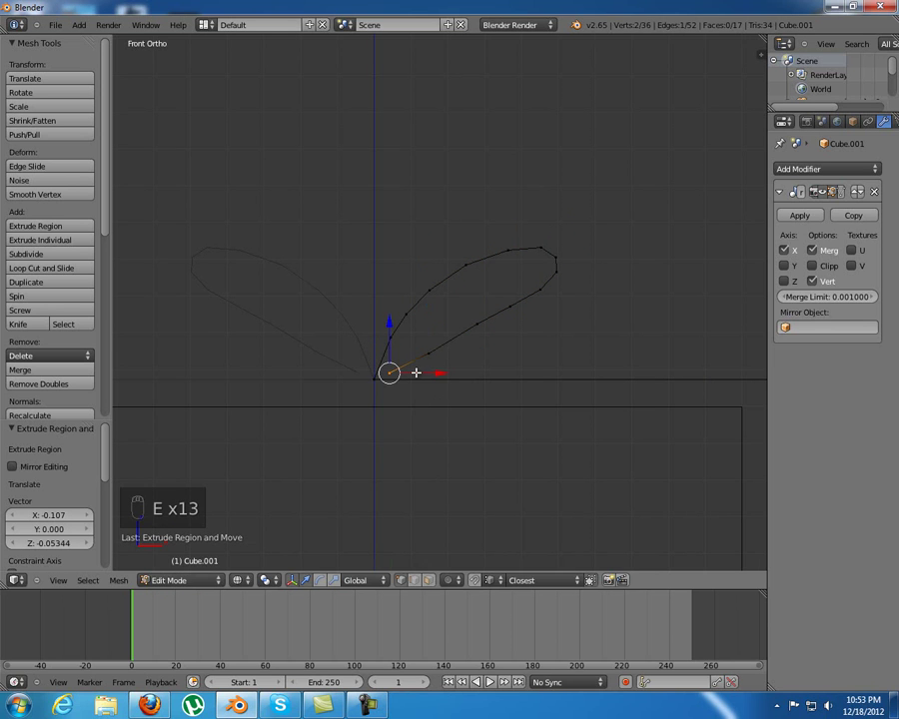
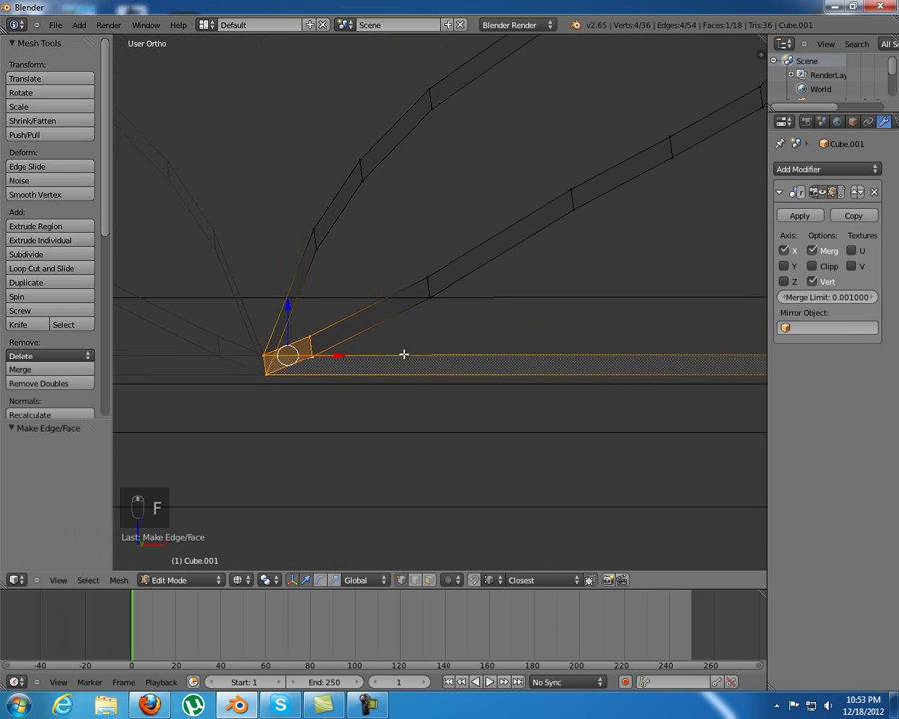
# - Join the loop's two end vertices with a face and tilt the view to check the closed ring
pyautogui.press('KP_1')
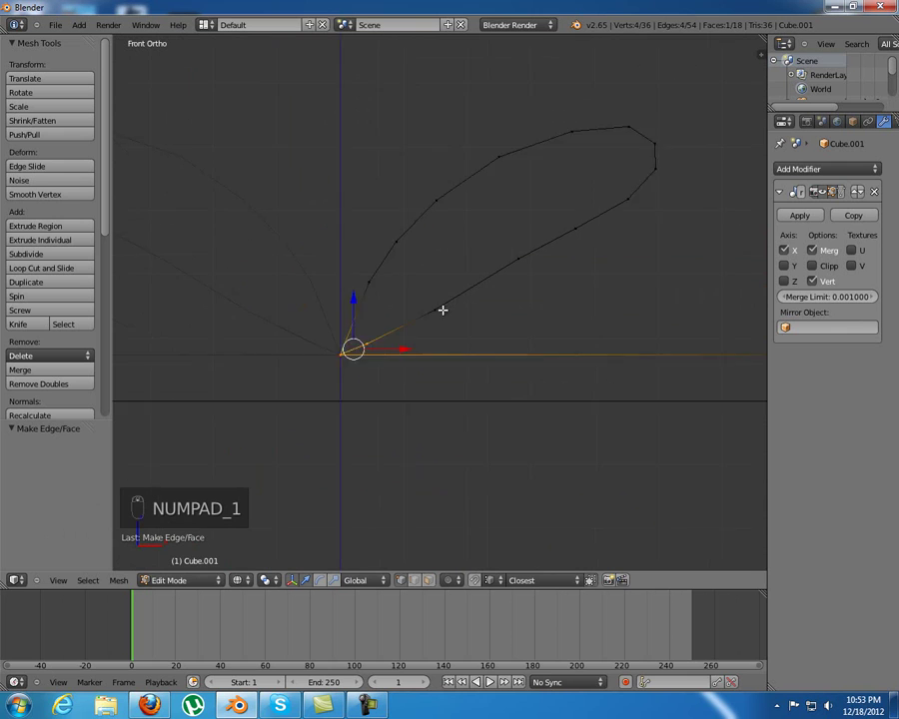
pyautogui.press('b')
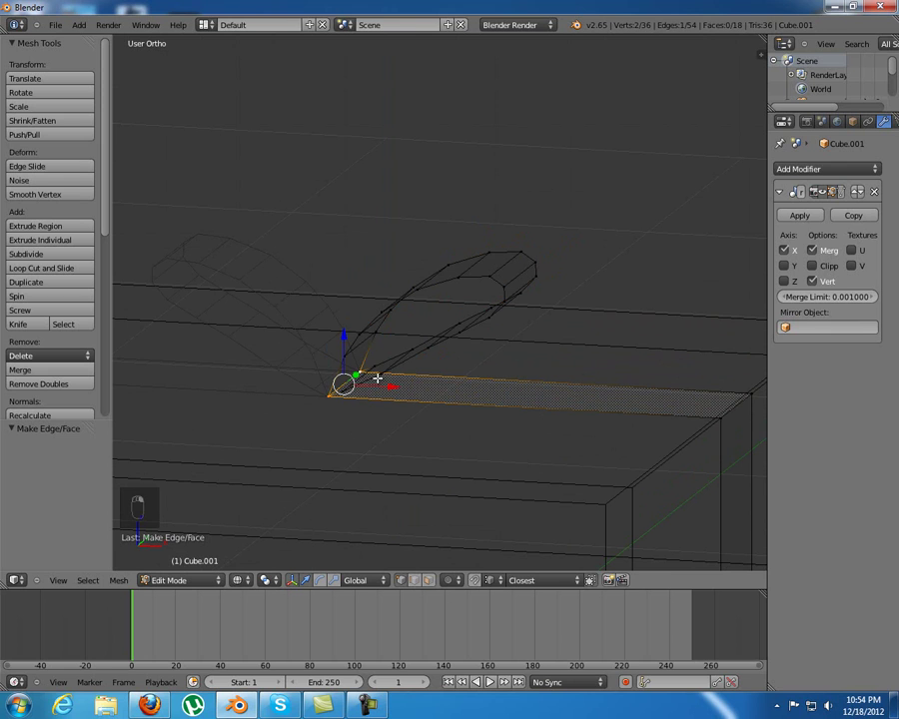
# - Snap the cursor to the loop base, select the whole loop and rotate it about -17° to stand upright
pyautogui.press('shift+s')
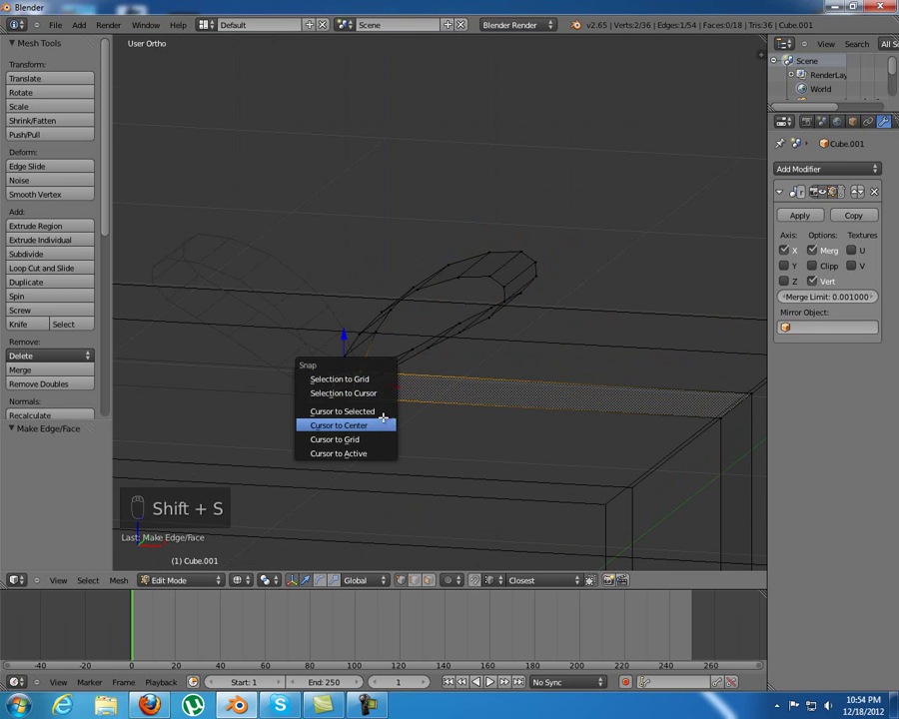
pyautogui.press('KP_1')
pyautogui.press('b')
pyautogui.press('r')
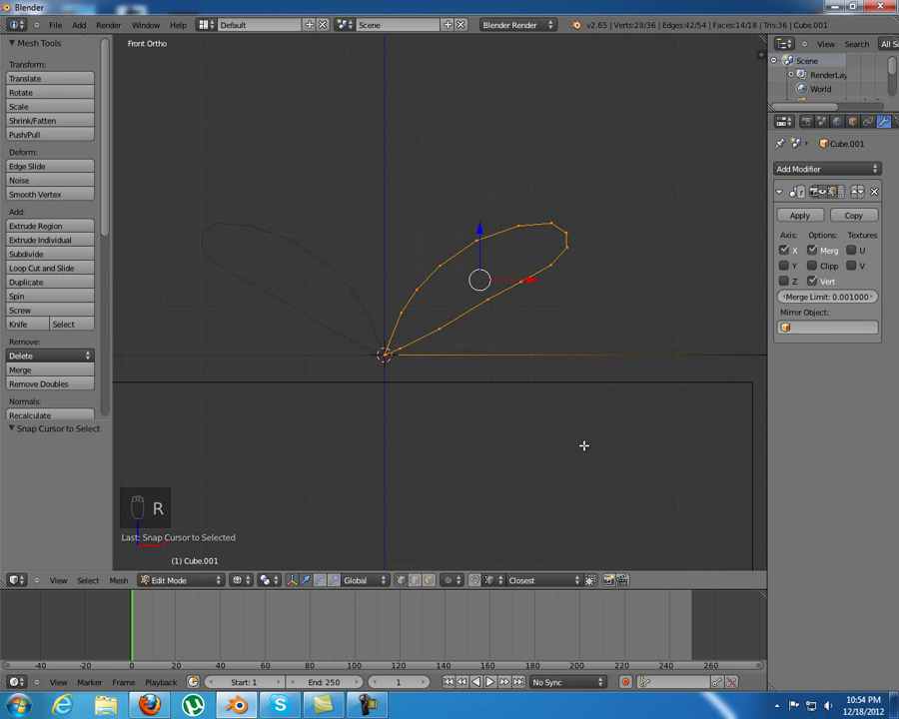
pyautogui.press('.')
pyautogui.press('r')
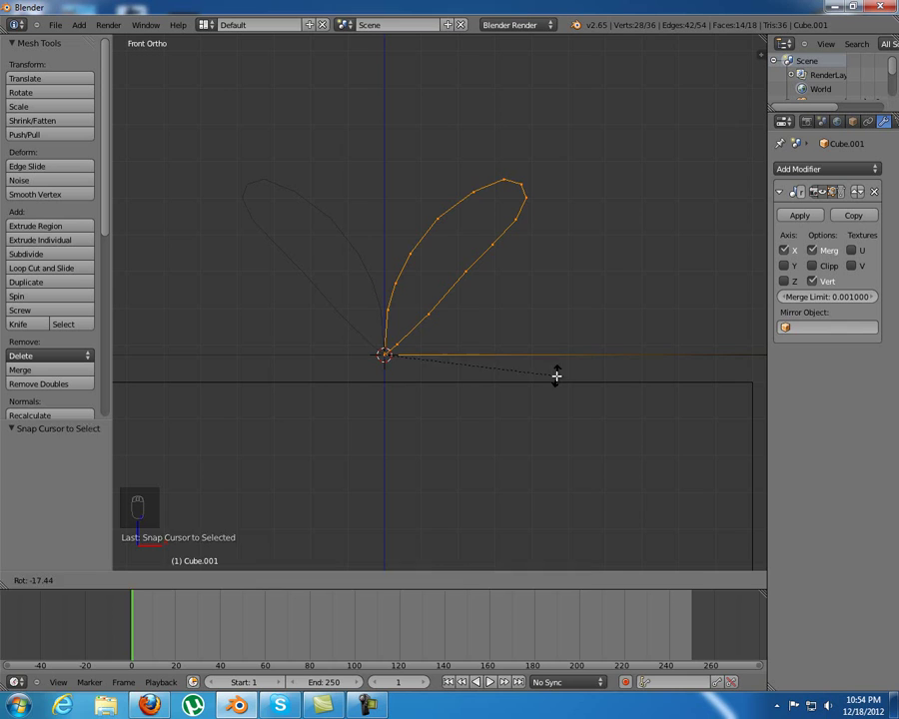
pyautogui.press('b')
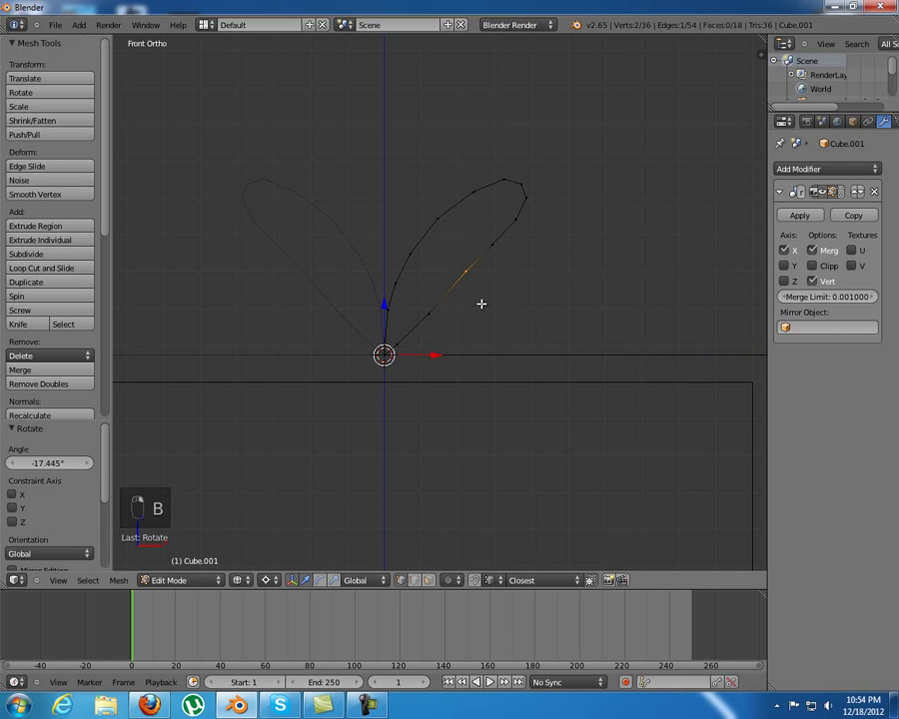
# - Grab a vertex near the loop's base and nudge it into a better position
pyautogui.press('g')
pyautogui.press('a')
pyautogui.press('b')
pyautogui.press('g')
pyautogui.press('a')
pyautogui.press('b')
pyautogui.press('g')
pyautogui.press('a')
pyautogui.press('b')
pyautogui.press('g')
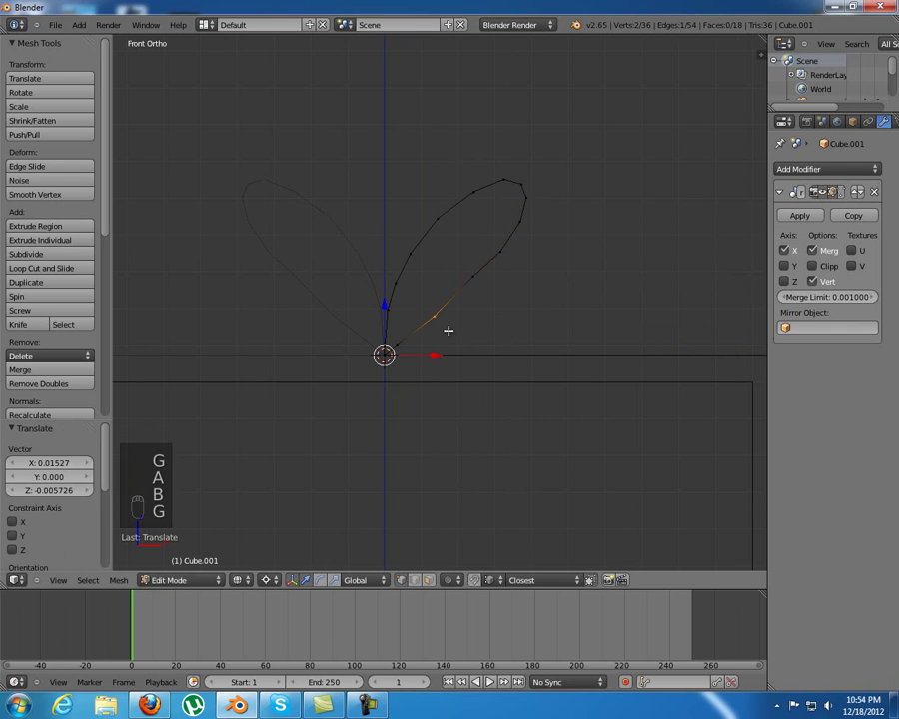
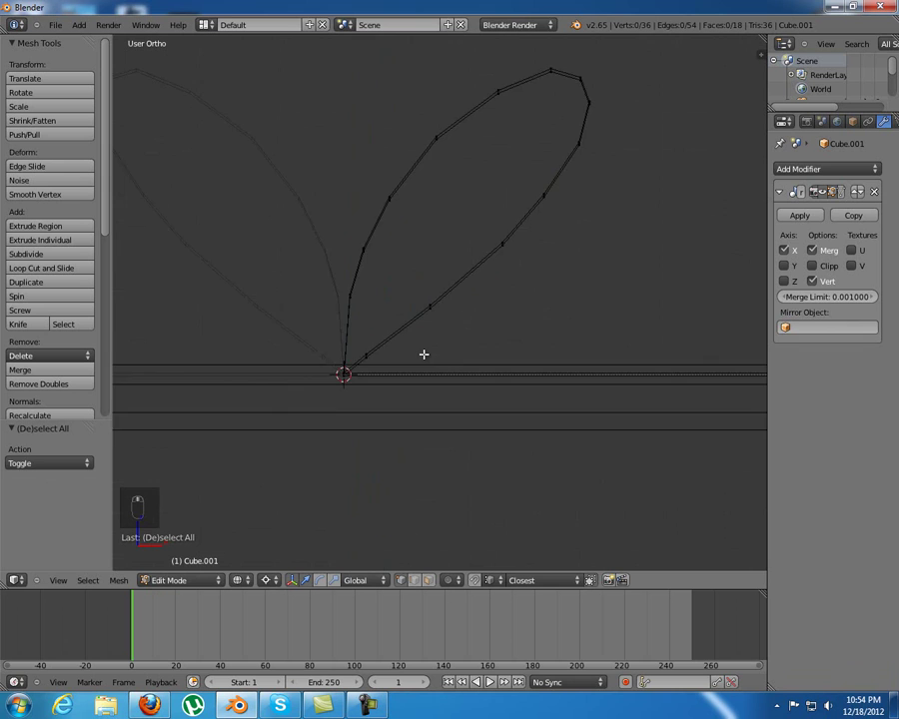
# - From the base vertex, extrude points outward to trace a second, flatter loop below the first
pyautogui.press('KP_1')
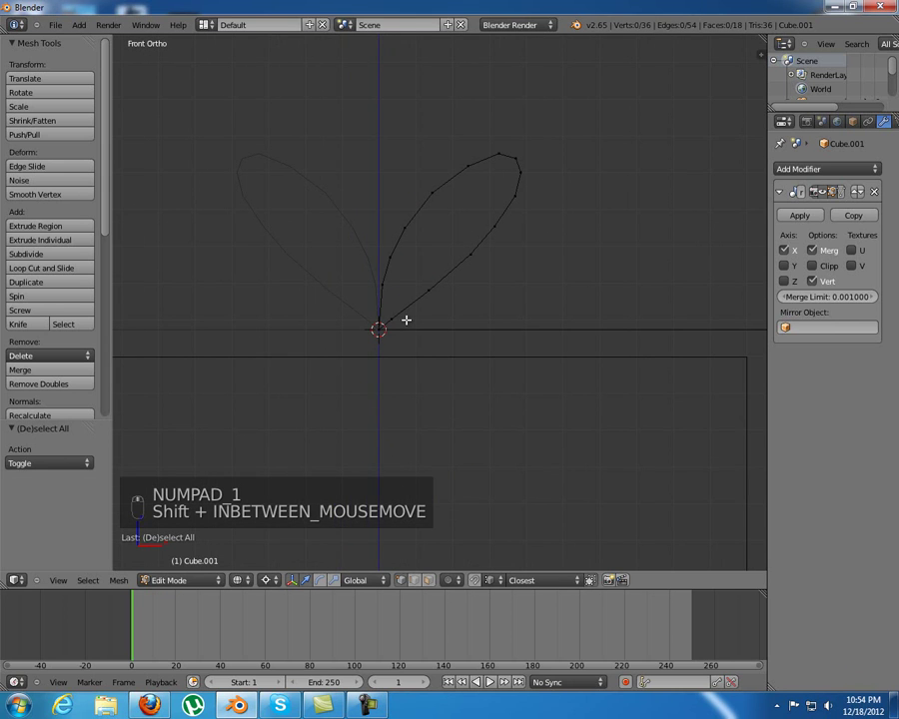
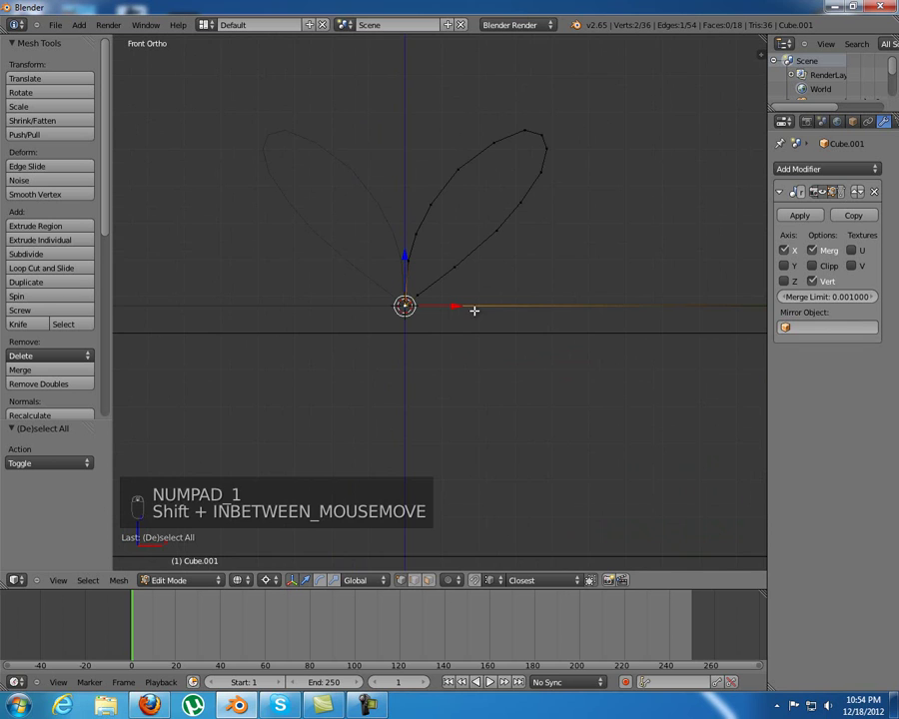
pyautogui.press('e')
pyautogui.press('e')
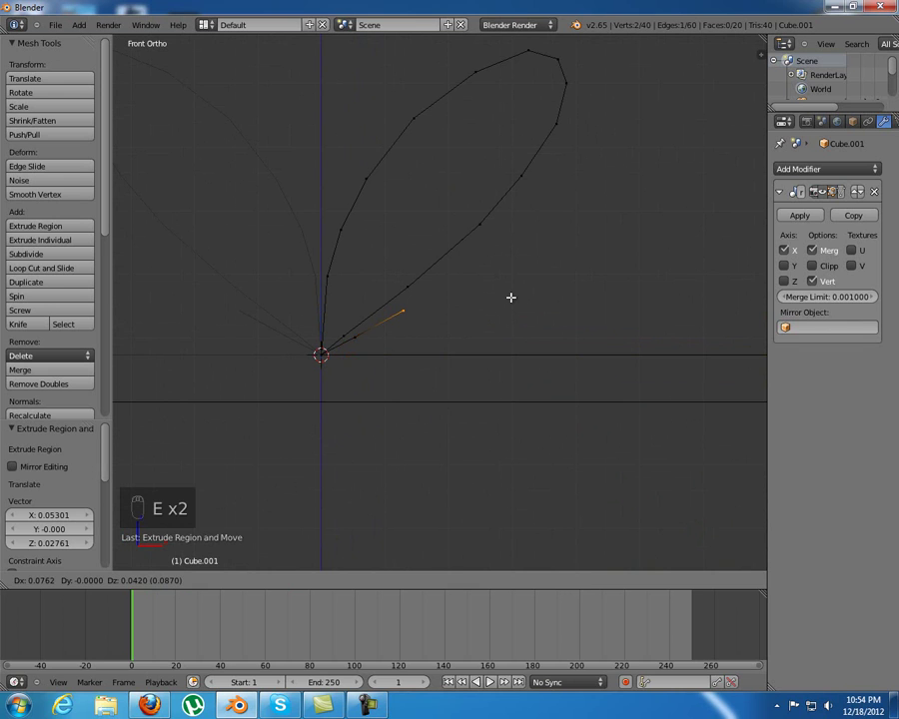
pyautogui.press('a')
pyautogui.press('b')
pyautogui.press('g')
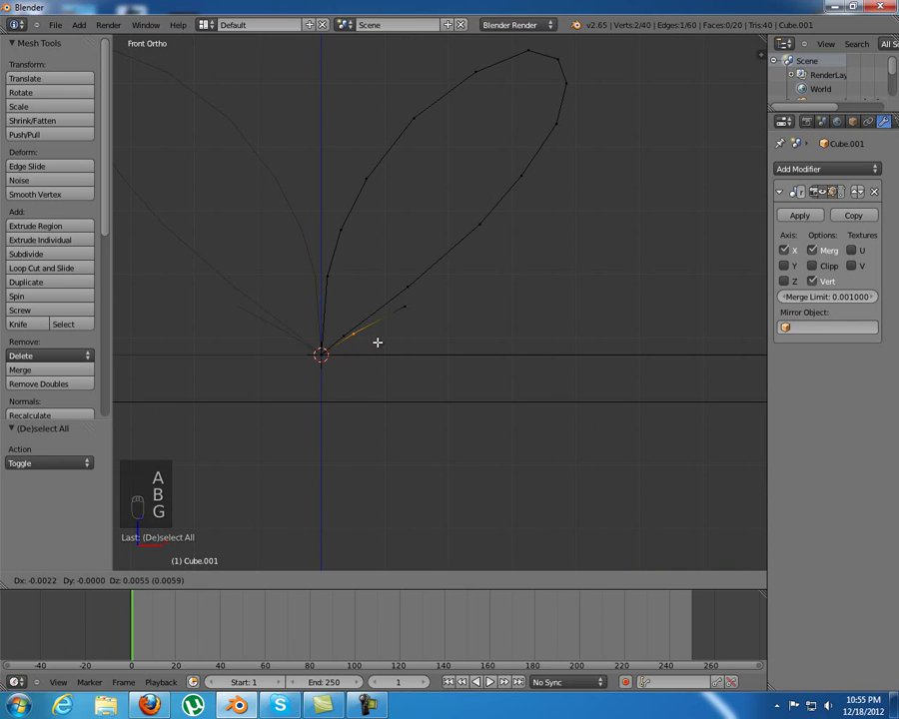
pyautogui.press('a')
pyautogui.press('b')
pyautogui.press('e')
pyautogui.press('e')
pyautogui.press('e')
pyautogui.press('e')
pyautogui.press('e')
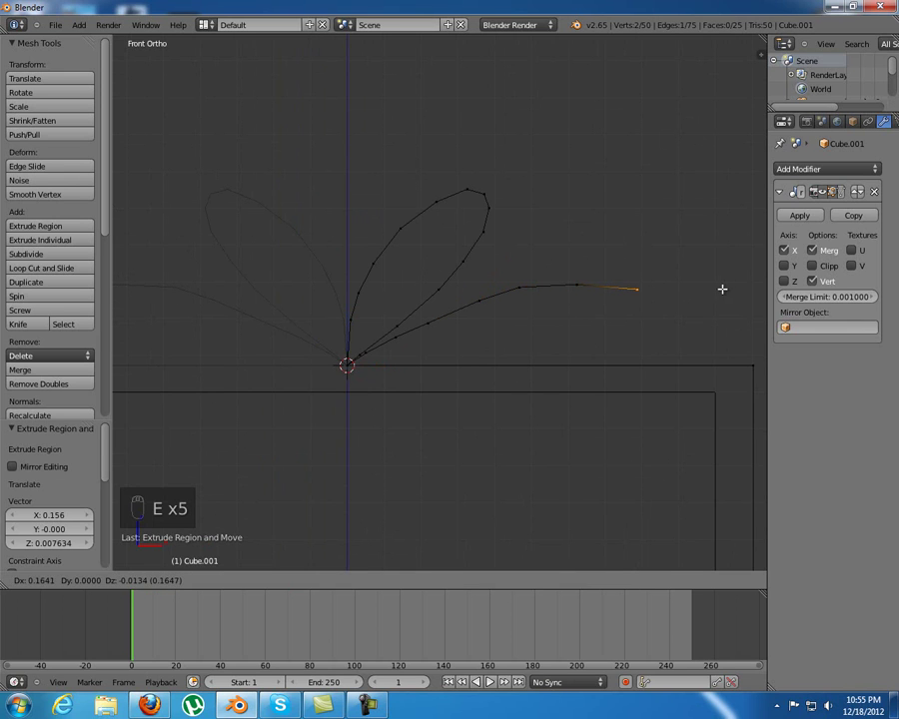
# - Extrude around the second loop's tip and back toward the base to complete its outline
pyautogui.press('e')
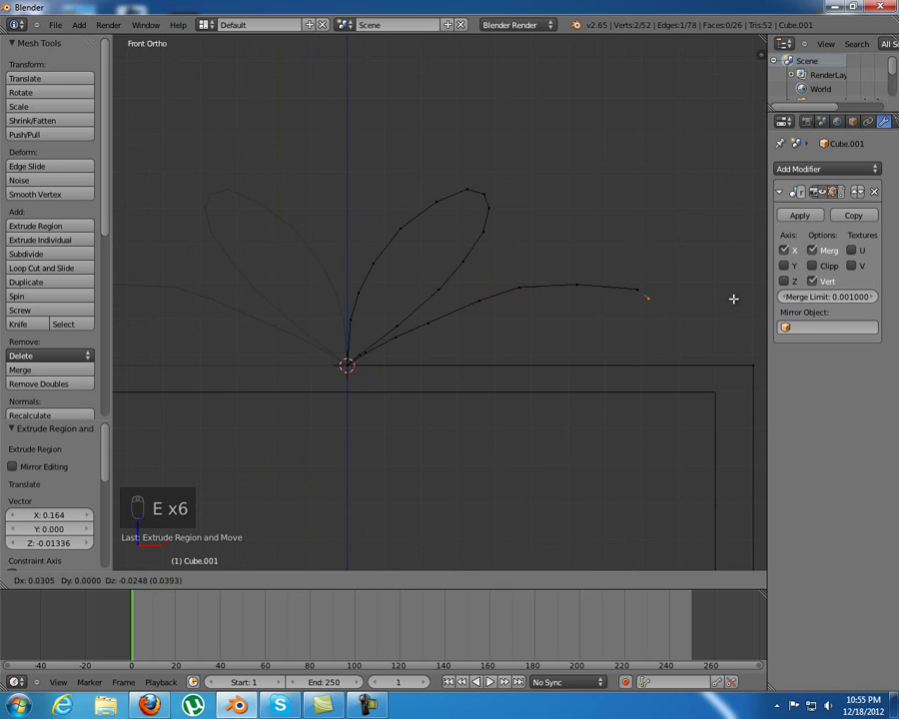
pyautogui.press('e')
pyautogui.press('e')
pyautogui.press('e')
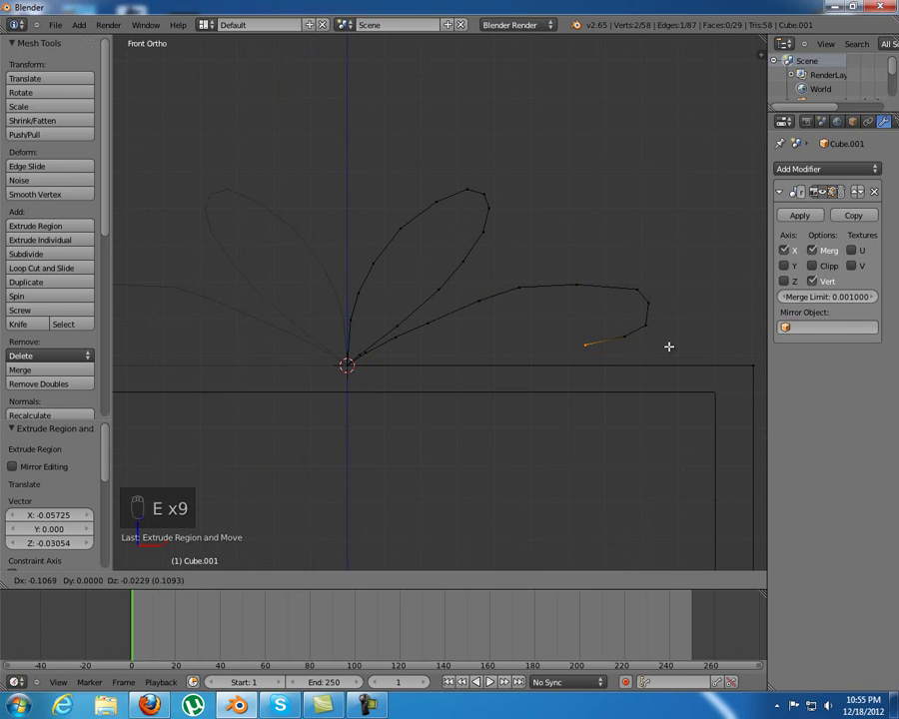
pyautogui.press('e')
pyautogui.press('e')
pyautogui.press('e')
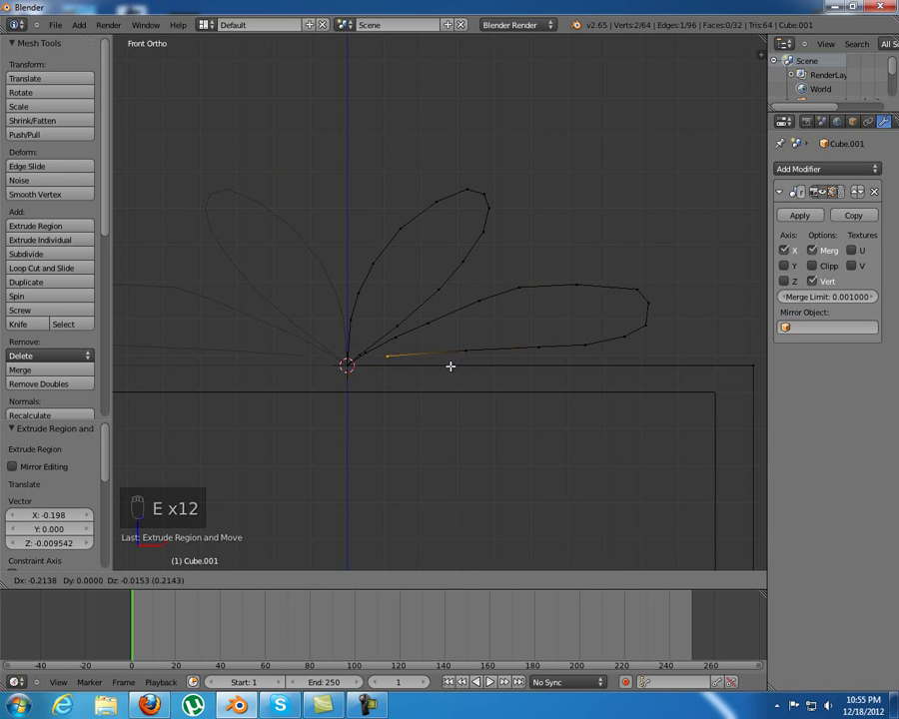
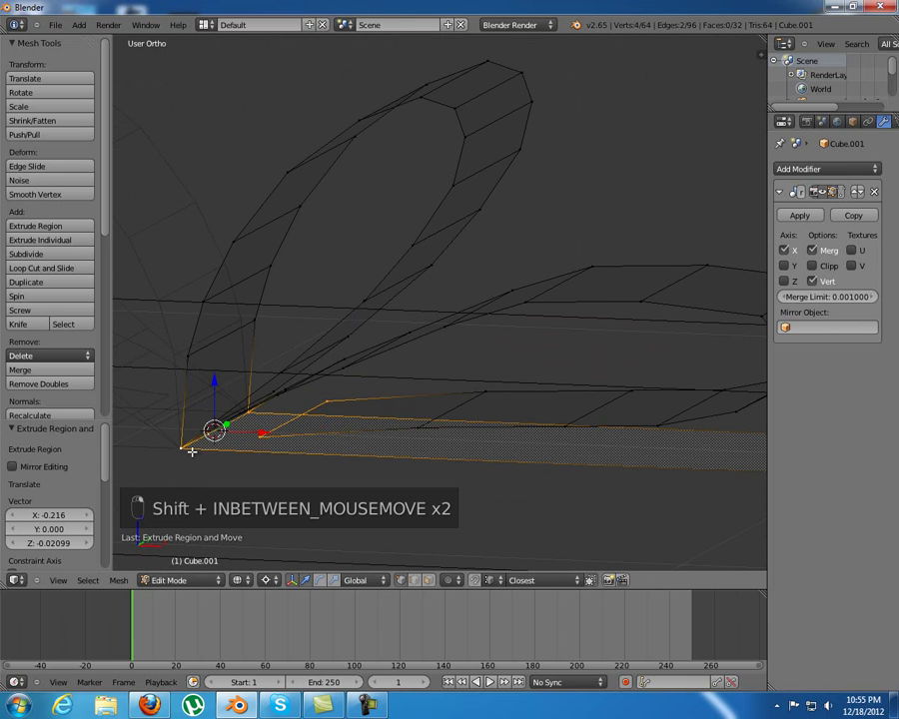
# - Close the second loop at its base with a face and frame both loops in front view
pyautogui.press('f')
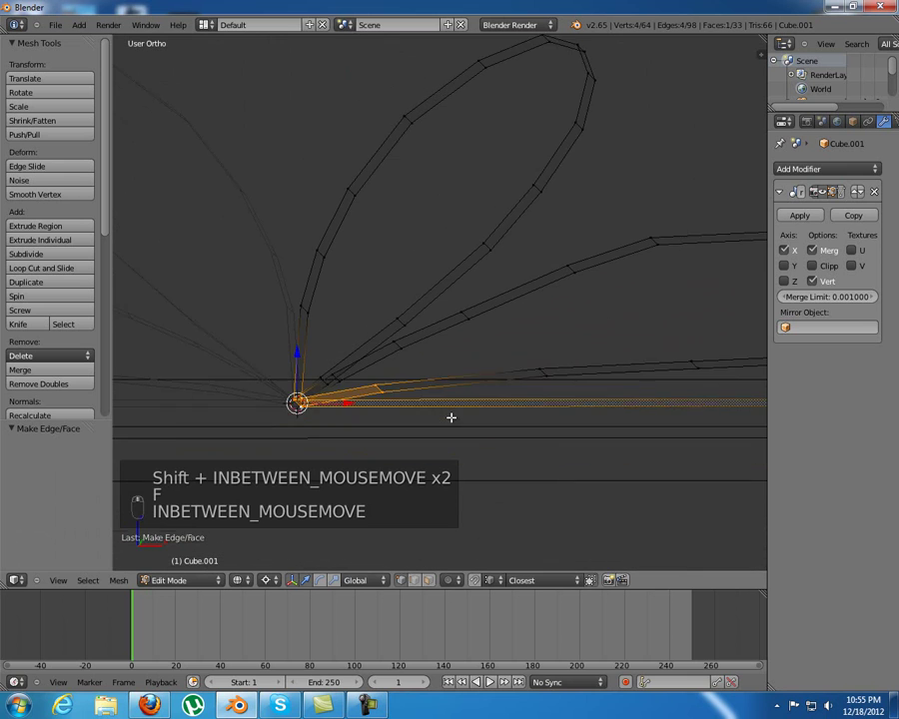
pyautogui.press('KP_1')
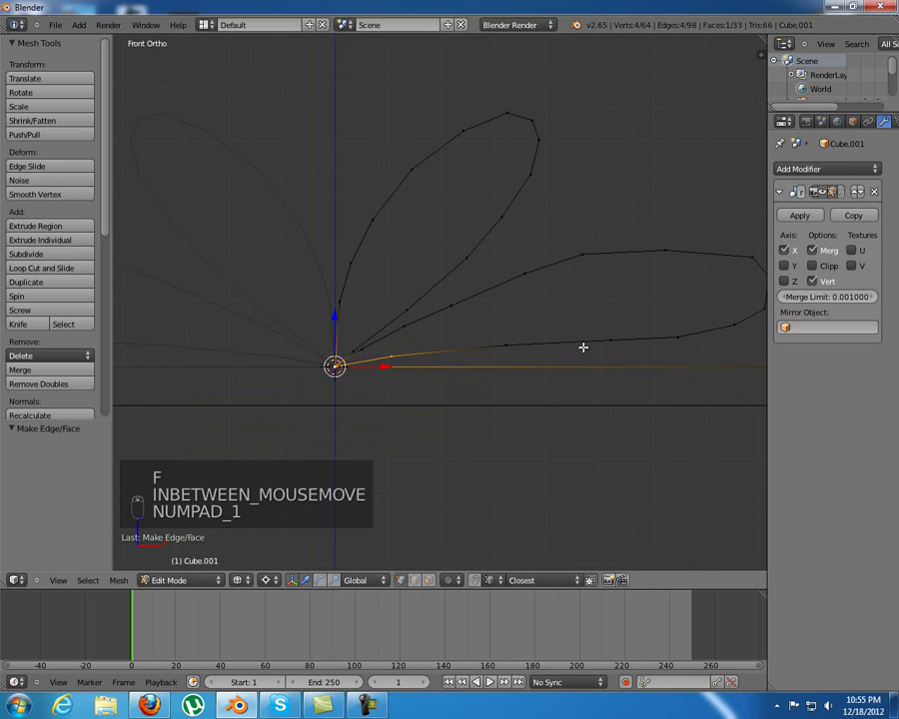
pyautogui.press('a')
pyautogui.press('g')
pyautogui.press('b')
pyautogui.press('g')
pyautogui.press('b')
pyautogui.press('a')
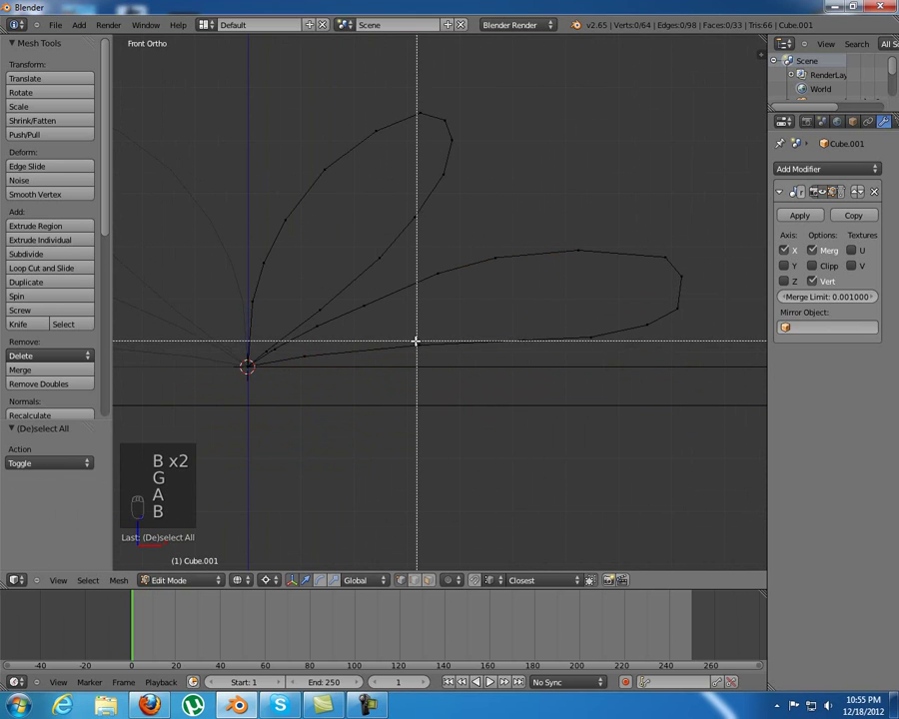
# - Tweak individual vertices of the bow loop outlines to refine their shape
pyautogui.press('g')
pyautogui.press('a')
pyautogui.press('b')
pyautogui.press('g')
pyautogui.press('a')
pyautogui.press('b')
pyautogui.press('g')
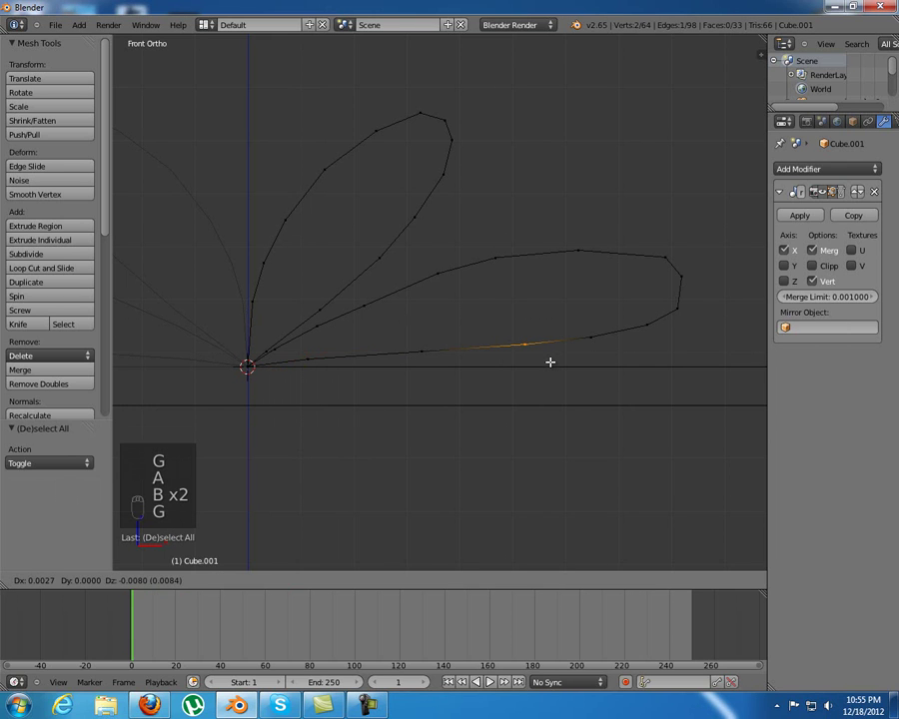
pyautogui.press('a')
# - Orbit around the thickened bow loops to inspect them and leave mesh editing
pyautogui.press('b')
pyautogui.press('g')
pyautogui.press('a')
pyautogui.press('b')
pyautogui.press('g')
pyautogui.press('a')
pyautogui.press('b')
pyautogui.press('g')
pyautogui.press('a')
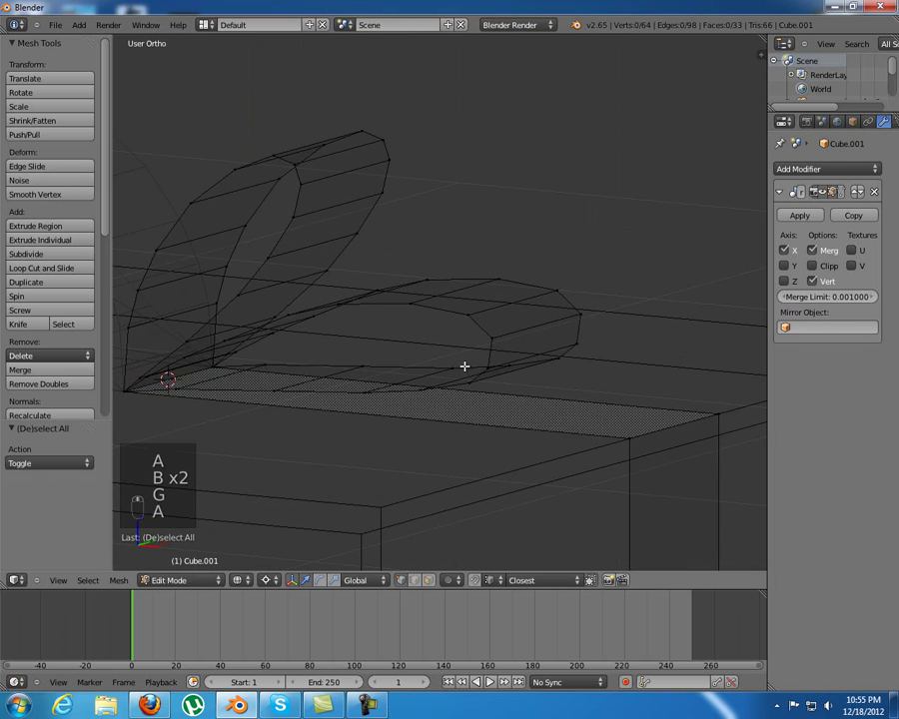
pyautogui.press('Tab')
# - Duplicate the bow object and rotate the copy 90 degrees around the Z axis
pyautogui.press('z')
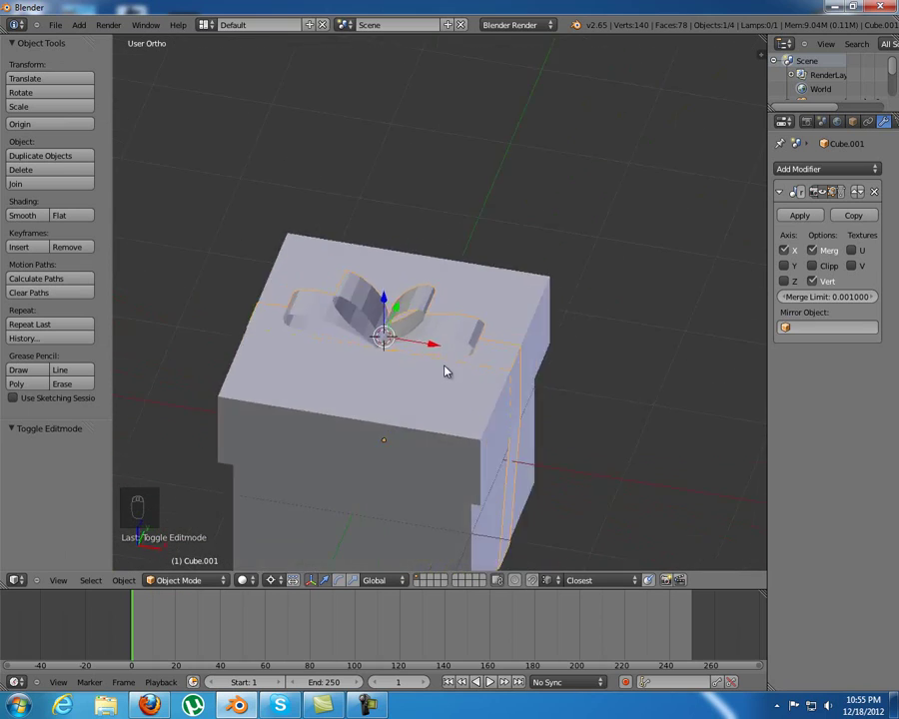
pyautogui.moveTo(451, 330); pyautogui.dragTo(431, 347)
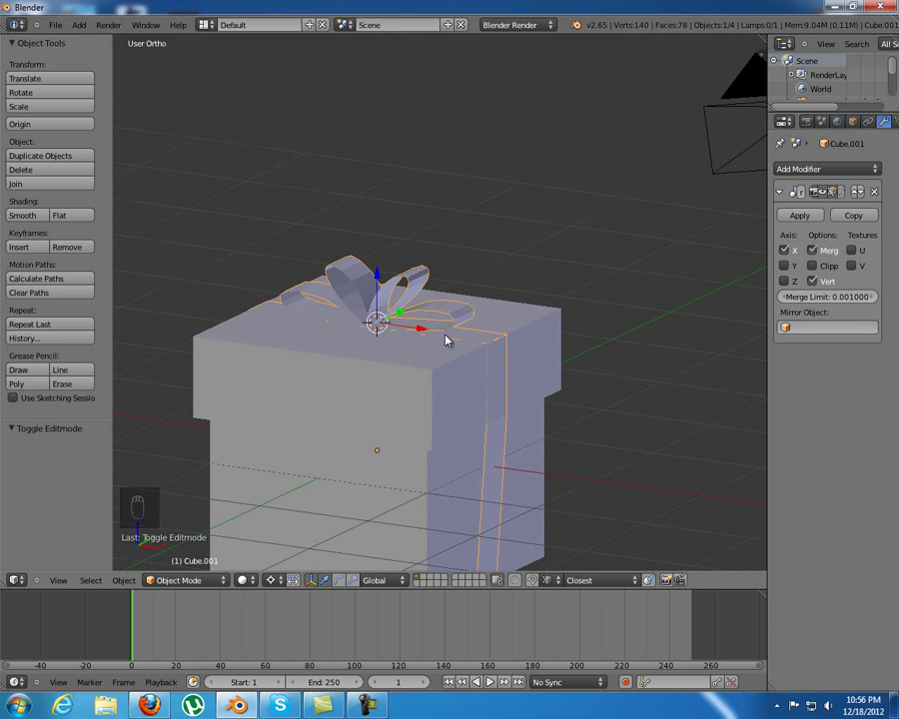
pyautogui.press('shift+d')
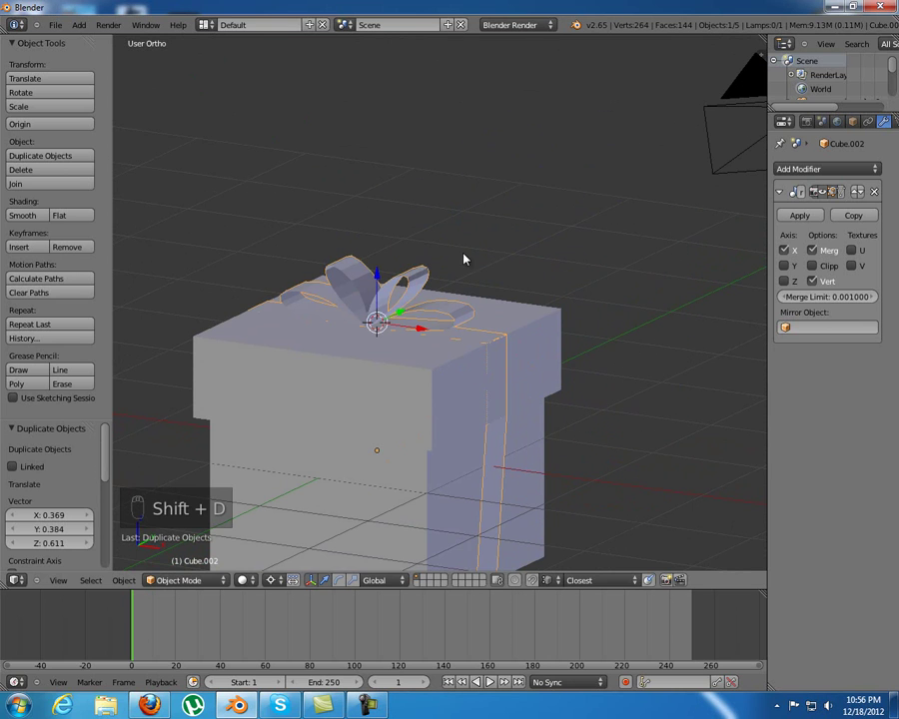
pyautogui.press('r')
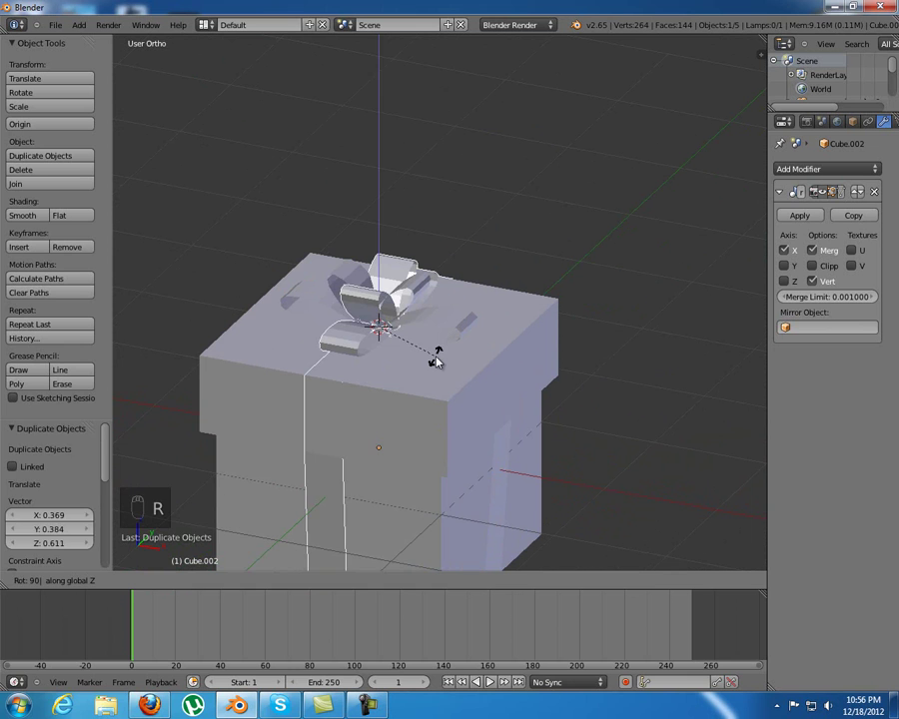
pyautogui.press('Tab')
# - Enter mesh editing on the rotated copy viewed from the right side
pyautogui.press('KP_3')
pyautogui.press('z')
pyautogui.press('KP_3')
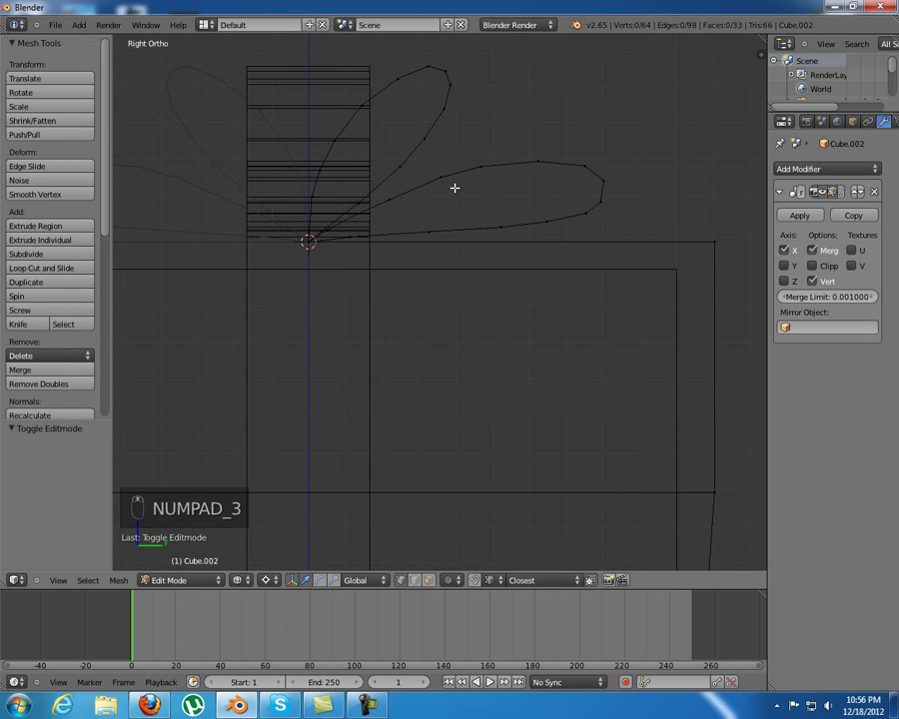
# - Select both loops of the rotated copy and delete their vertices, leaving only the ribbon strip
pyautogui.press('l')
pyautogui.press('a')
pyautogui.press('b')
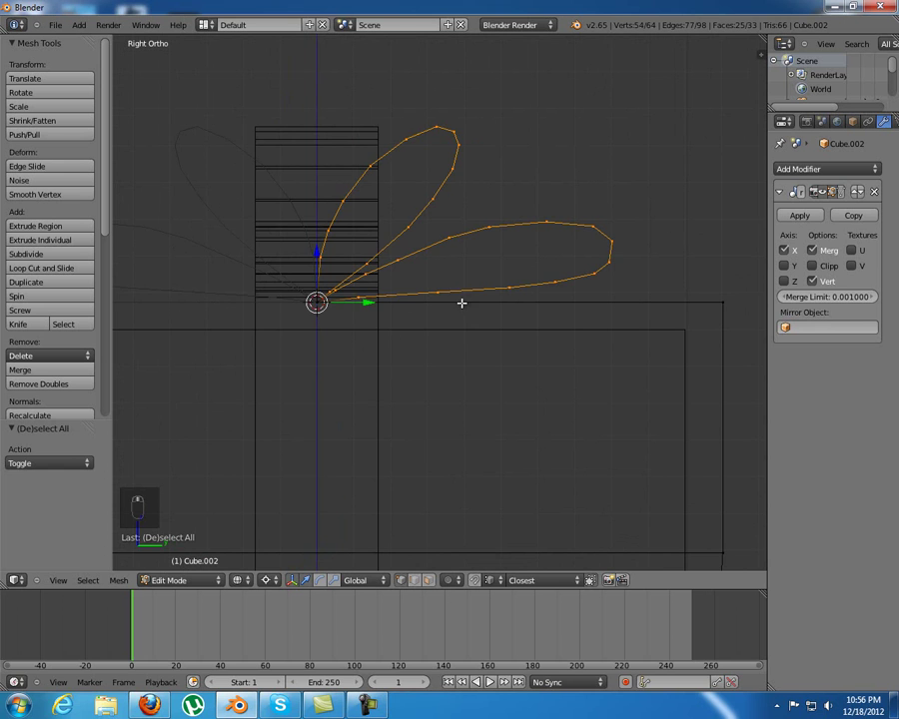
pyautogui.press('x')
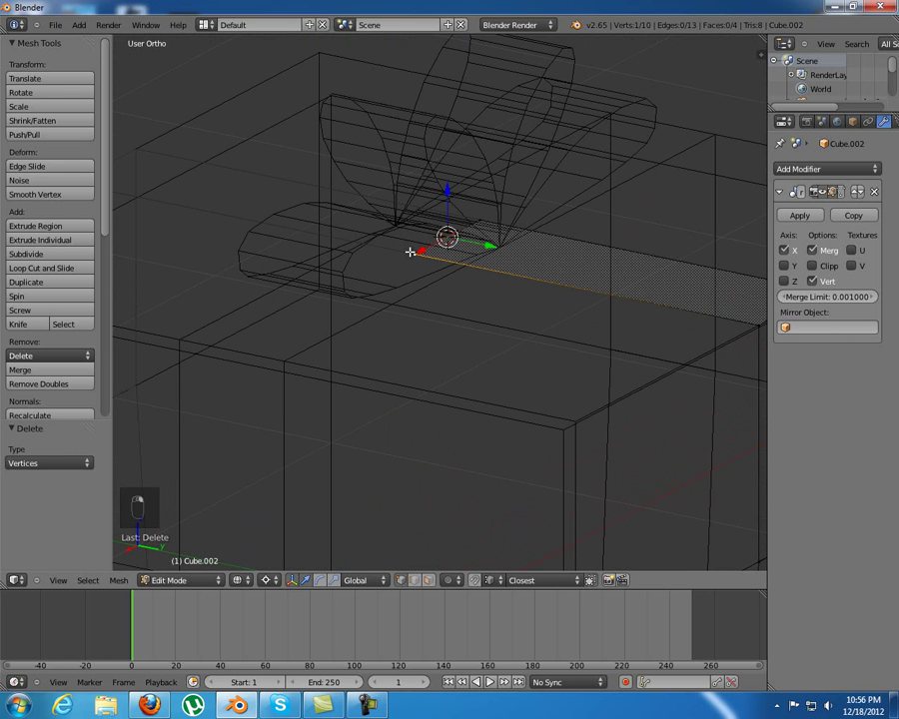
pyautogui.press('g')
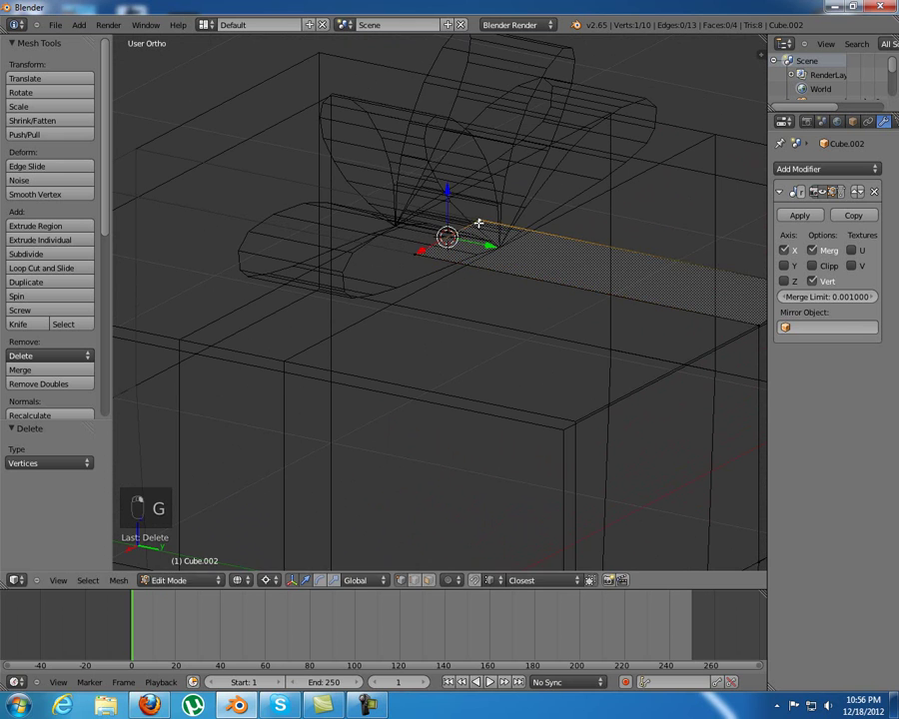
pyautogui.press('g')
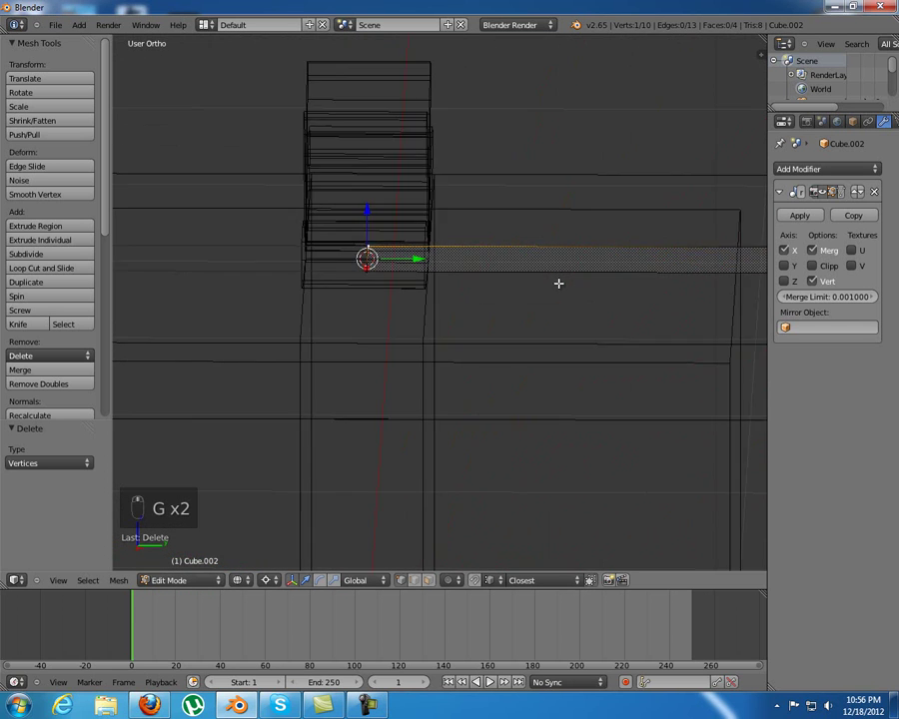
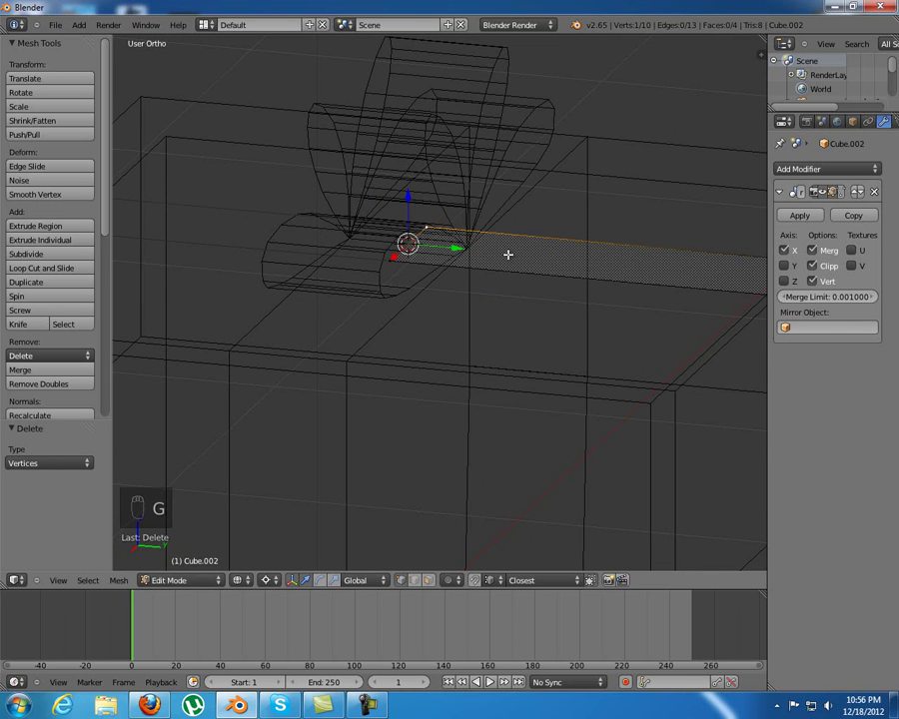
# - Select all remaining strip vertices, remove doubles and return to Object Mode
pyautogui.press('a')
pyautogui.press('a')
pyautogui.press('ctrl+v')
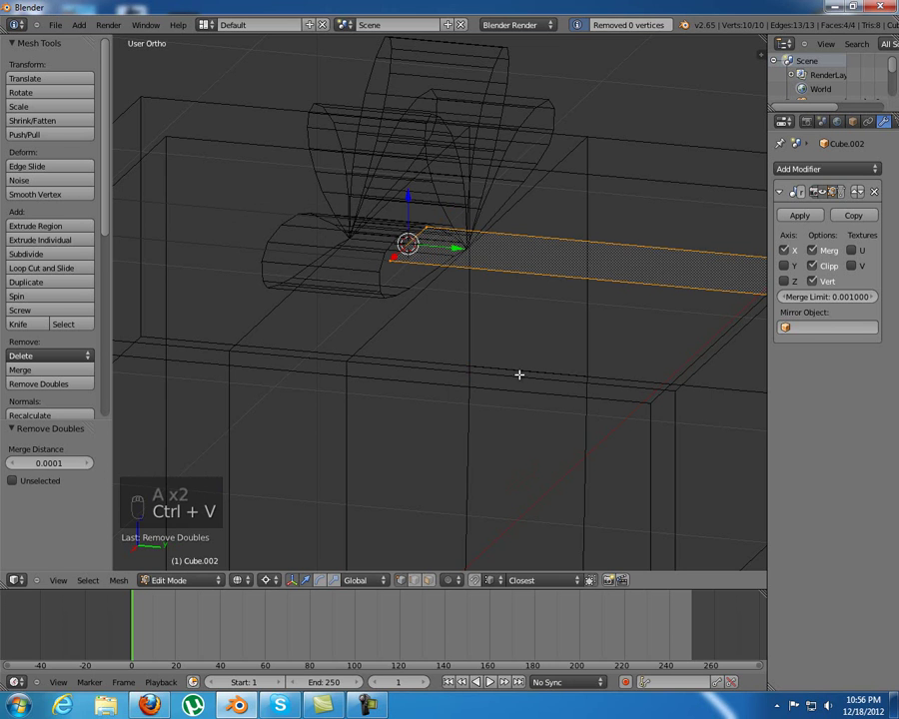
pyautogui.press('a')
# - Add edge loops slid tight to the box's bottom and top edges so they stay crisp
pyautogui.press('Tab')
pyautogui.press('z')
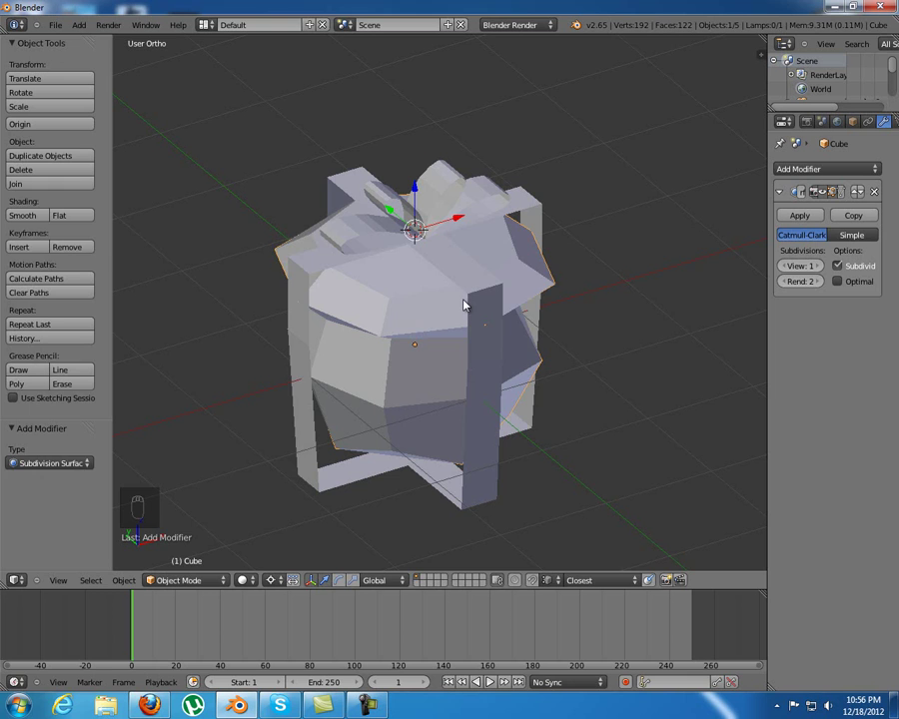
pyautogui.press('Tab')
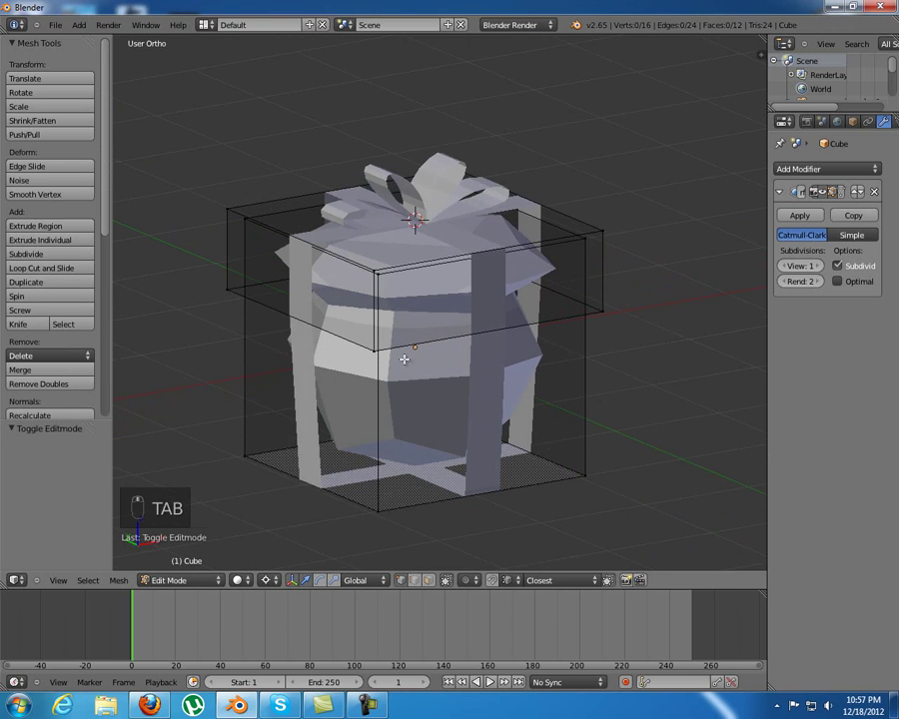
pyautogui.press('ctrl+r')
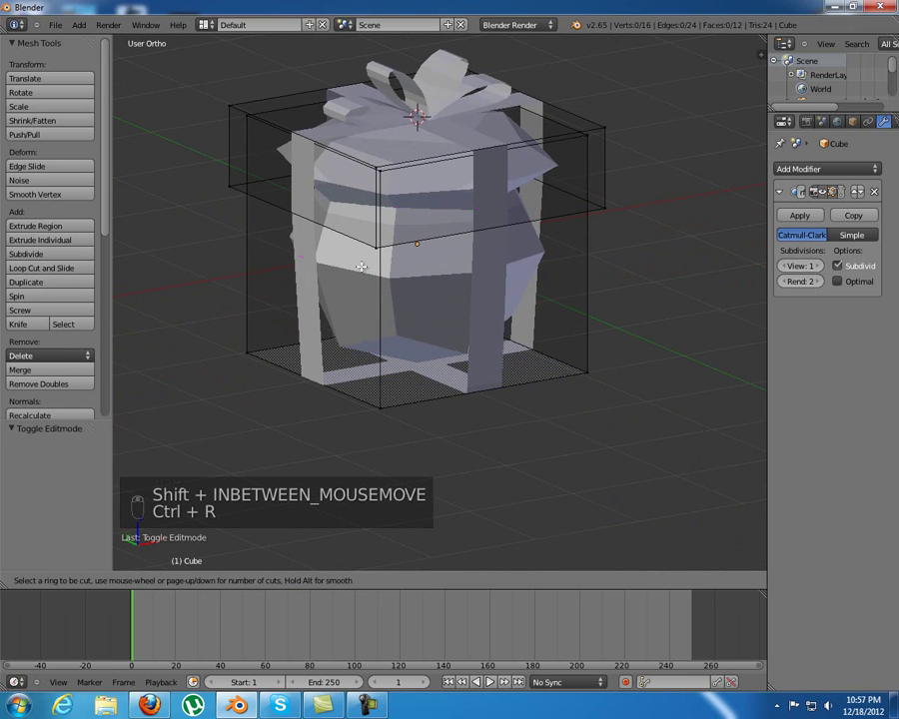
pyautogui.press('shift+r')
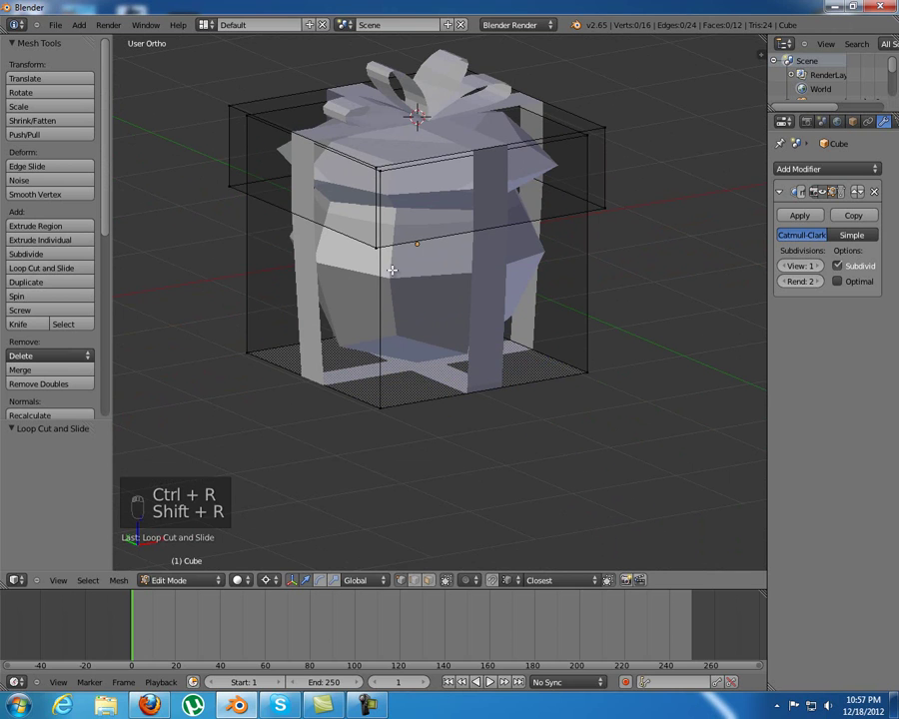
pyautogui.press('ctrl+r')
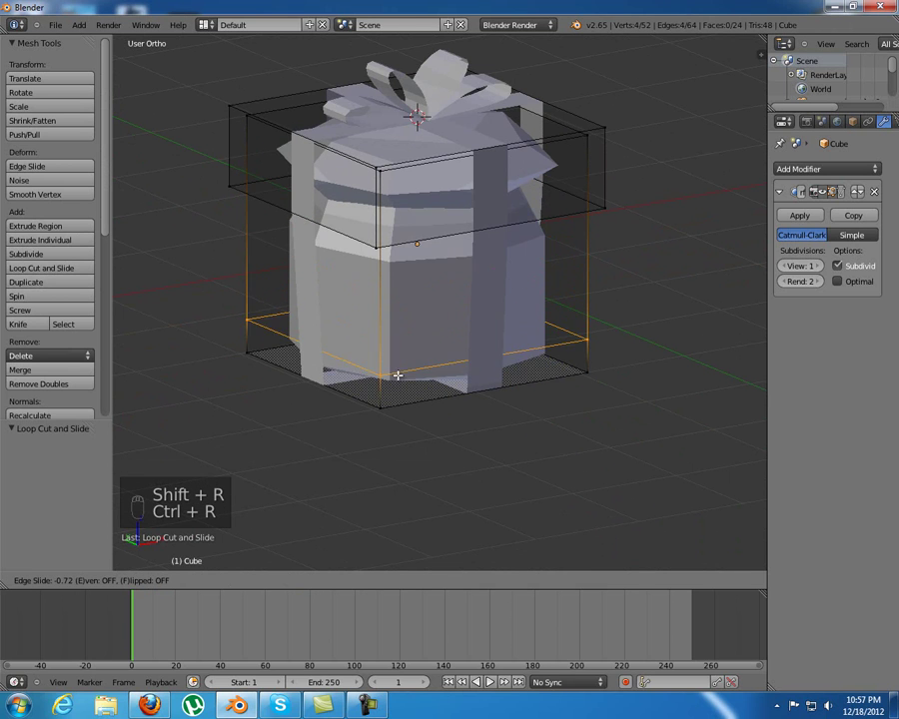
pyautogui.press('ctrl+r')
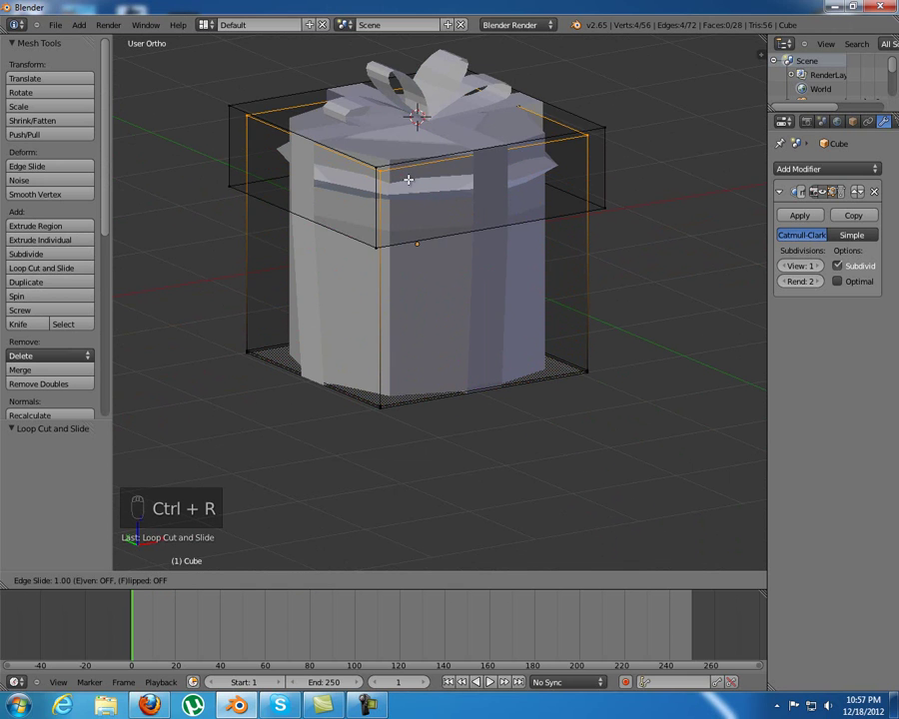
pyautogui.press('ctrl+r')
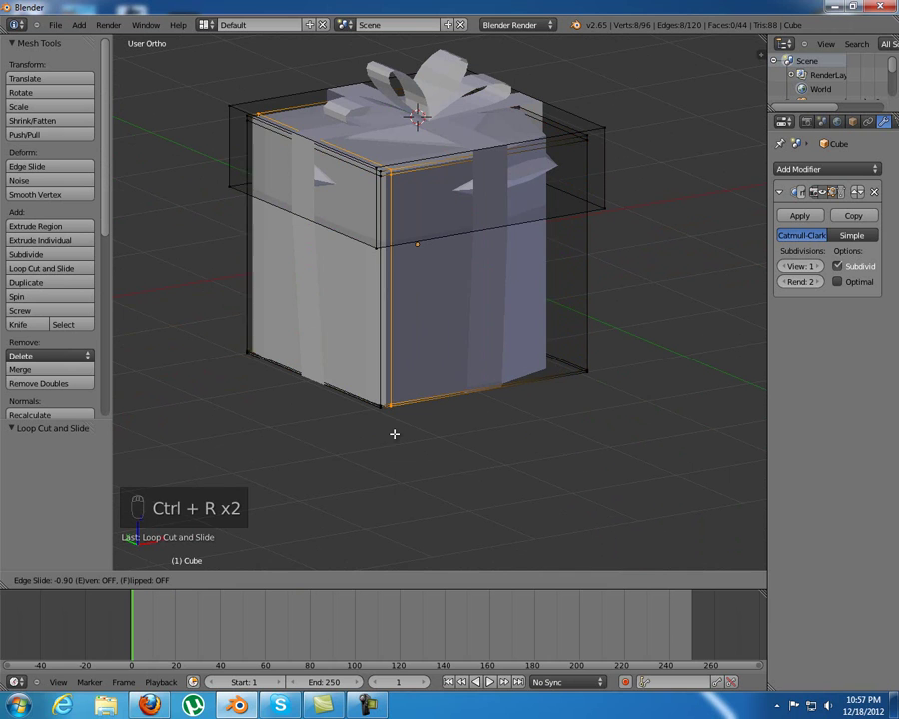
# - Add edge loops near the box's side edge and up at the lid's top edge
pyautogui.press('ctrl+r')
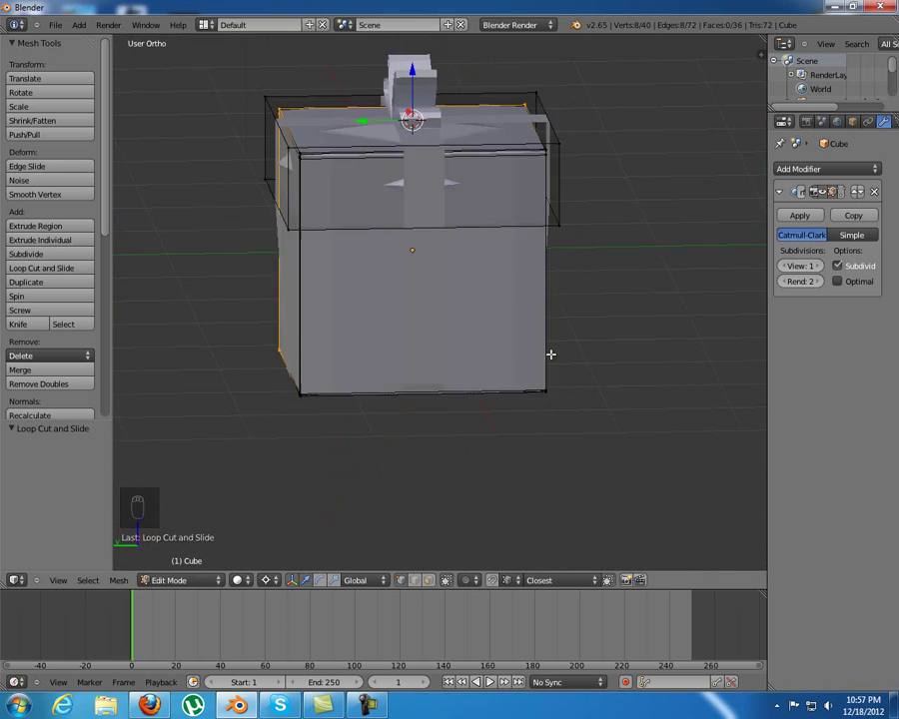
pyautogui.press('ctrl+r')
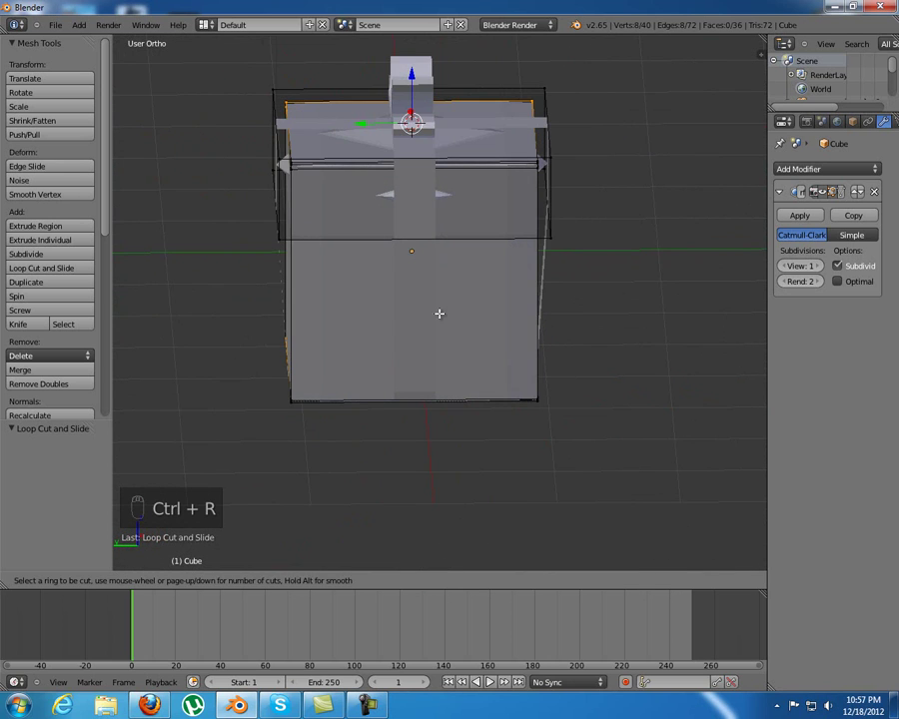
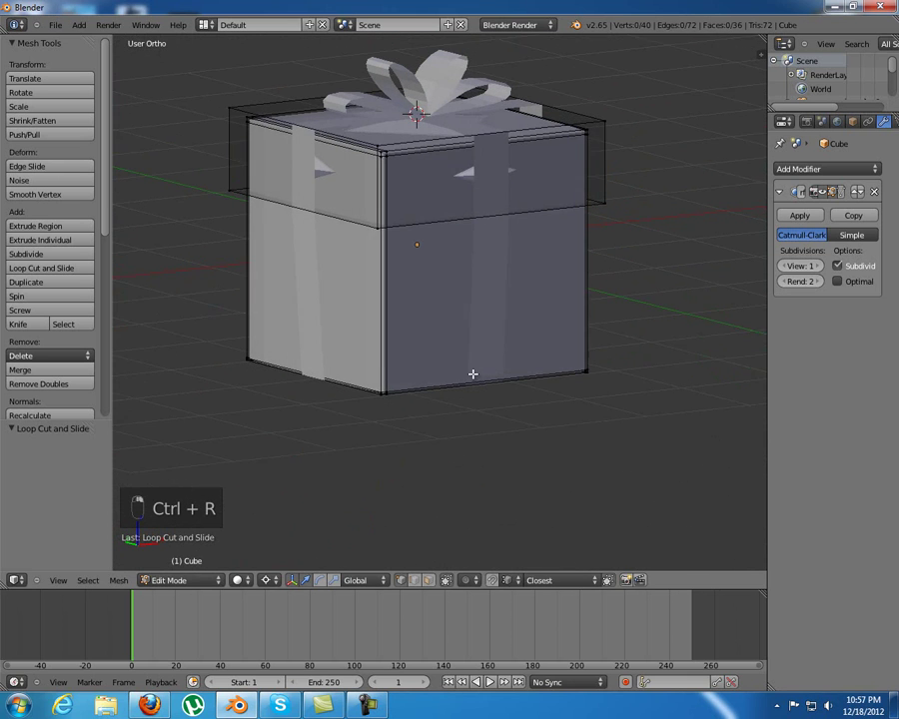
pyautogui.press('ctrl+r')
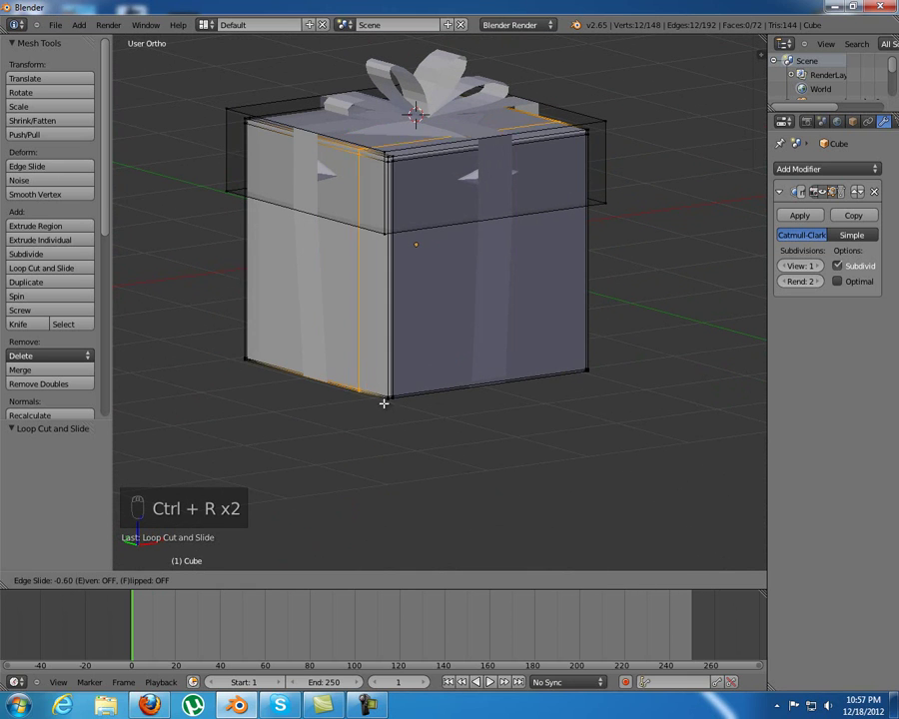
pyautogui.press('ctrl+r')
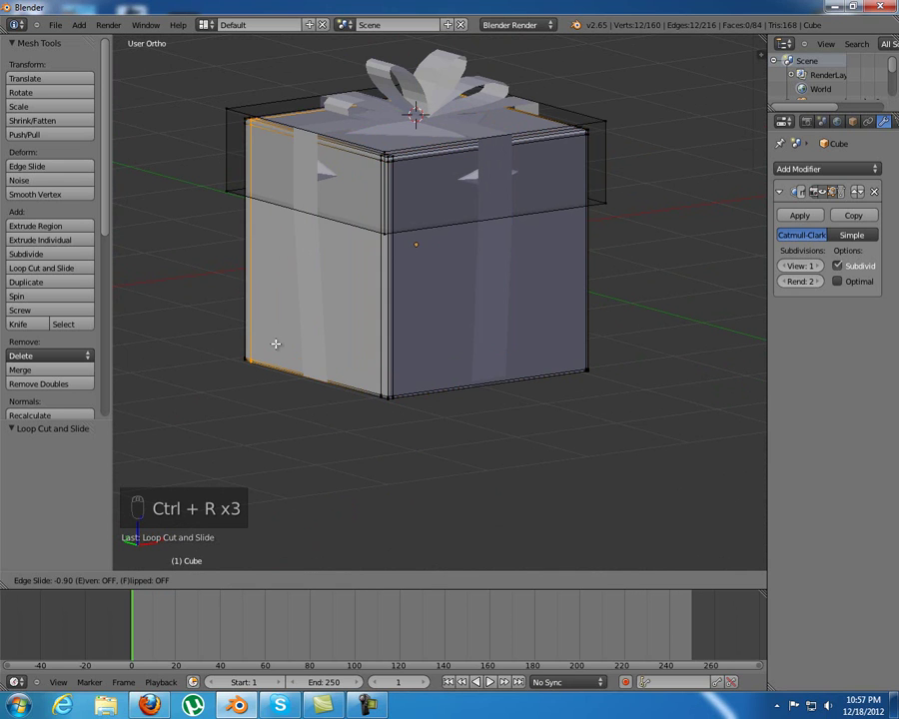
pyautogui.press('ctrl+r')
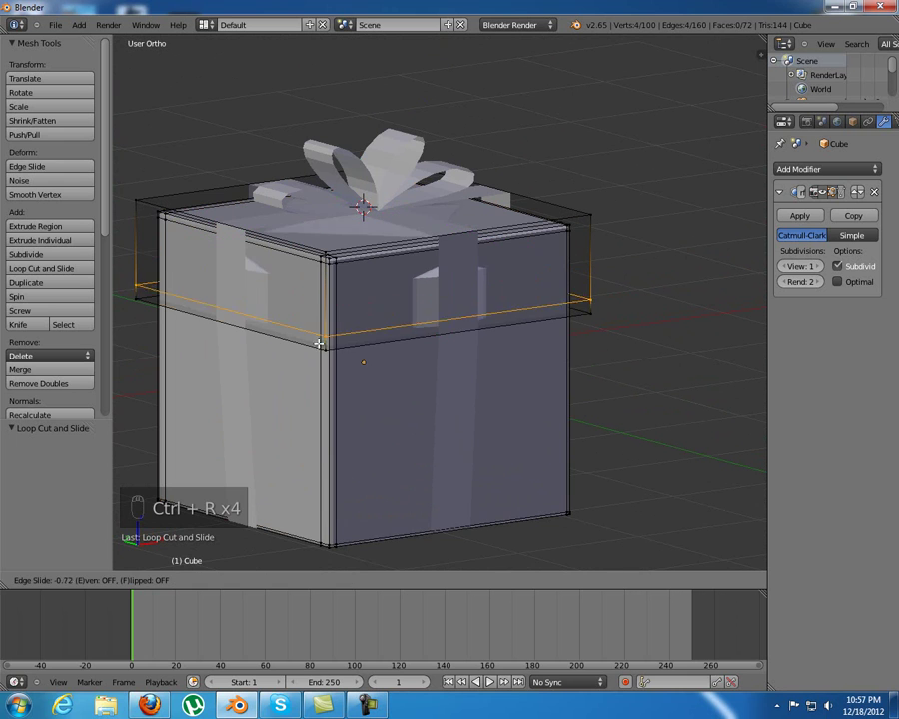
pyautogui.press('ctrl+r')
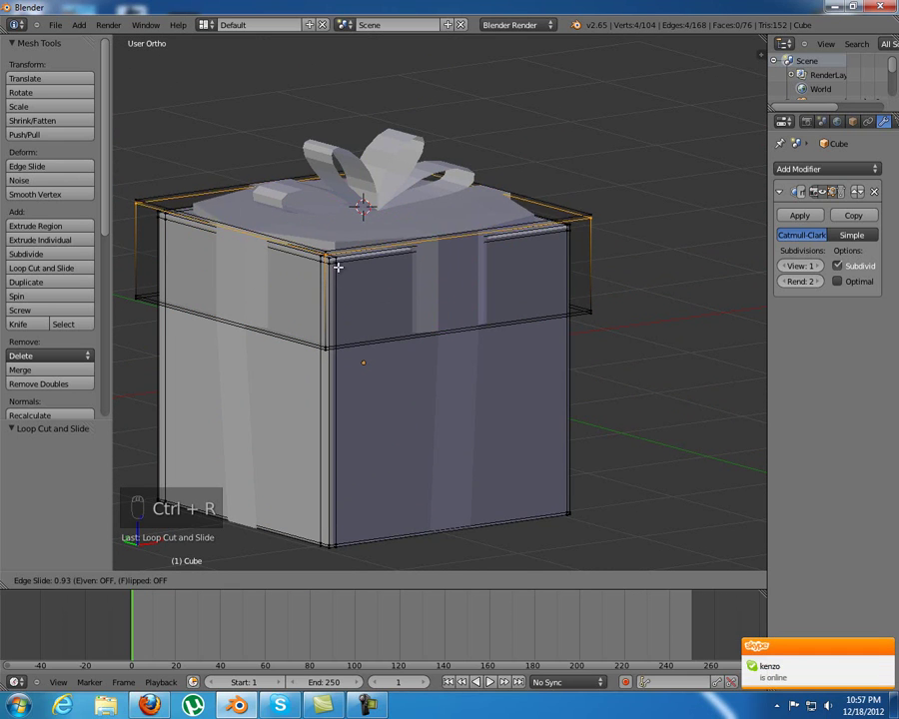
# - Tighten the lid's front edge and rim with further close edge loops
pyautogui.press('ctrl+r')
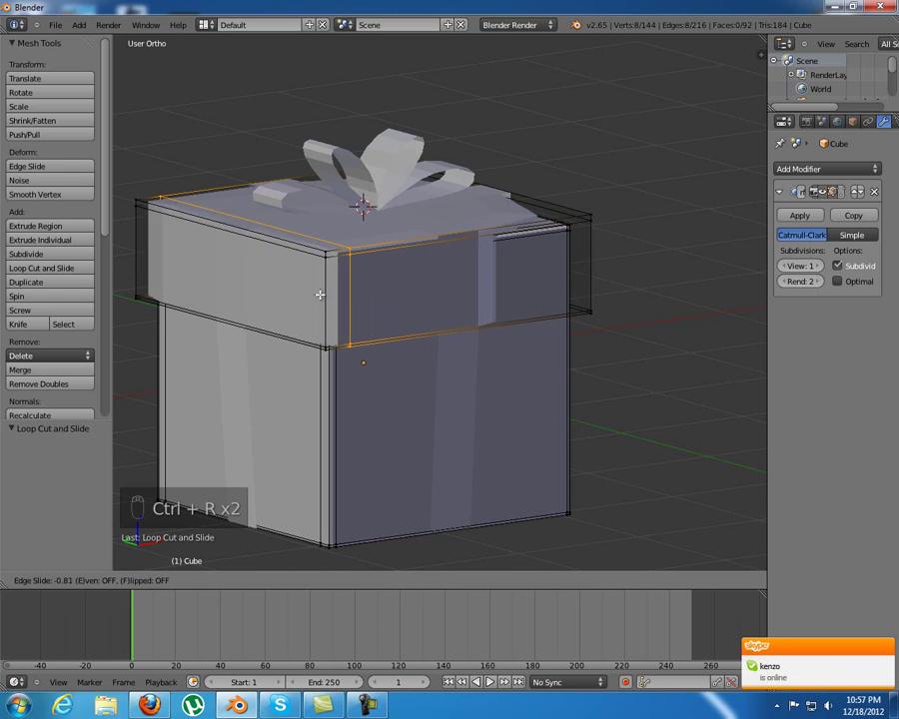
pyautogui.press('ctrl+r')
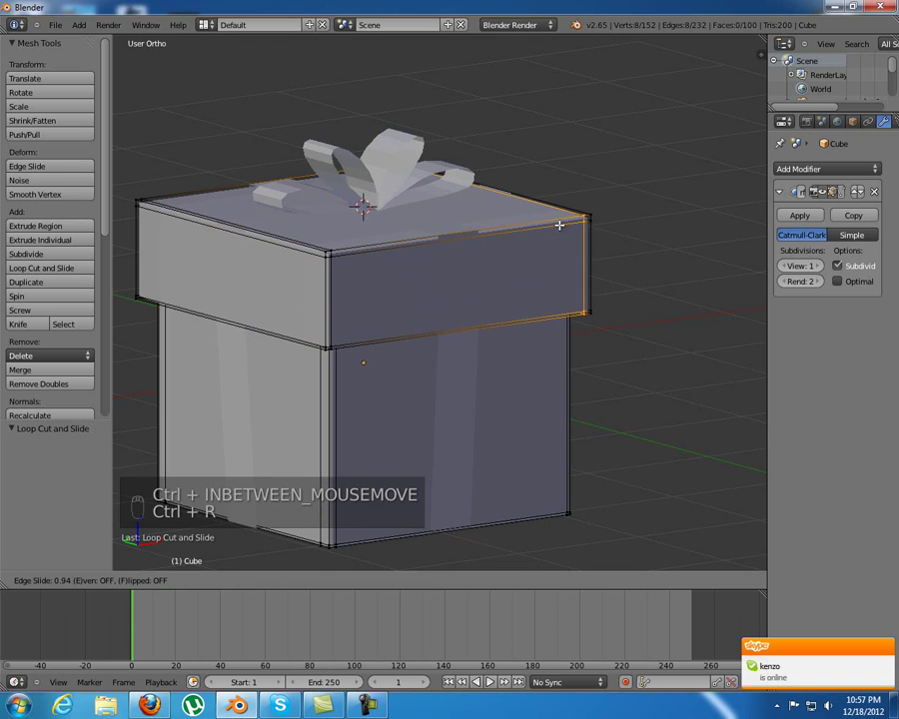
pyautogui.press('ctrl+r')
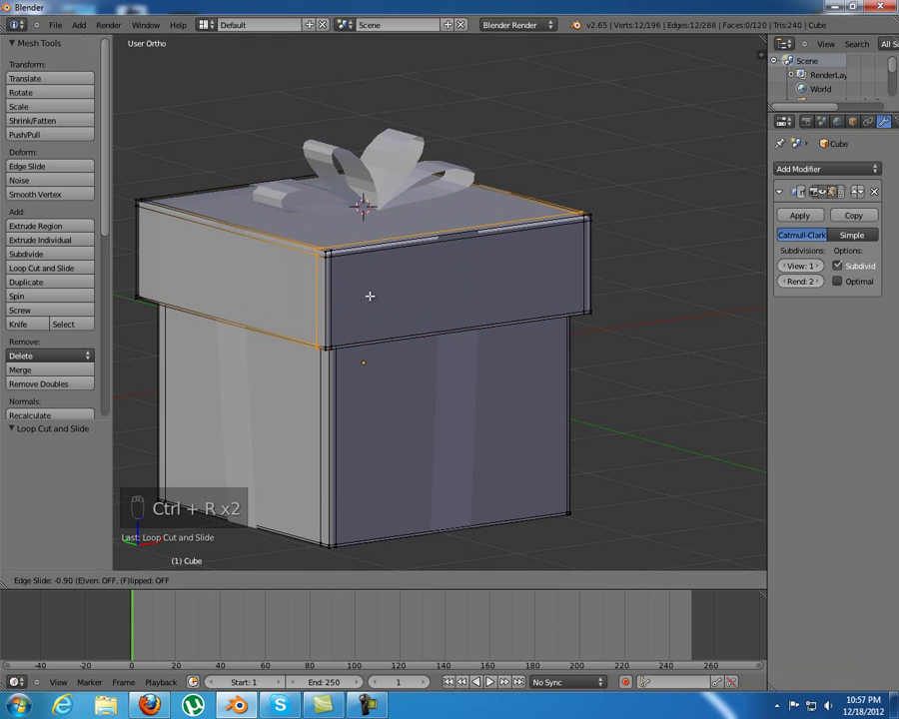
pyautogui.press('ctrl+r')
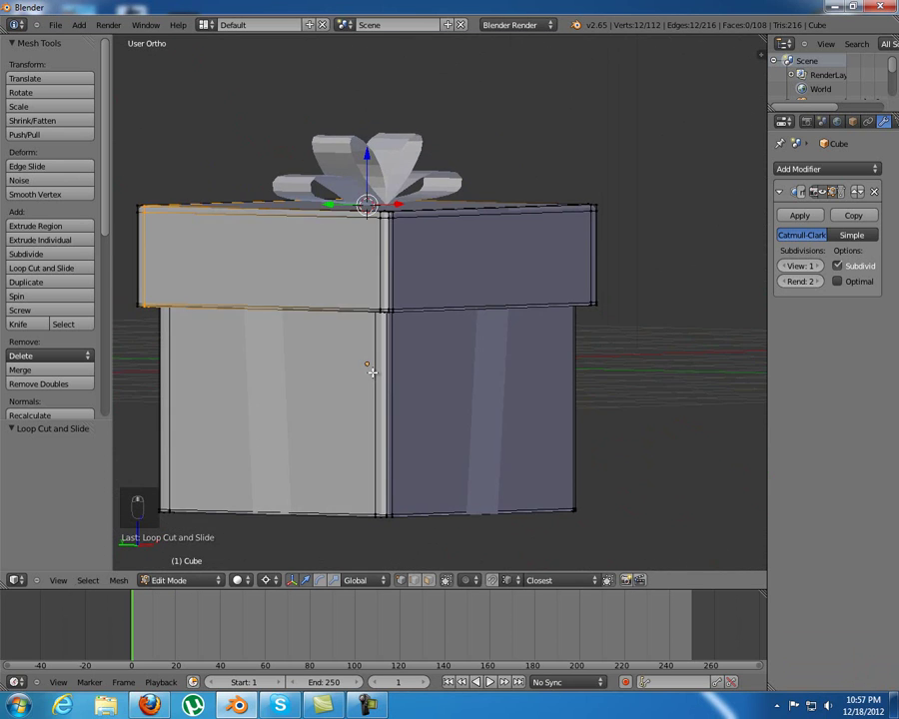
# - Finish the lid's last edge loop, leave Edit Mode and inspect the box from below and above
pyautogui.press('a')
pyautogui.press('Tab')
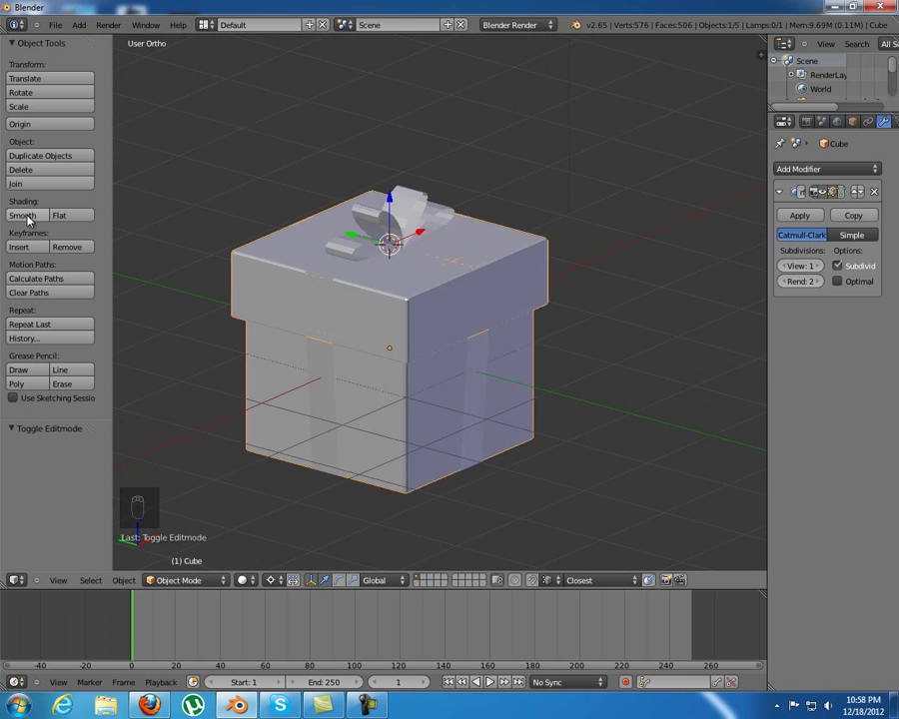
pyautogui.middleClick(469, 442)
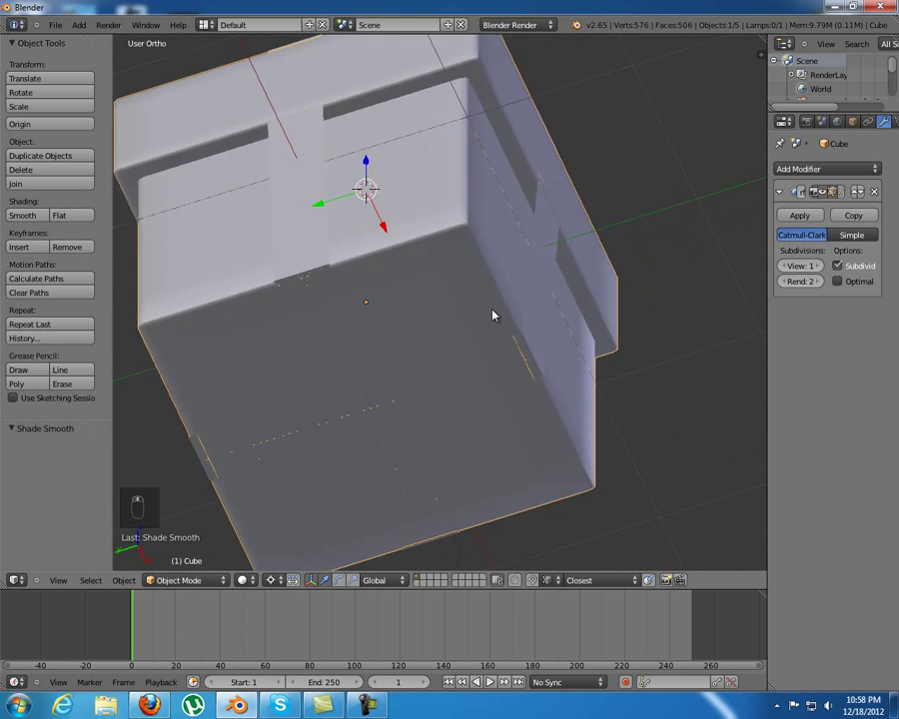
pyautogui.middleClick(497, 444)
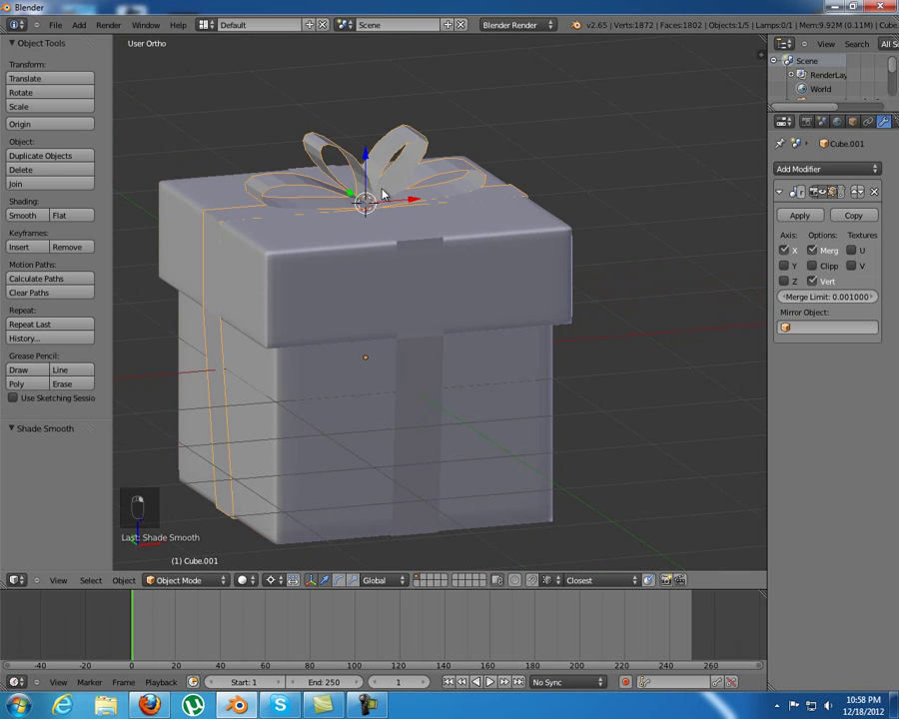
# - Orbit around the gift box to bring the bow into view
pyautogui.moveTo(393, 230); pyautogui.dragTo(449, 233)
pyautogui.moveTo(449, 234); pyautogui.dragTo(507, 234)
pyautogui.moveTo(507, 235); pyautogui.dragTo(443, 301)
pyautogui.moveTo(399, 303); pyautogui.dragTo(278, 303)
pyautogui.moveTo(270, 303); pyautogui.dragTo(238, 303)
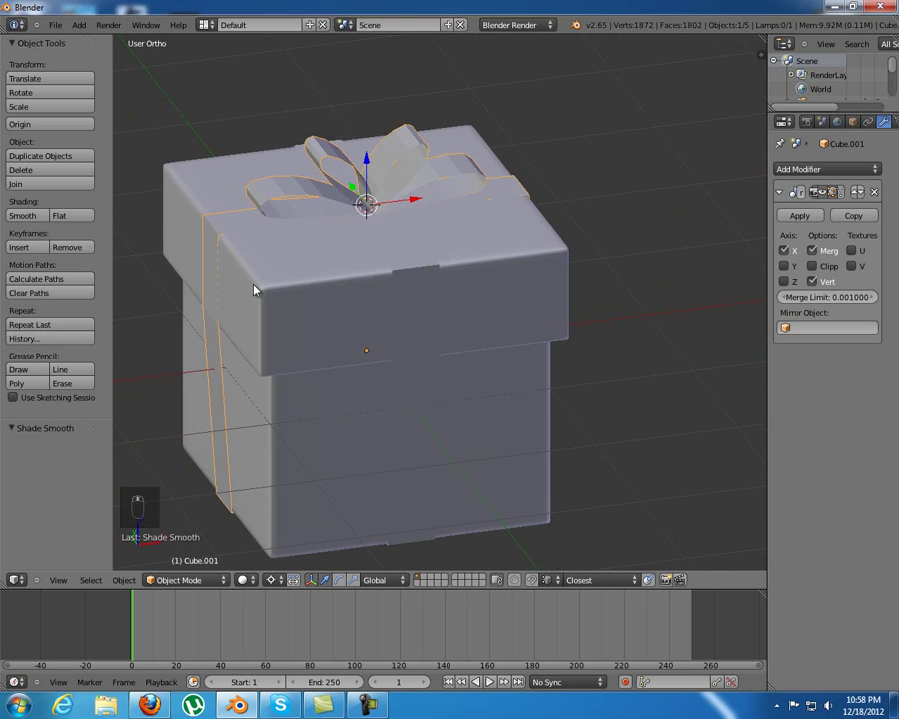
pyautogui.moveTo(22, 216); pyautogui.dragTo(361, 226)
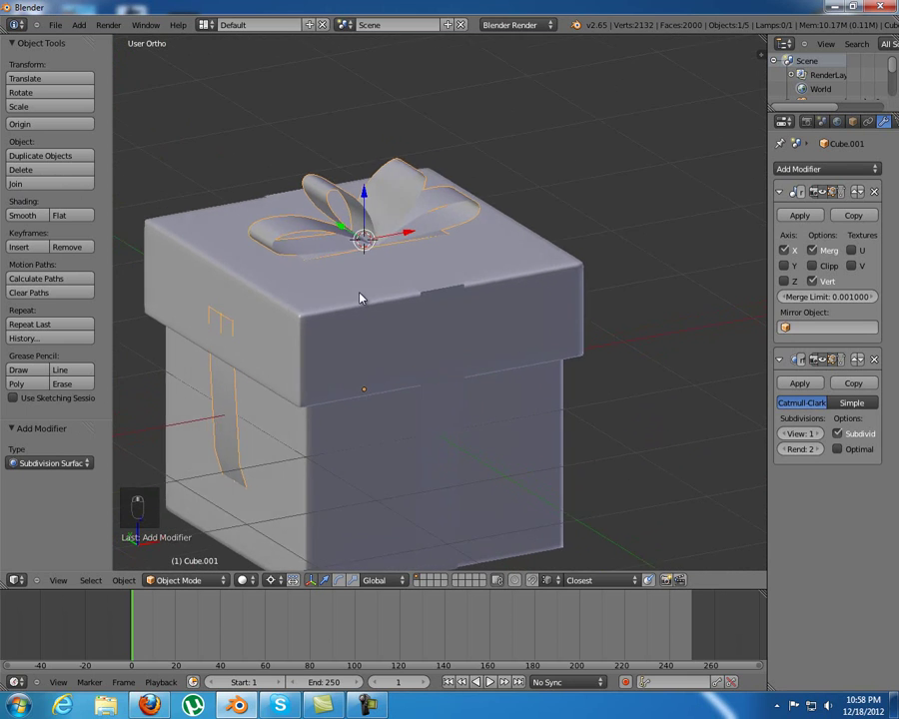
# - Edit the bow mesh and add an edge loop slid toward the ribbon strip's end
pyautogui.press('Tab')
pyautogui.press('KP_1')
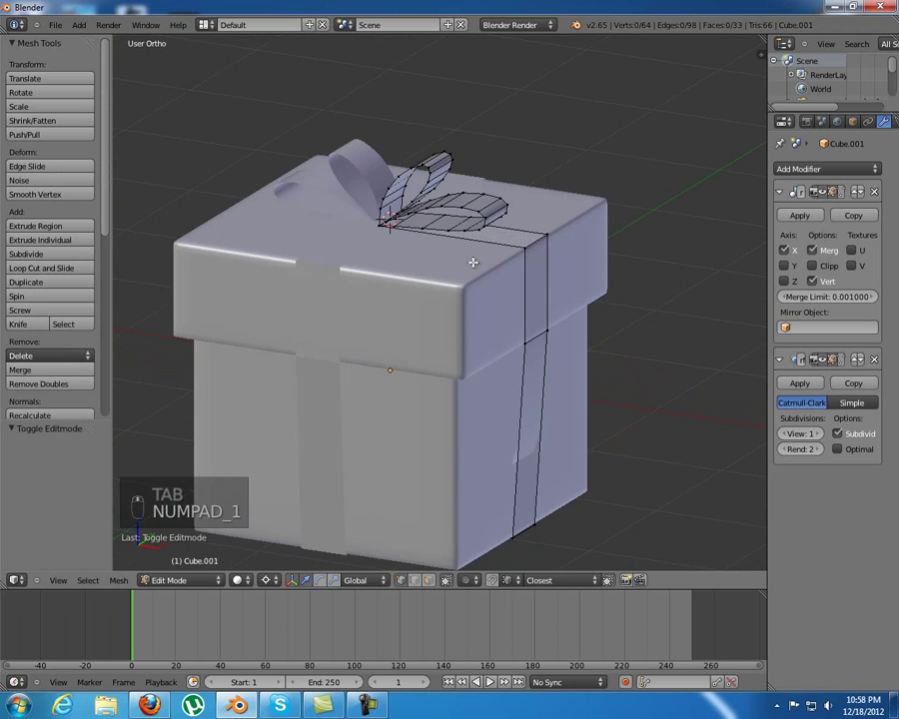
pyautogui.press('z')
pyautogui.press('z')
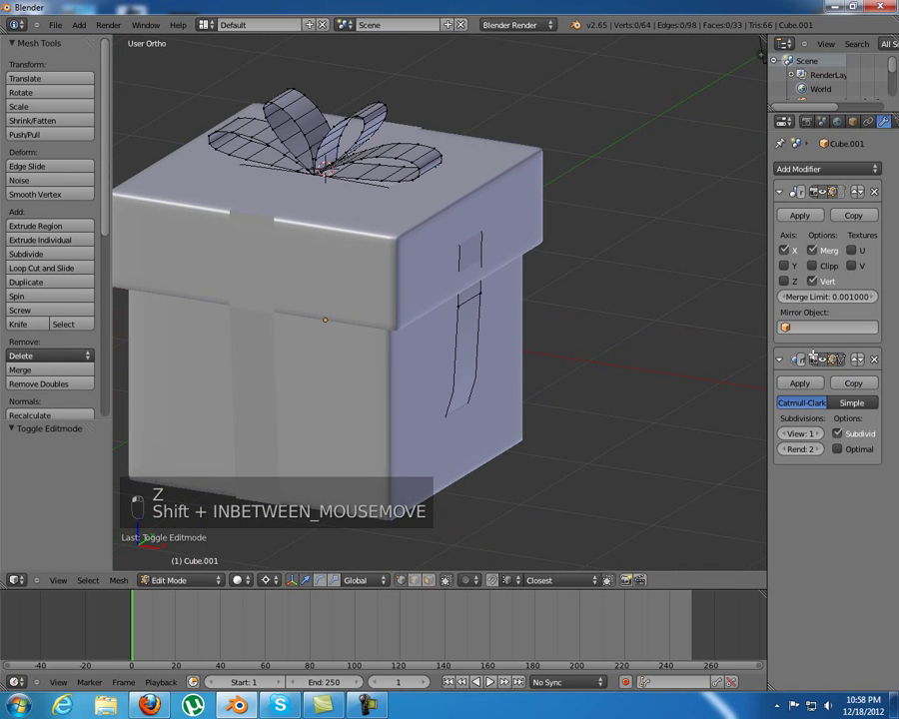
# - Add further edge loops close to the ribbon's edges and down its side, checking from below
pyautogui.press('ctrl+r')
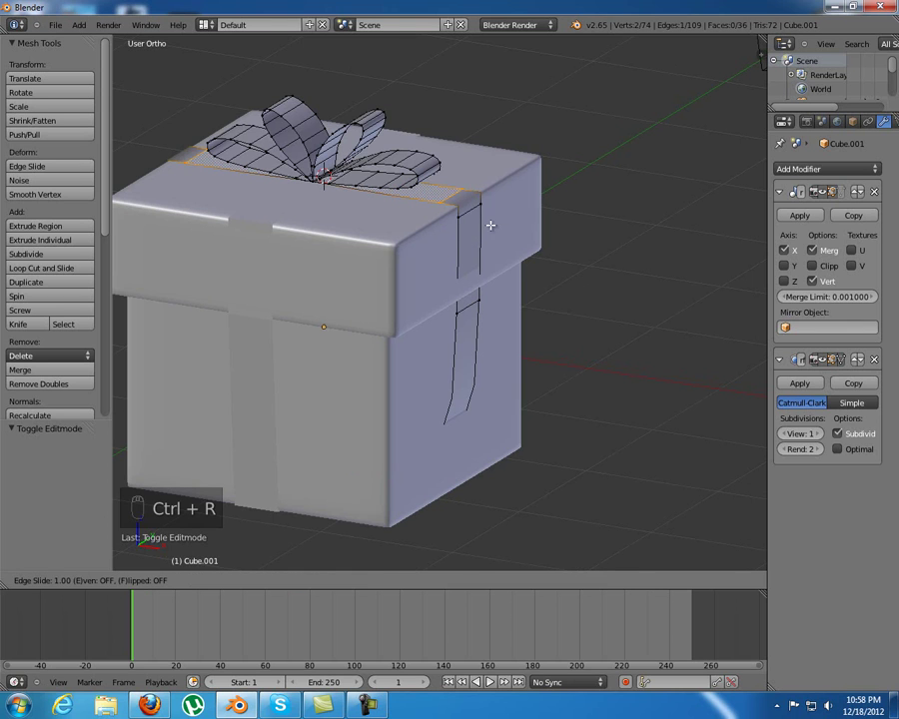
pyautogui.press('ctrl+r')
pyautogui.press('ctrl+r')
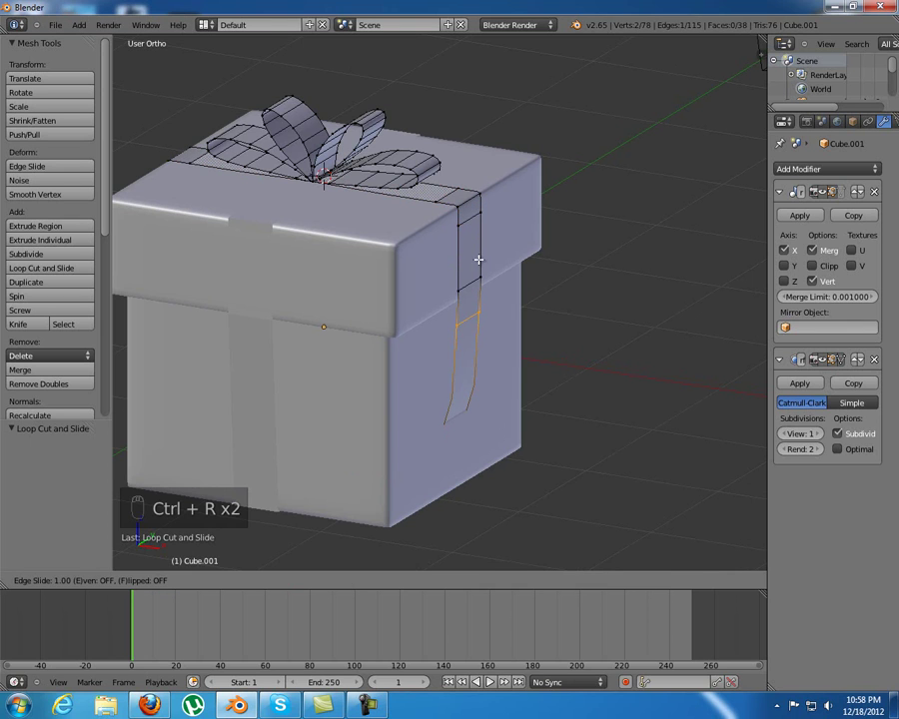
pyautogui.press('ctrl+r')
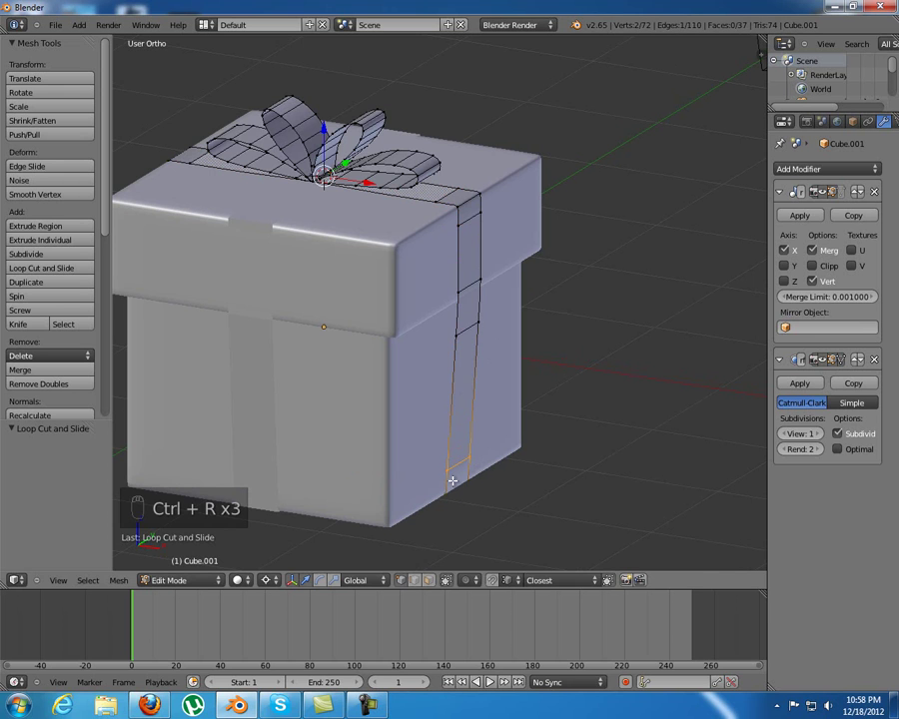
pyautogui.press('ctrl+r')
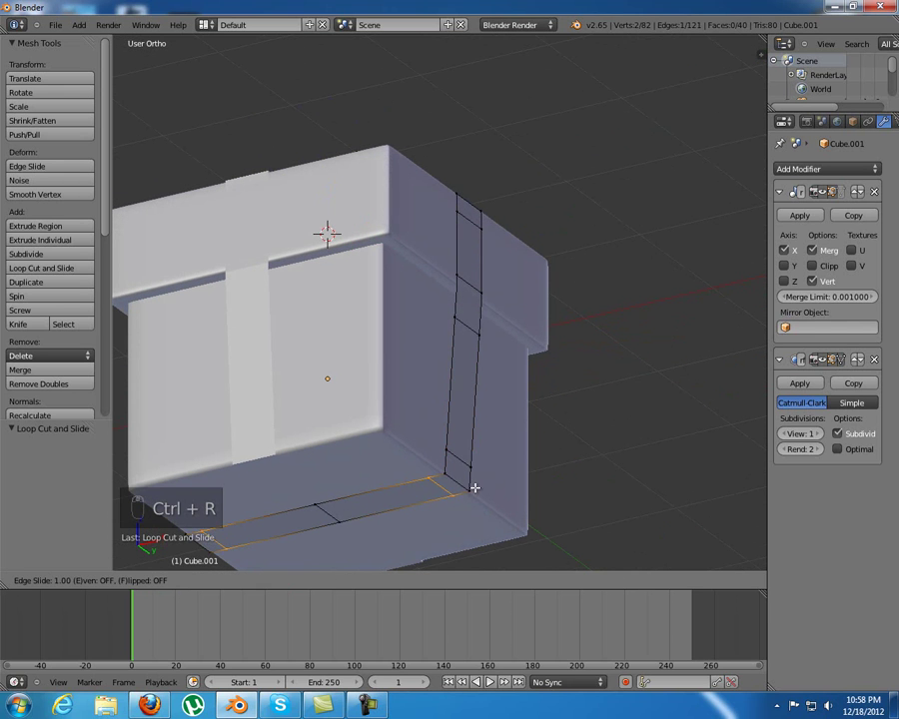
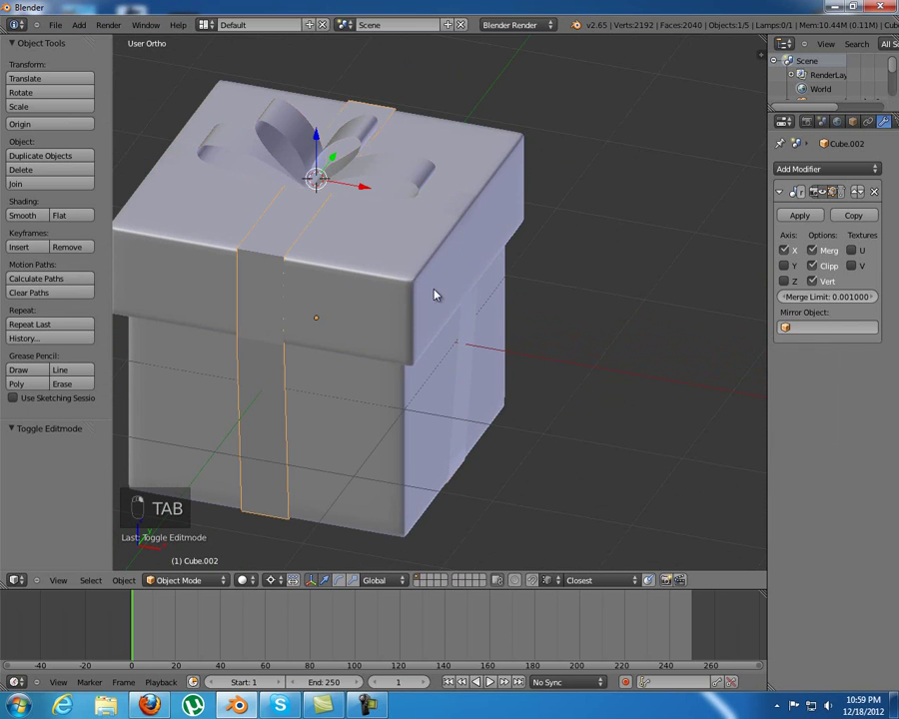
# - Orbit the view around the lid toward the crossing ribbon band
pyautogui.moveTo(814, 174); pyautogui.dragTo(617, 392)
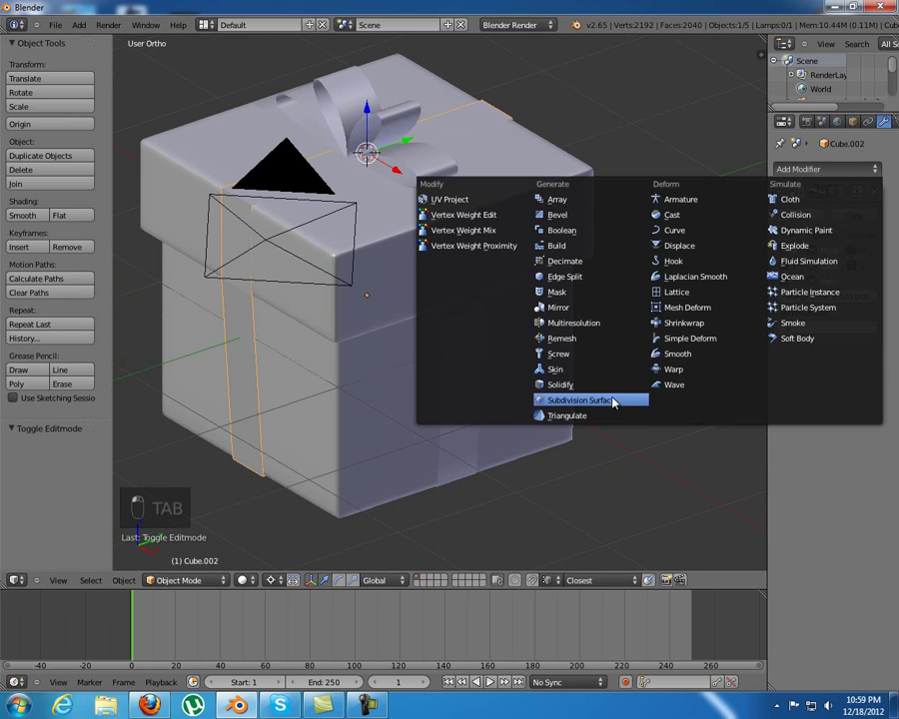
# - Add edge loops across the second ribbon strip and near both its ends, slid to the edges
pyautogui.press('Tab')
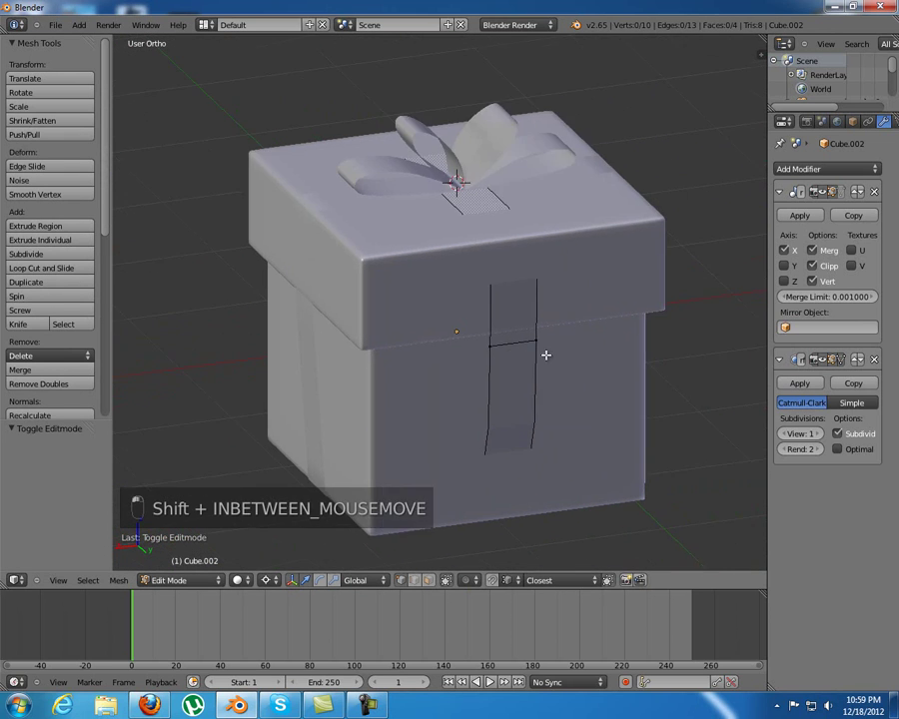
pyautogui.press('ctrl+r')
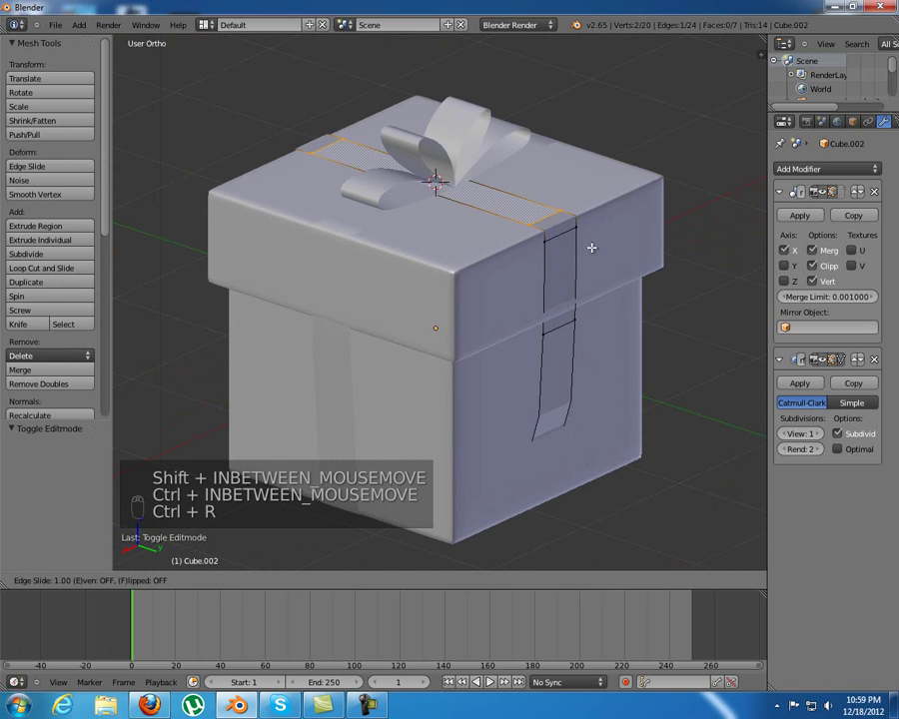
pyautogui.press('ctrl+r')
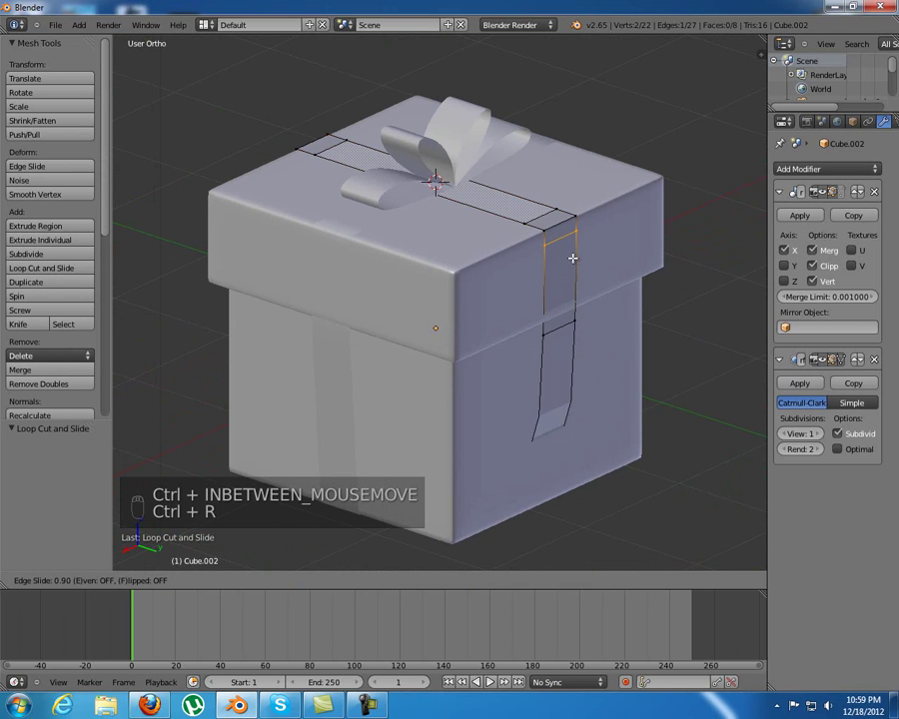
pyautogui.press('ctrl+r')
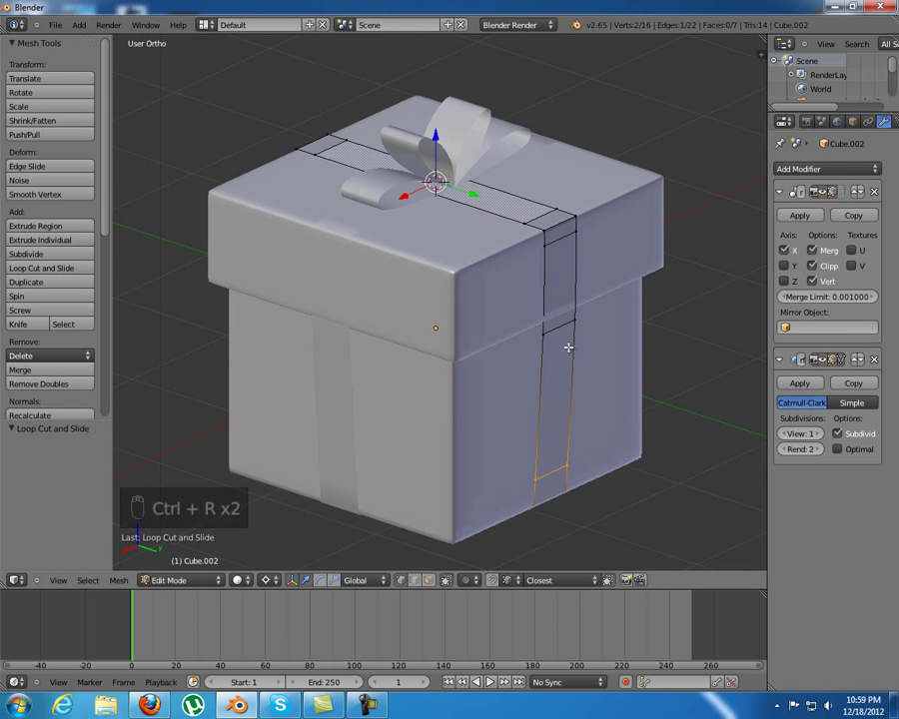
pyautogui.press('ctrl+r')
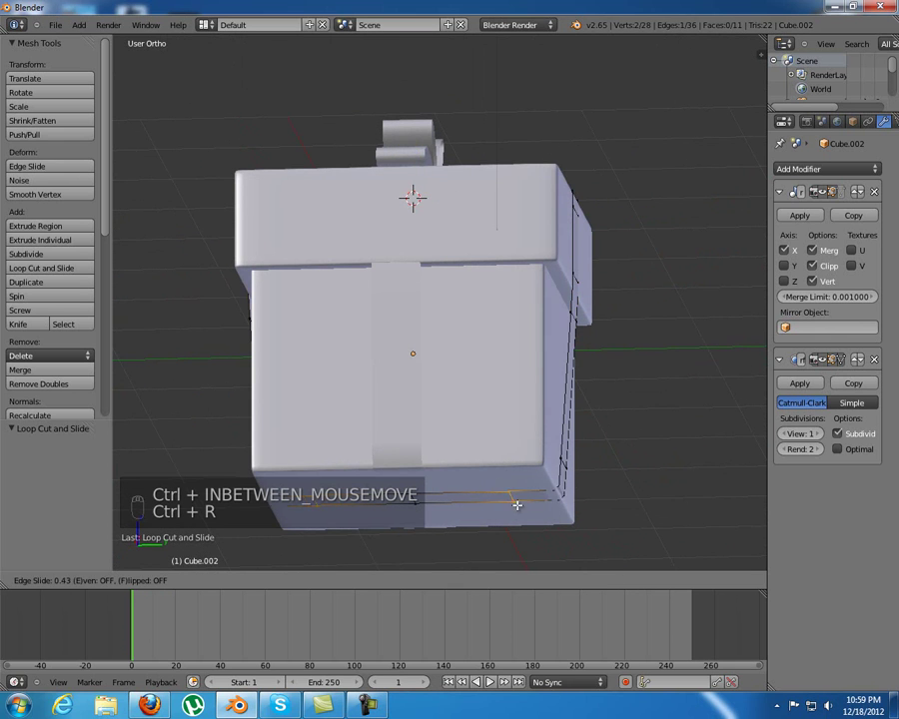
pyautogui.press('ctrl+r')
# - Leave Edit Mode, check the model in wireframe, deselect everything and select the lid
pyautogui.press('Tab')
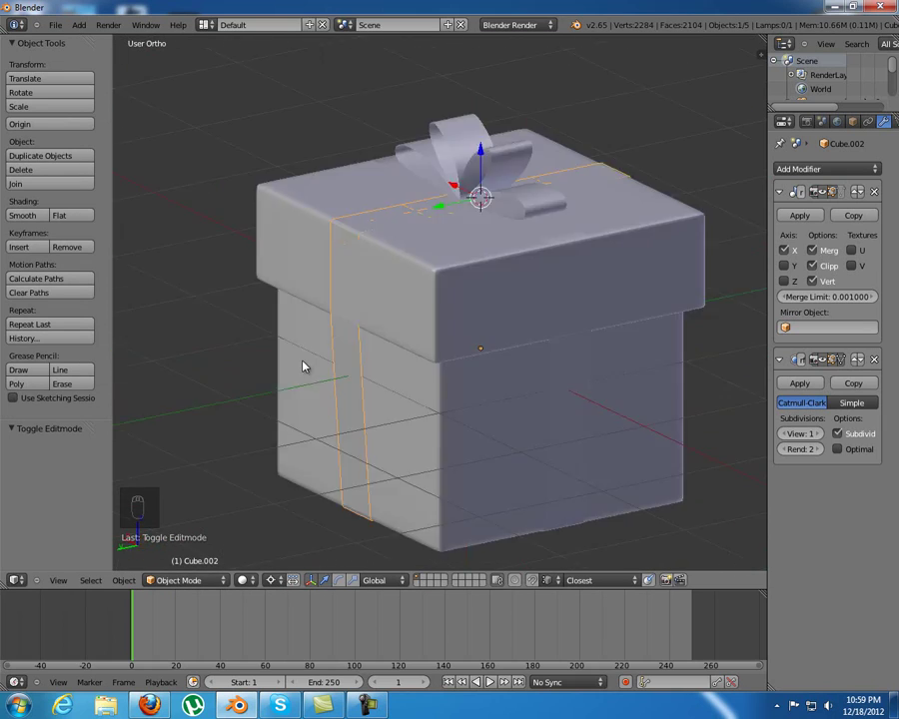
pyautogui.press('KP_1')
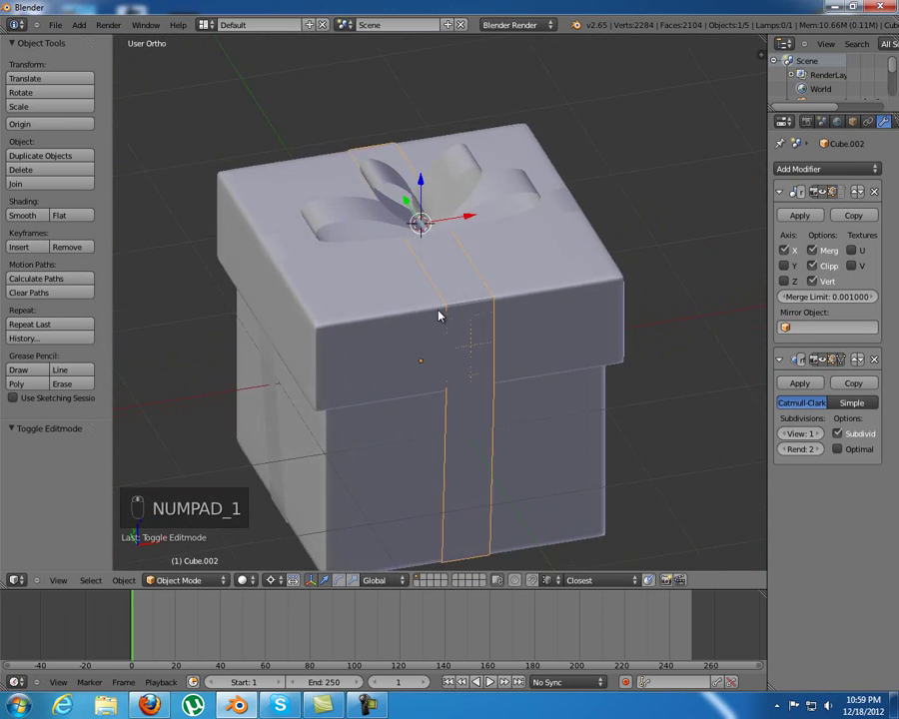
pyautogui.press('z')
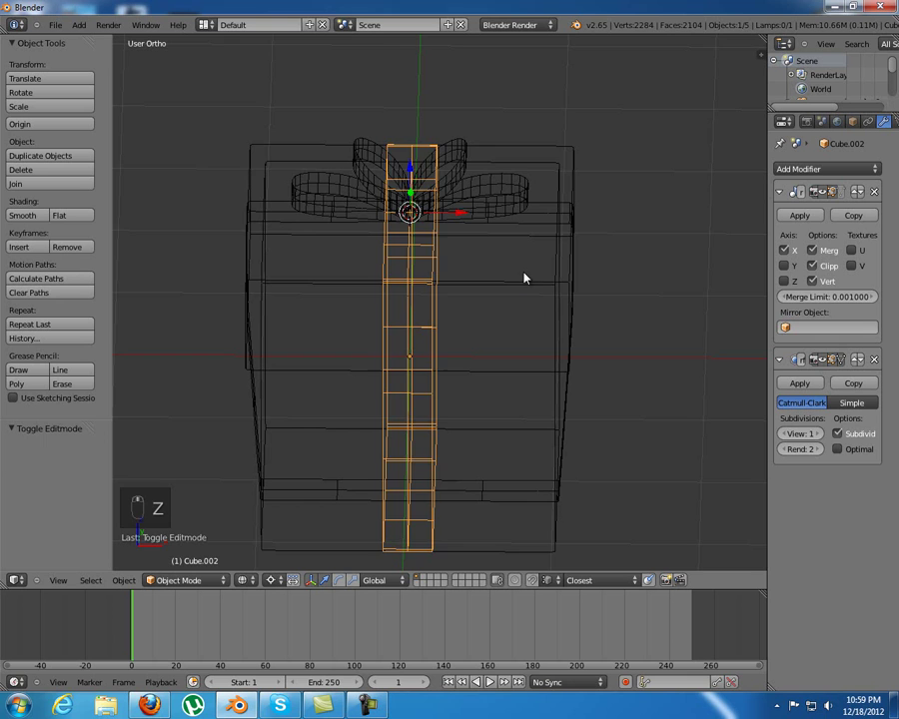
pyautogui.press('a')
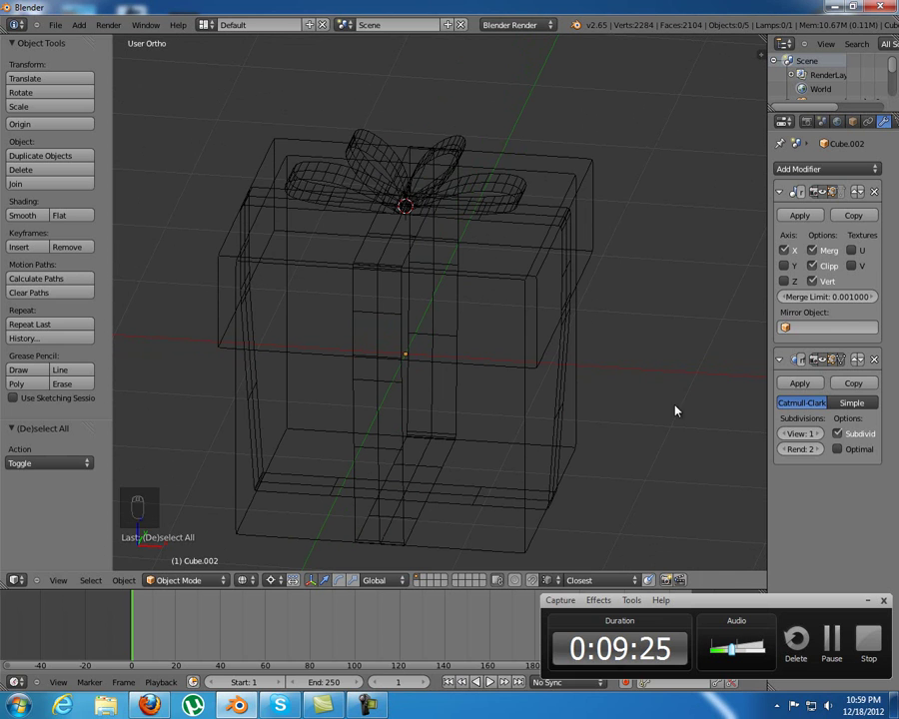
pyautogui.press('z')
pyautogui.moveTo(614, 320); pyautogui.dragTo(567, 303)
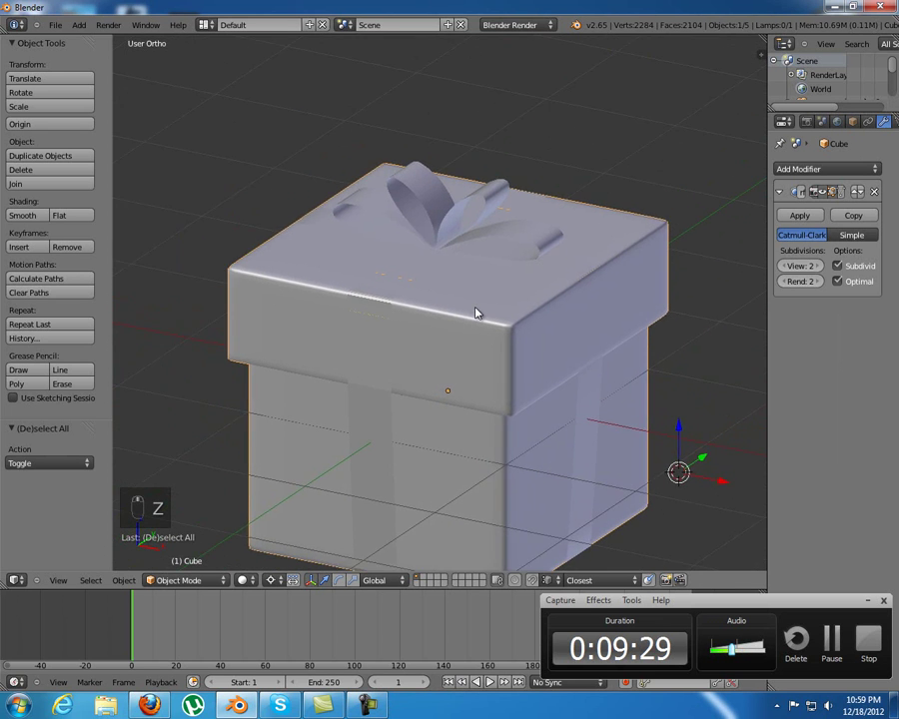